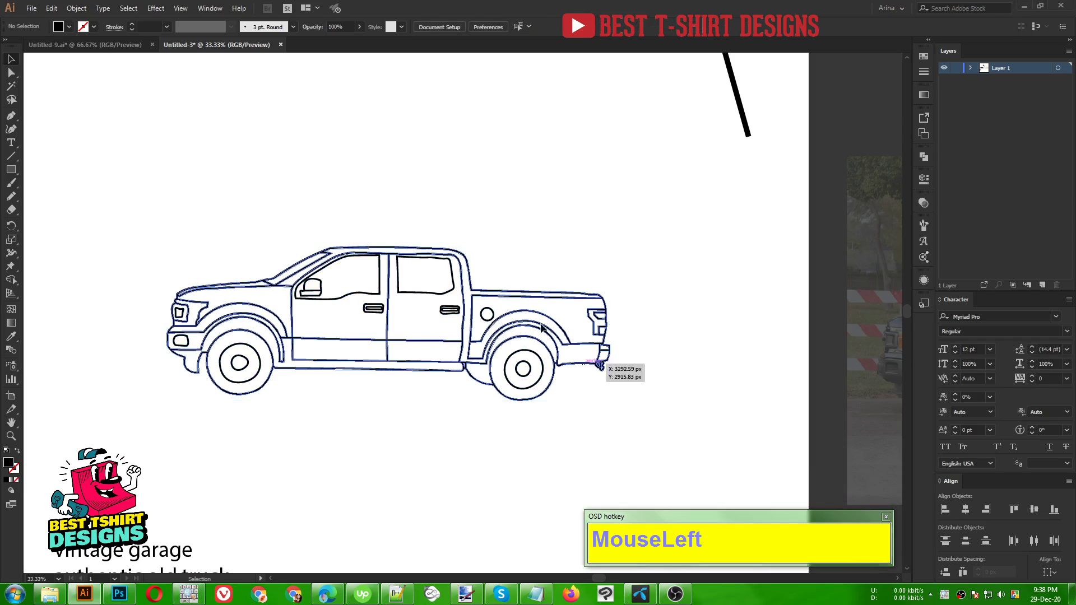
Step: Copy the truck outlines, build a filled silhouette from them, and fill it orange behind the line art
{"action": "key", "text": "ctrl+c"}
{"action": "key", "text": "ctrl+b"}
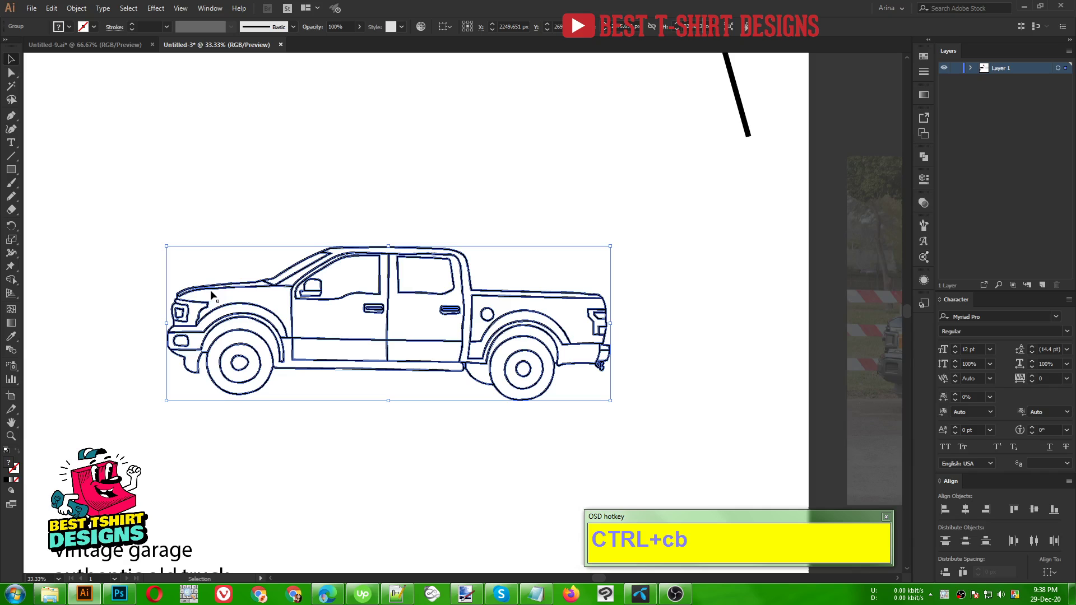
{"action": "left_click_drag", "start_coordinate": [926, 165], "coordinate": [356, 132]}
{"action": "scroll", "scroll_direction": "up", "scroll_amount": 3}
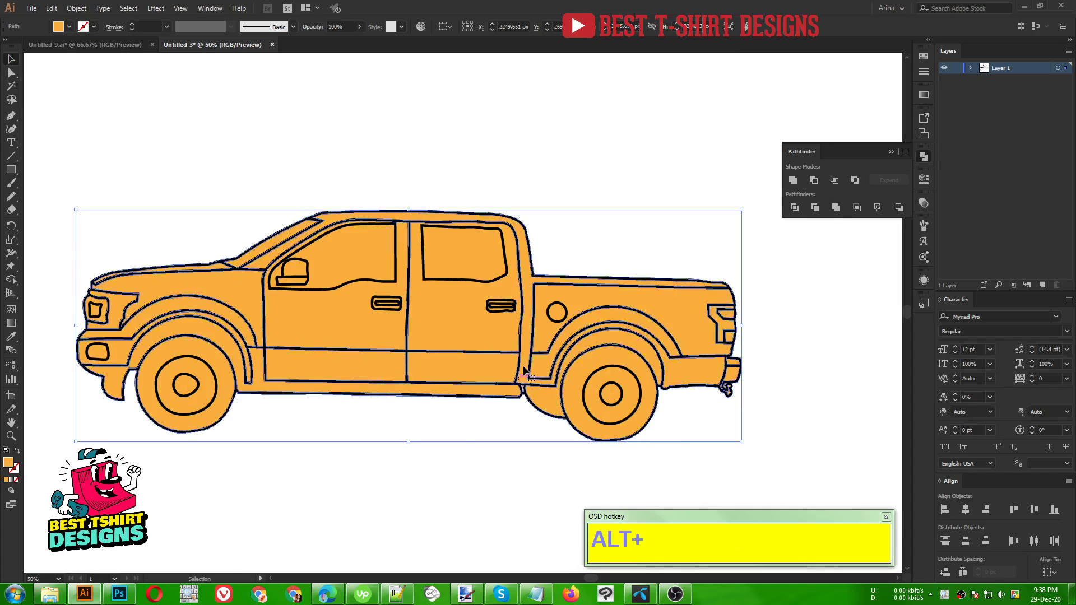
{"action": "scroll", "scroll_direction": "down", "scroll_amount": 3}
{"action": "left_click", "coordinate": [386, 344]}
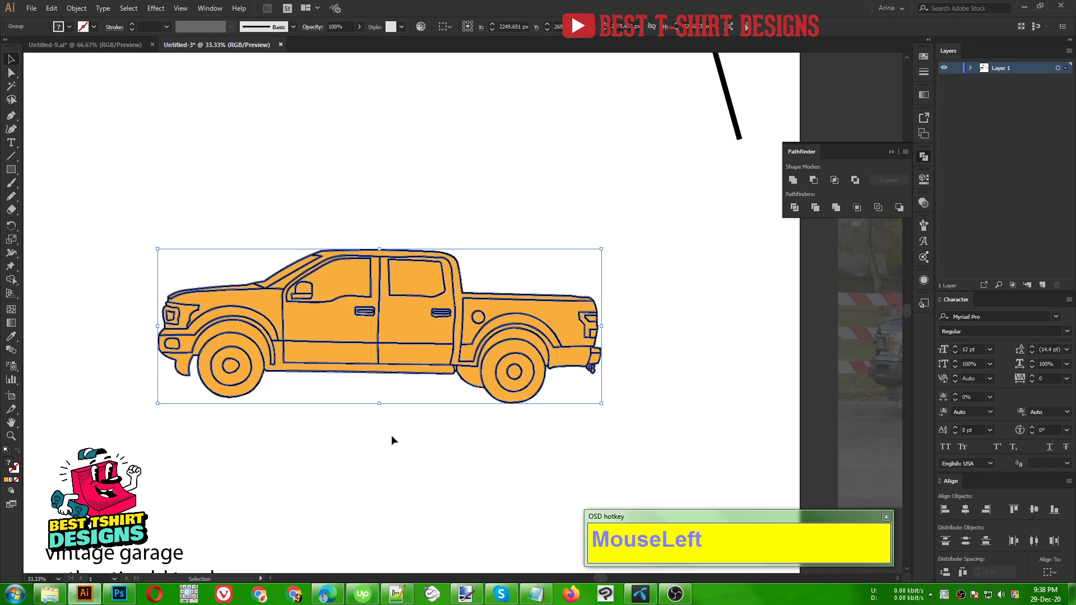
Step: Cut the outlines, make an opacity mask on the orange silhouette, paste the outlines into it and fill black
{"action": "key", "text": "ctrl+x"}
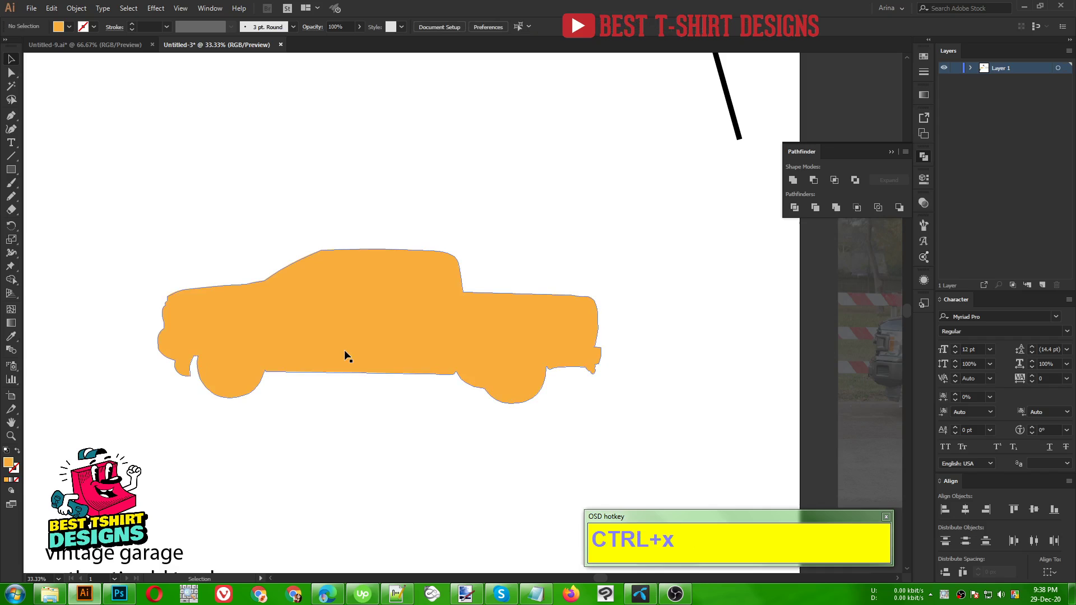
{"action": "left_click_drag", "start_coordinate": [349, 352], "coordinate": [868, 249]}
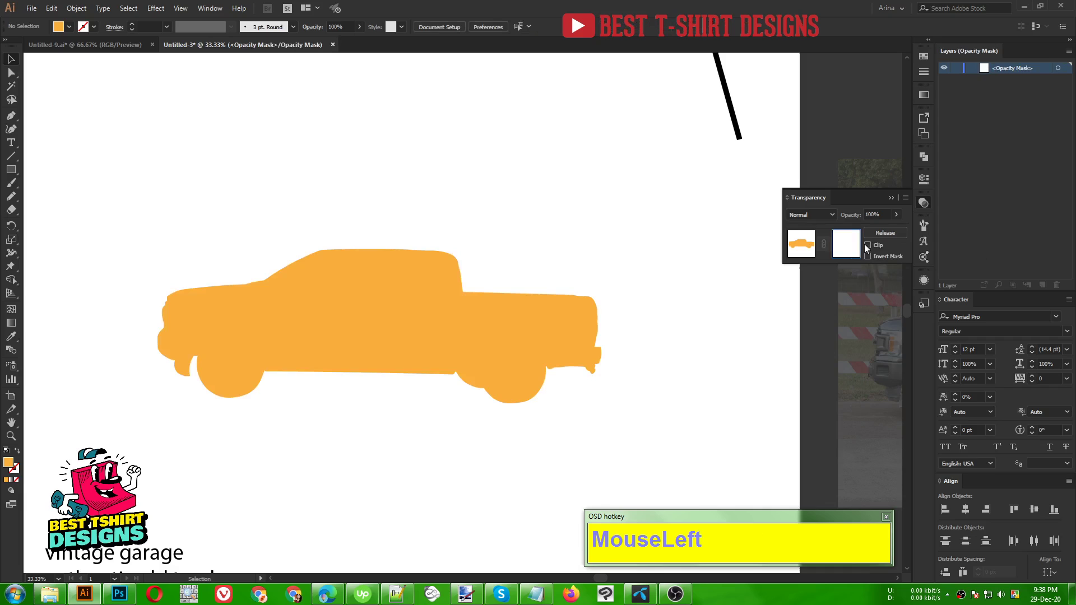
{"action": "key", "text": "ctrl+f"}
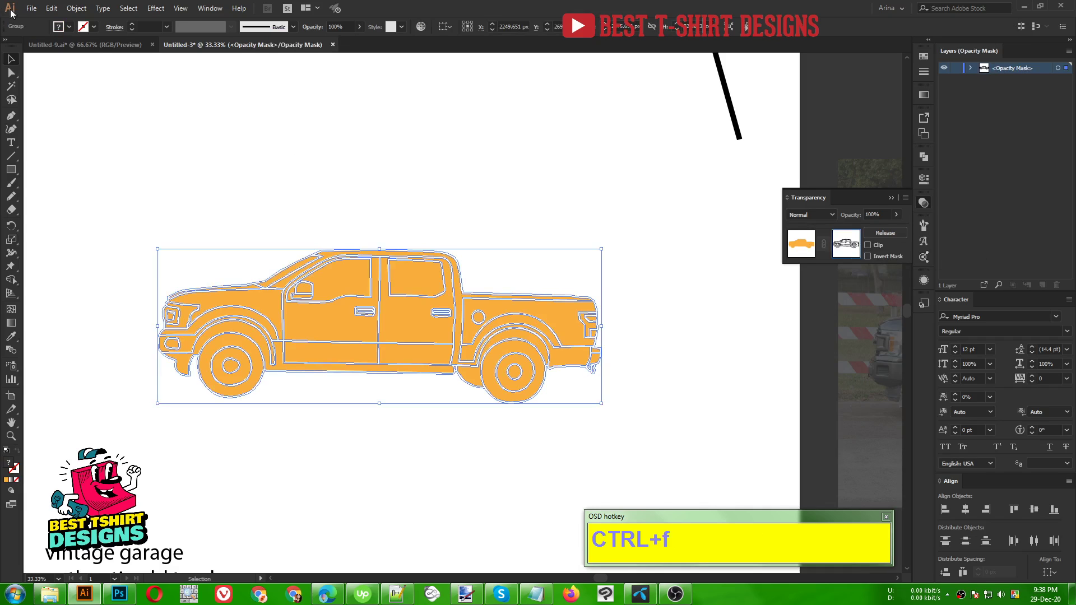
{"action": "left_click_drag", "start_coordinate": [366, 165], "coordinate": [387, 409]}
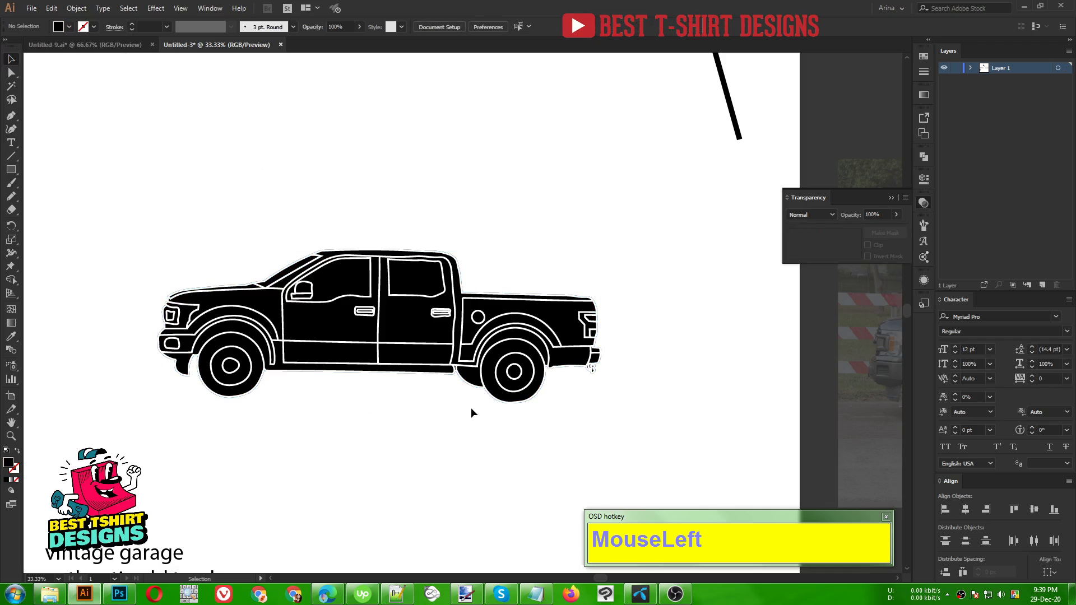
{"action": "scroll", "scroll_direction": "down", "scroll_amount": 3}
{"action": "scroll", "scroll_direction": "down", "scroll_amount": 3}
Step: Move the American flag over the masked truck and Alt-drag a duplicate beside it
{"action": "left_click", "coordinate": [209, 268]}
{"action": "scroll", "scroll_direction": "up", "scroll_amount": 3}
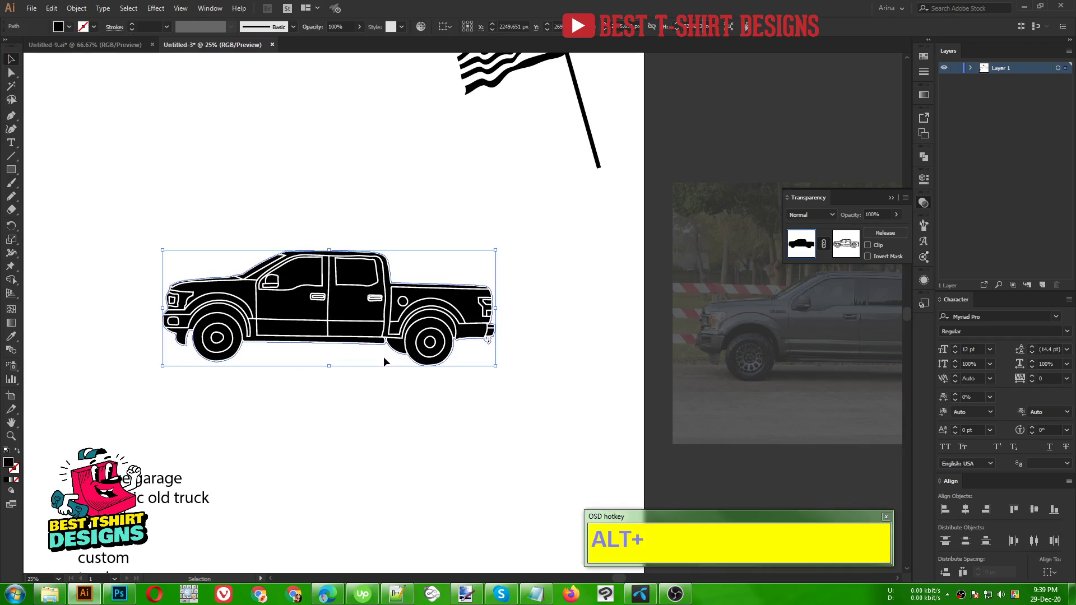
{"action": "left_click", "coordinate": [378, 426]}
{"action": "scroll", "scroll_direction": "down", "scroll_amount": 3}
{"action": "left_click", "coordinate": [217, 291]}
{"action": "scroll", "scroll_direction": "up", "scroll_amount": 3}
{"action": "left_click", "coordinate": [379, 234]}
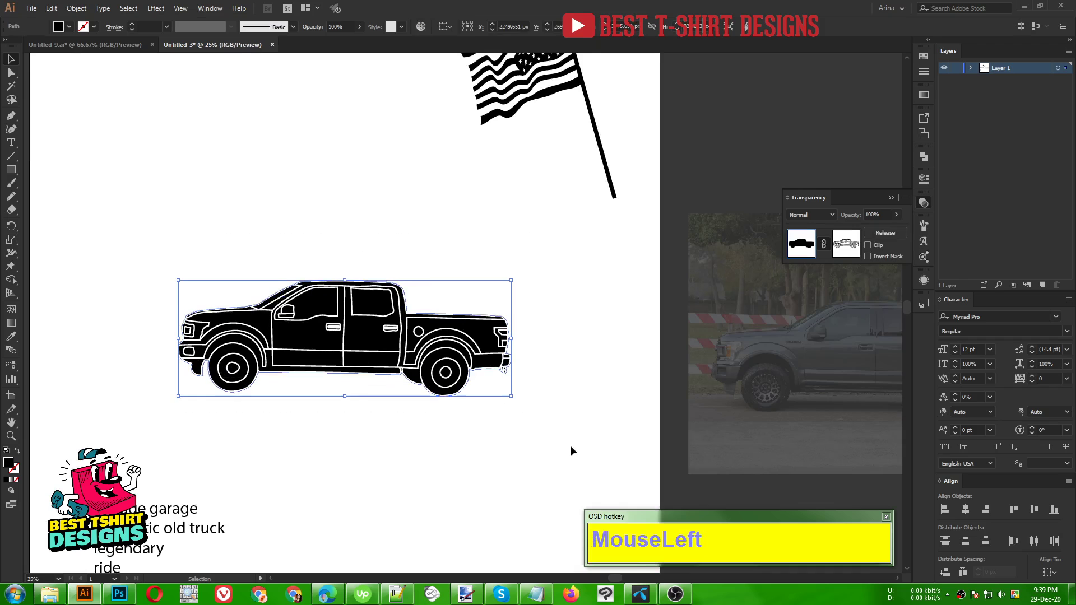
{"action": "scroll", "scroll_direction": "up", "scroll_amount": 3}
{"action": "scroll", "scroll_direction": "down", "scroll_amount": 3}
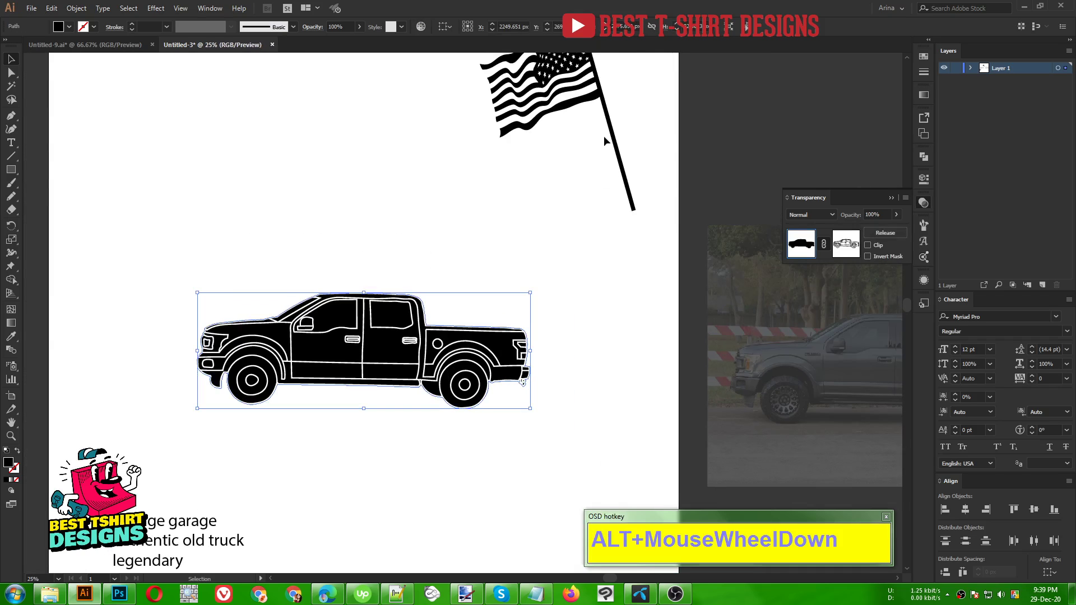
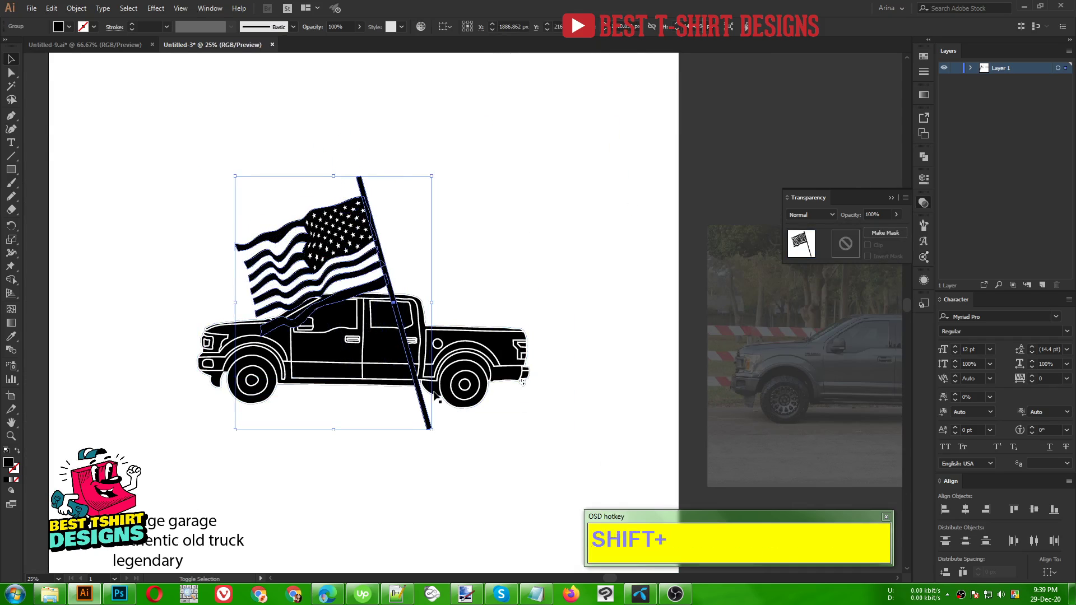
{"action": "left_click_drag", "start_coordinate": [378, 272], "coordinate": [344, 299]}
{"action": "left_click", "coordinate": [344, 298]}
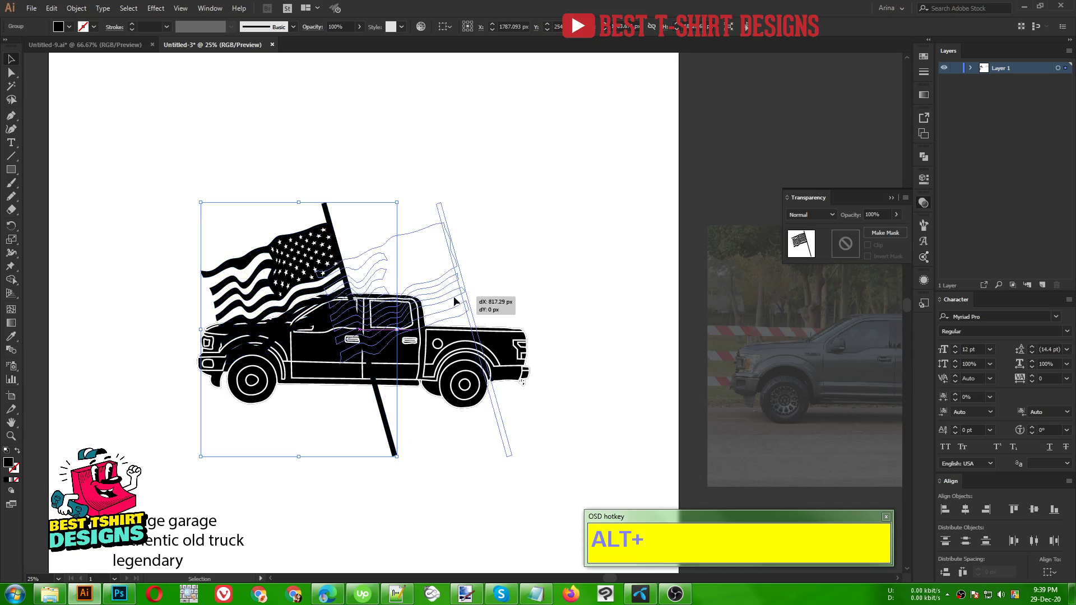
Step: Reflect the duplicate flag vertically so the two cross, then select both flags and group them
{"action": "right_click", "coordinate": [458, 299]}
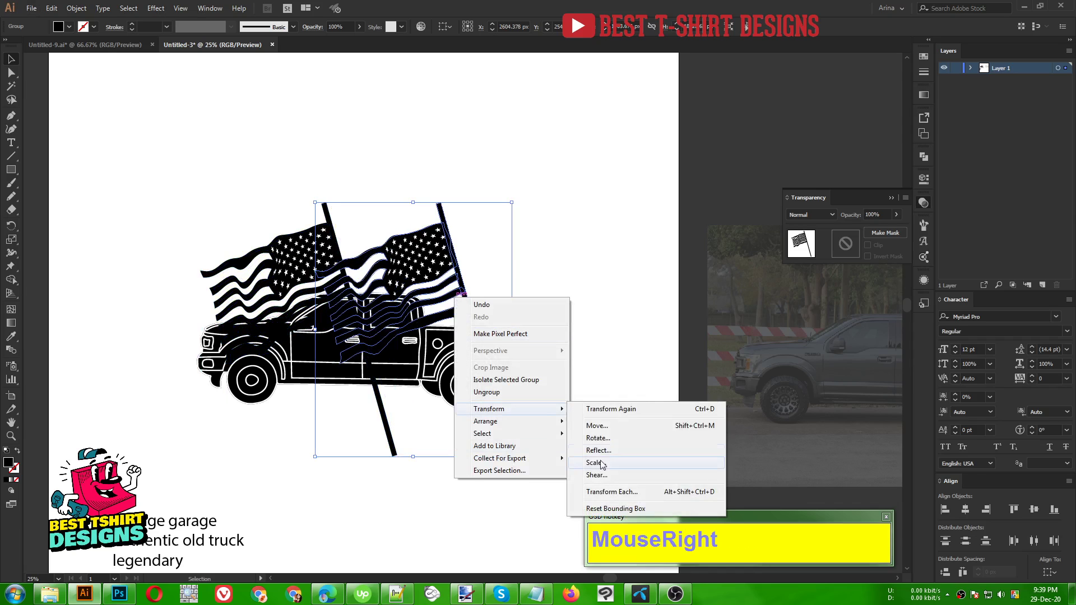
{"action": "left_click", "coordinate": [612, 455]}
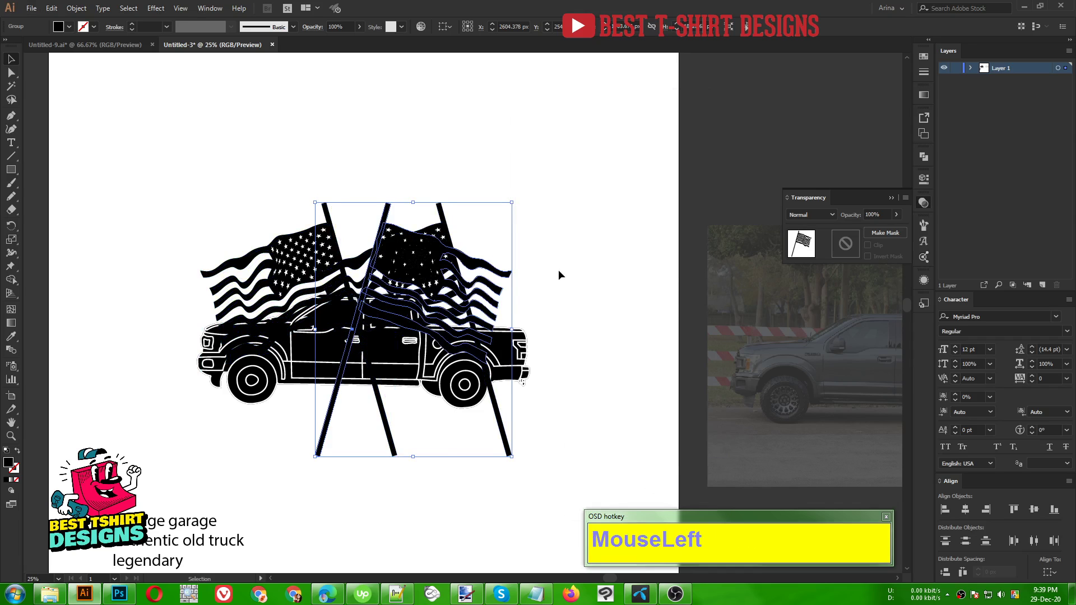
{"action": "key", "text": "ctrl+z"}
{"action": "right_click", "coordinate": [459, 277]}
{"action": "left_click", "coordinate": [608, 432]}
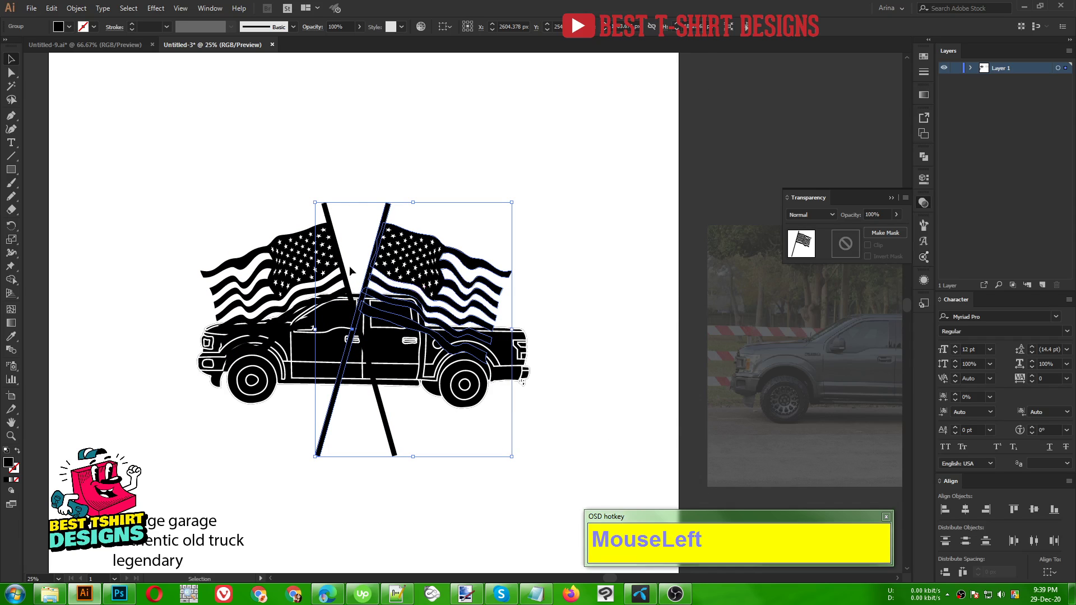
{"action": "left_click", "coordinate": [341, 265]}
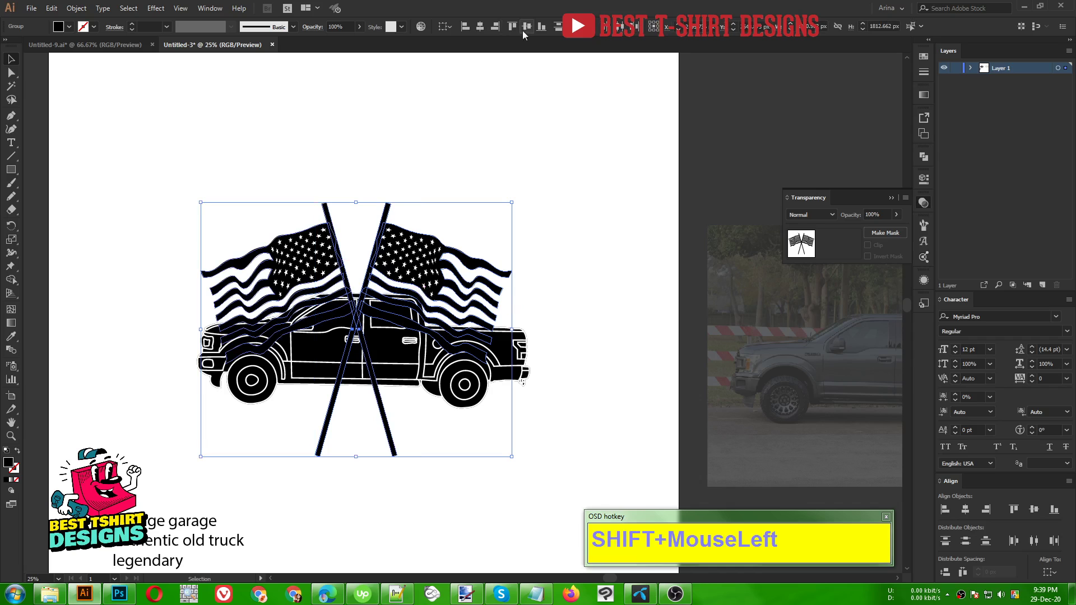
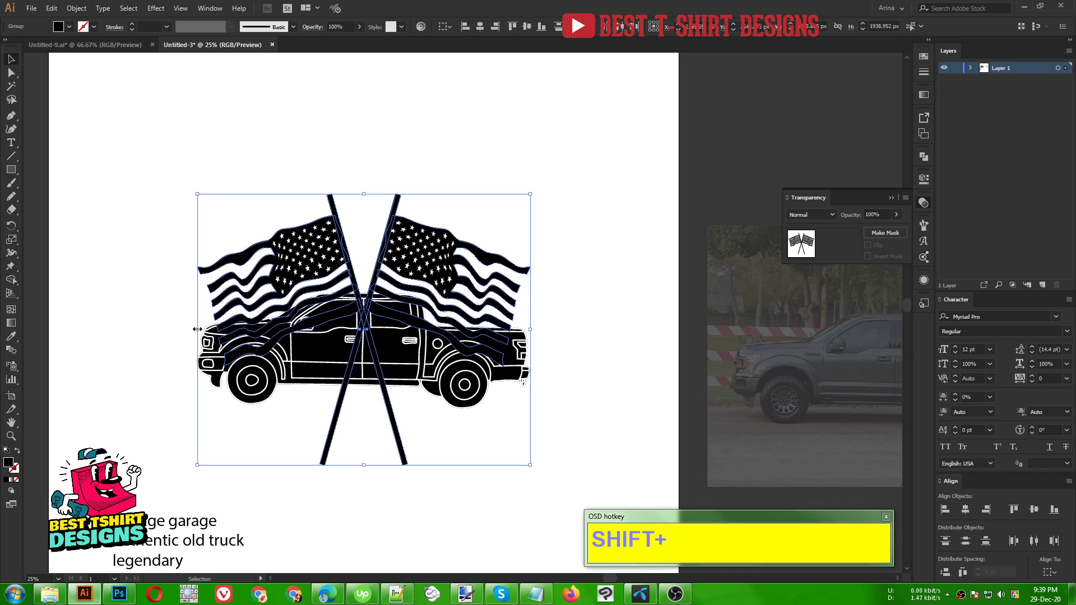
Step: Offset the truck path outward into an expanded silhouette and copy it
{"action": "key", "text": "Down"}
{"action": "key", "text": "Down"}
{"action": "key", "text": "Down"}
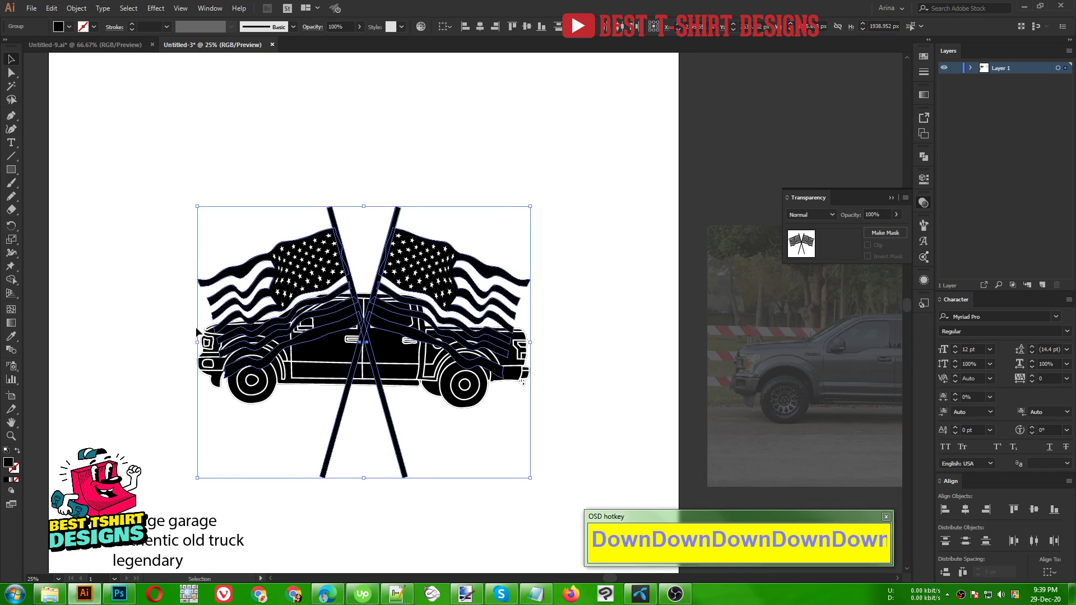
{"action": "left_click", "coordinate": [453, 438]}
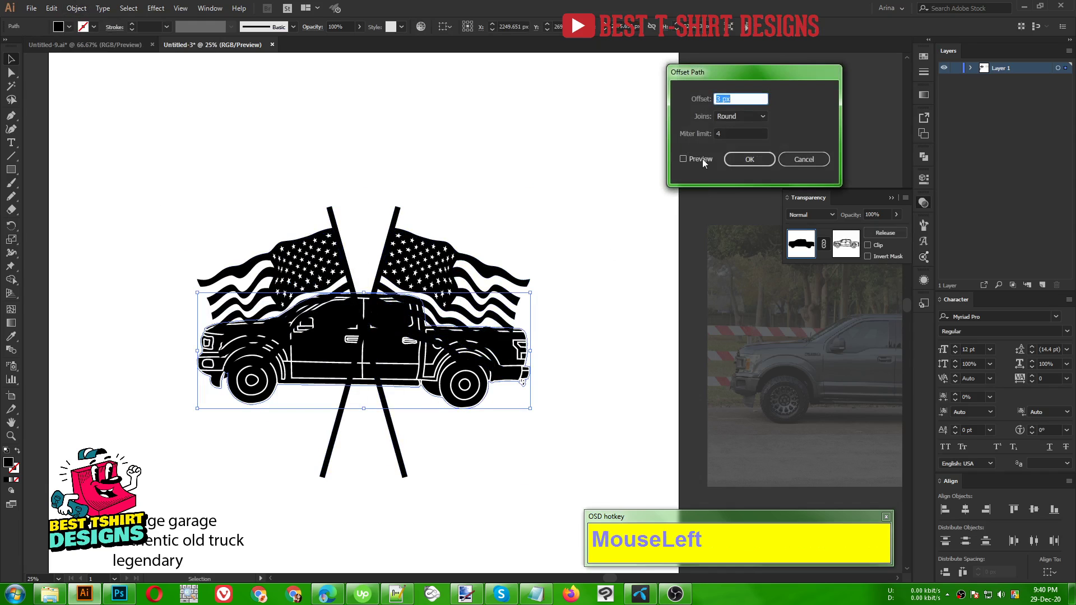
{"action": "scroll", "scroll_direction": "up", "scroll_amount": 3}
{"action": "left_click", "coordinate": [757, 161]}
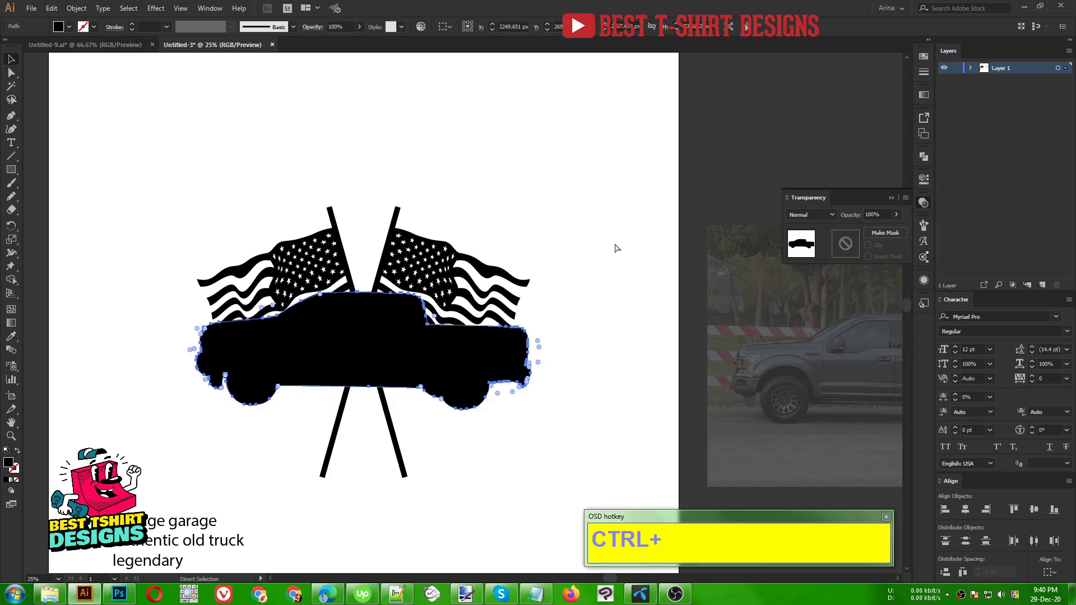
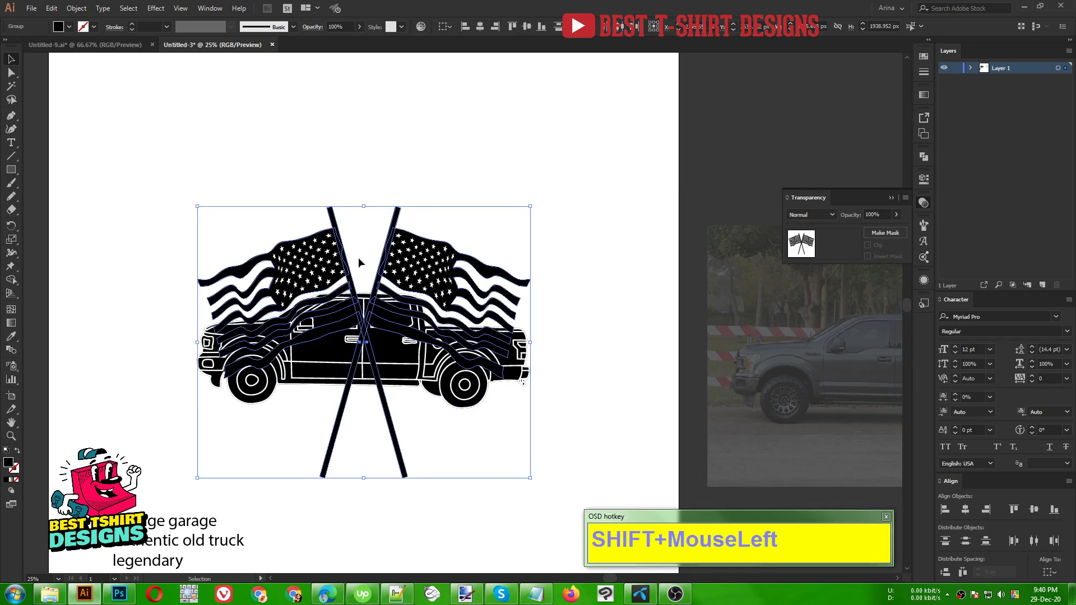
{"action": "key", "text": "ctrl+g"}
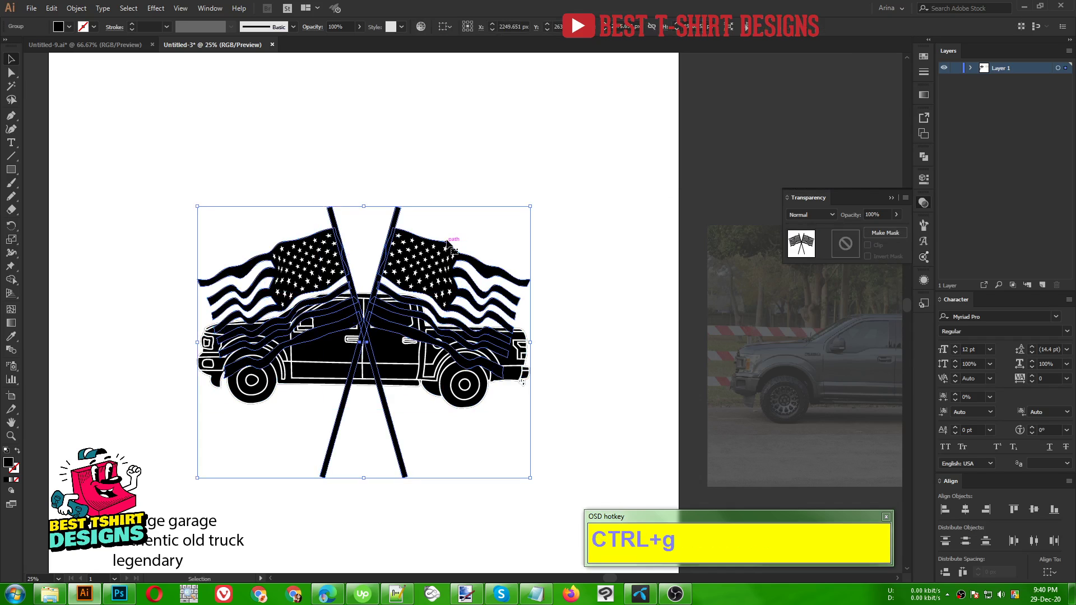
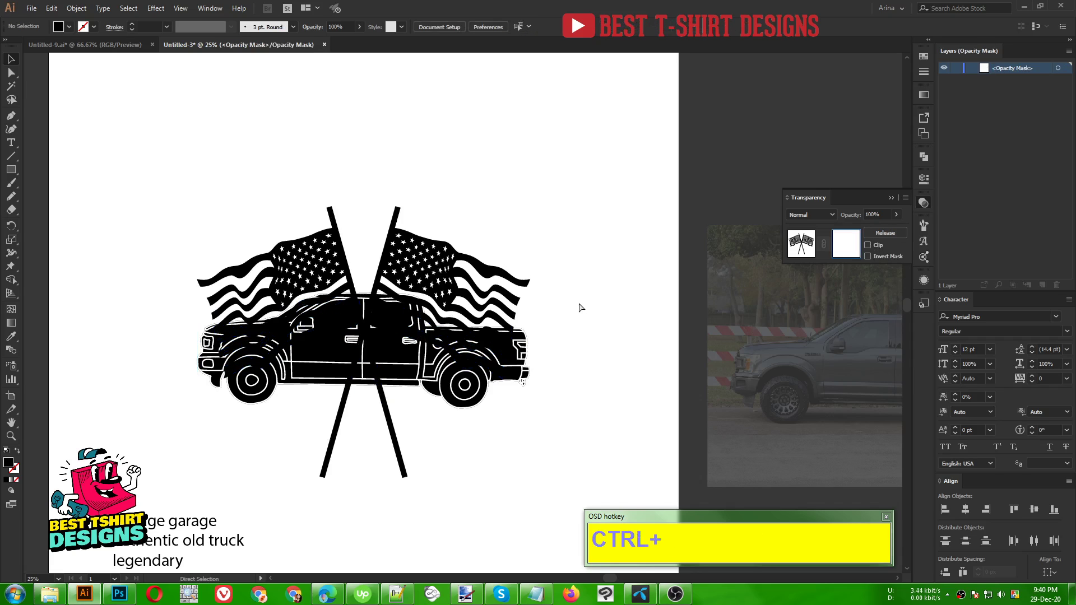
Step: Make a mask on the crossed flags and paste the expanded silhouette into it, leaving a white gap
{"action": "key", "text": "ctrl+f"}
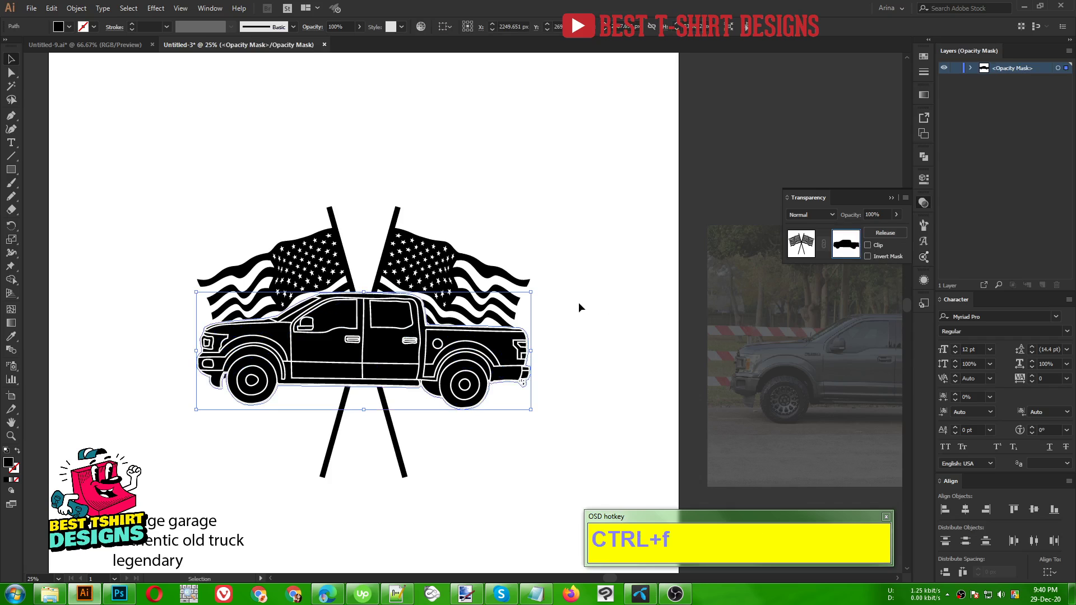
{"action": "scroll", "scroll_direction": "up", "scroll_amount": 3}
{"action": "left_click", "coordinate": [508, 207]}
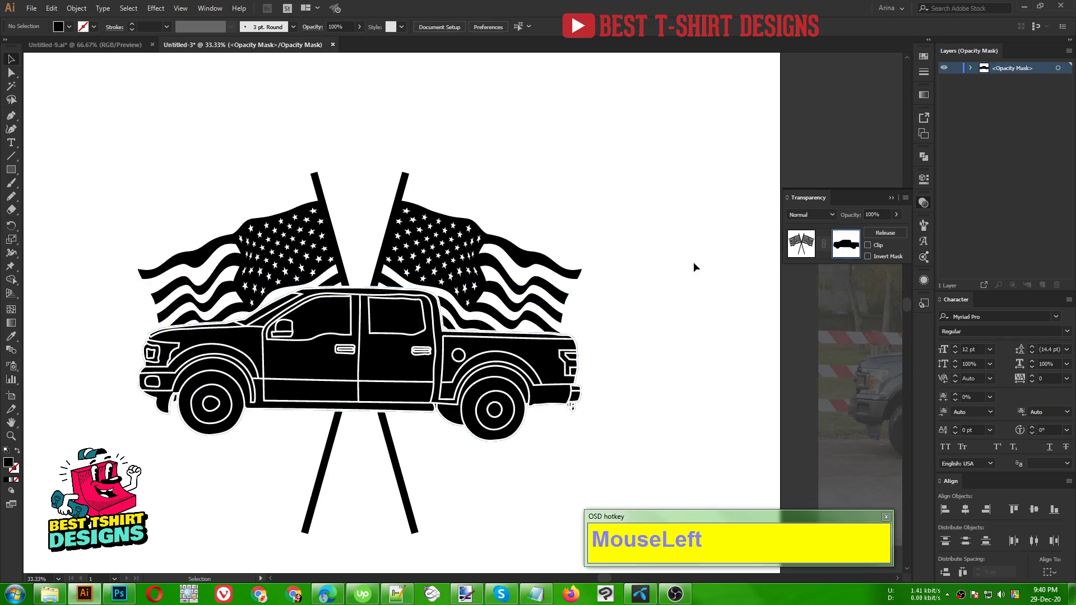
{"action": "scroll", "scroll_direction": "down", "scroll_amount": 3}
Step: Erase the tip of the left flag pole with the Eraser tool
{"action": "left_click", "coordinate": [444, 451]}
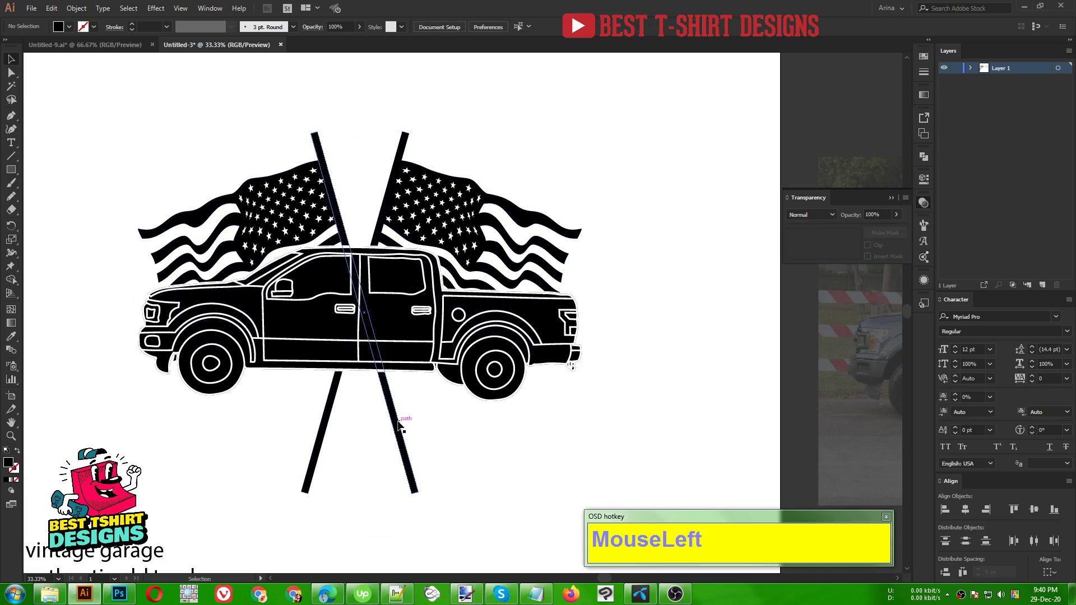
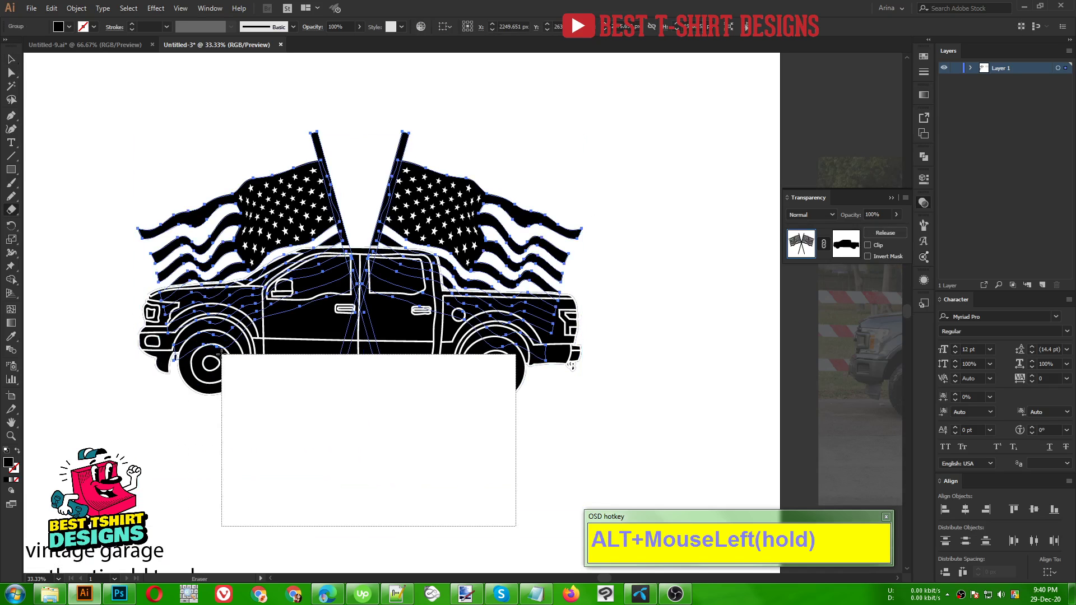
{"action": "key", "text": "alt+v"}
{"action": "left_click", "coordinate": [418, 452]}
{"action": "scroll", "scroll_direction": "up", "scroll_amount": 3}
{"action": "scroll", "scroll_direction": "up", "scroll_amount": 3}
{"action": "left_click", "coordinate": [304, 196]}
{"action": "key", "text": "shift+e"}
{"action": "left_click", "coordinate": [651, 479]}
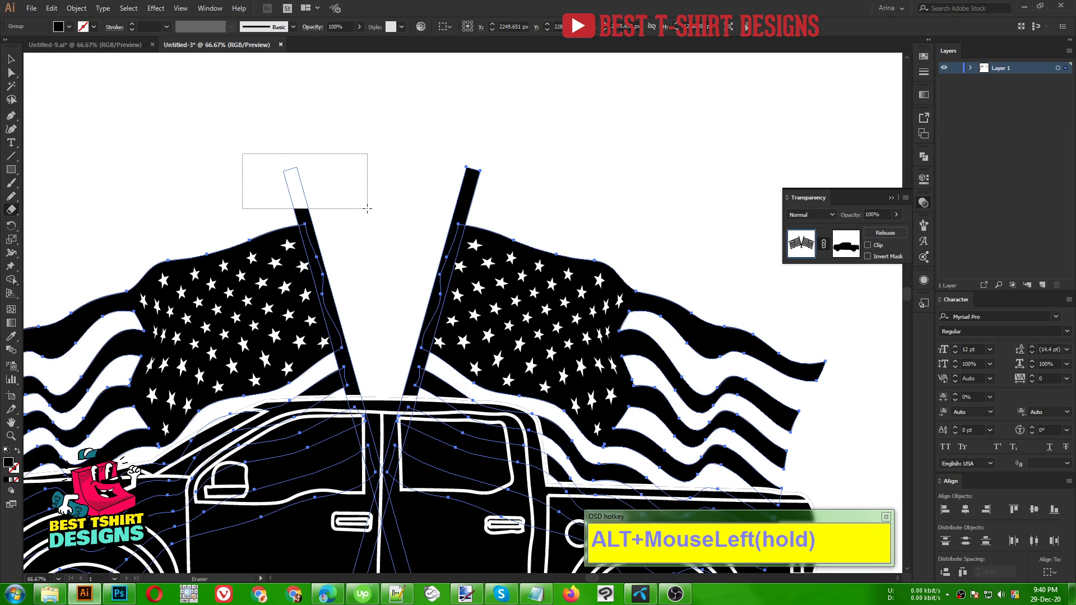
{"action": "left_click_drag", "start_coordinate": [651, 479], "coordinate": [651, 479]}
Step: Trim the top of the other flag pole and clear the white rectangle off the artwork
{"action": "key", "text": "alt+v"}
{"action": "scroll", "scroll_direction": "down", "scroll_amount": 3}
{"action": "left_click", "coordinate": [348, 182]}
{"action": "scroll", "scroll_direction": "down", "scroll_amount": 3}
{"action": "left_click_drag", "start_coordinate": [256, 152], "coordinate": [412, 382]}
{"action": "left_click", "coordinate": [412, 383]}
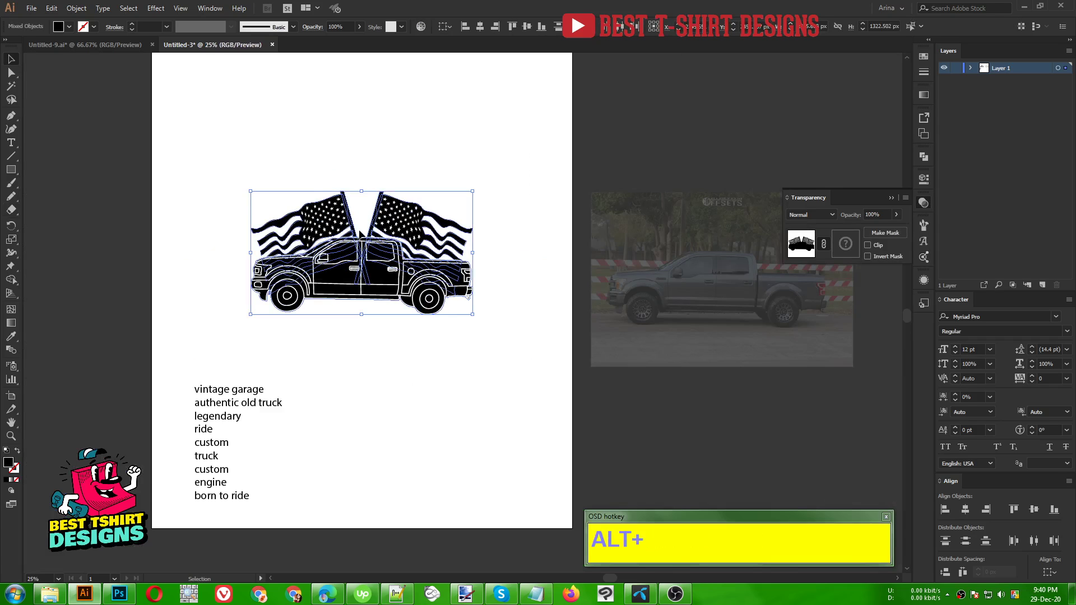
Step: Move VINTAGE GARAGE above the truck and AUTHENTIC OLD TRUCK below it
{"action": "left_click", "coordinate": [369, 371]}
{"action": "scroll", "scroll_direction": "down", "scroll_amount": 3}
{"action": "left_click_drag", "start_coordinate": [388, 355], "coordinate": [425, 339]}
{"action": "scroll", "scroll_direction": "up", "scroll_amount": 3}
{"action": "left_click_drag", "start_coordinate": [356, 432], "coordinate": [375, 223]}
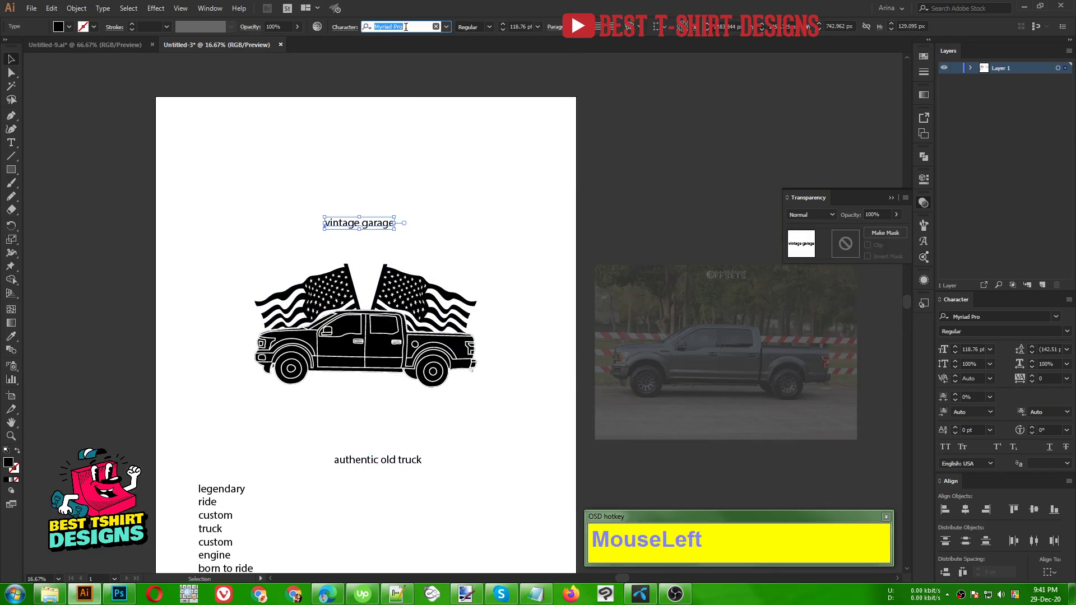
Step: Set the title in Roseberry and the subtitle in Explorer, scaling both up
{"action": "type", "text": "ros"}
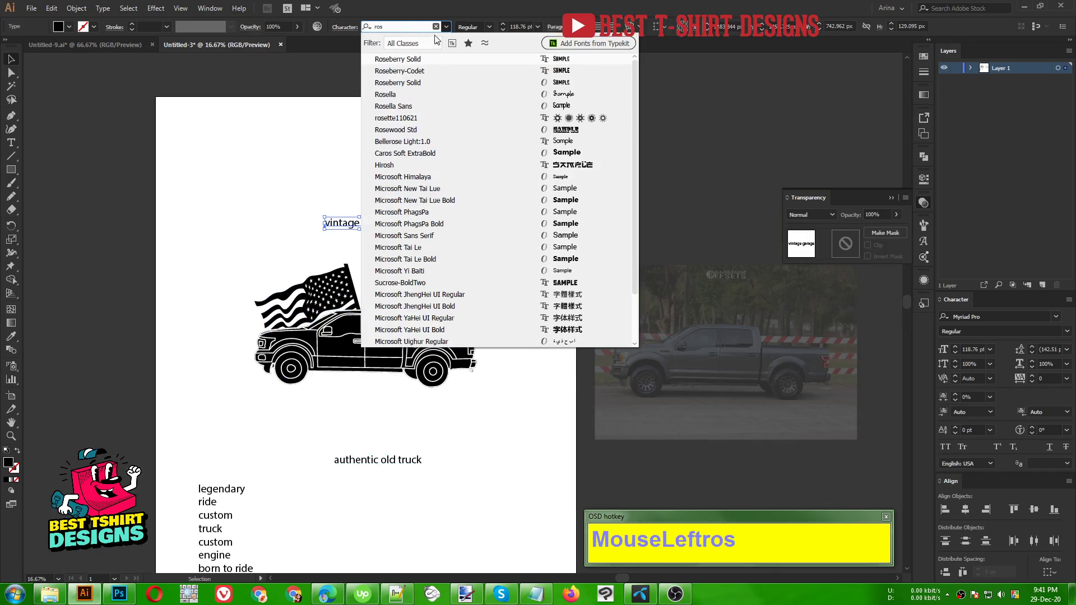
{"action": "left_click", "coordinate": [417, 62]}
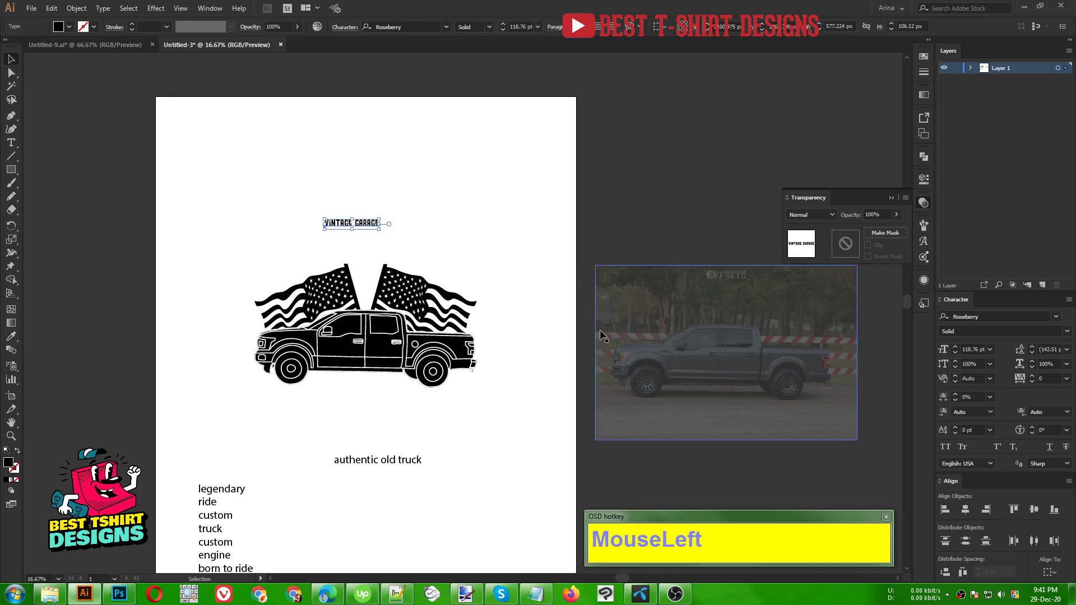
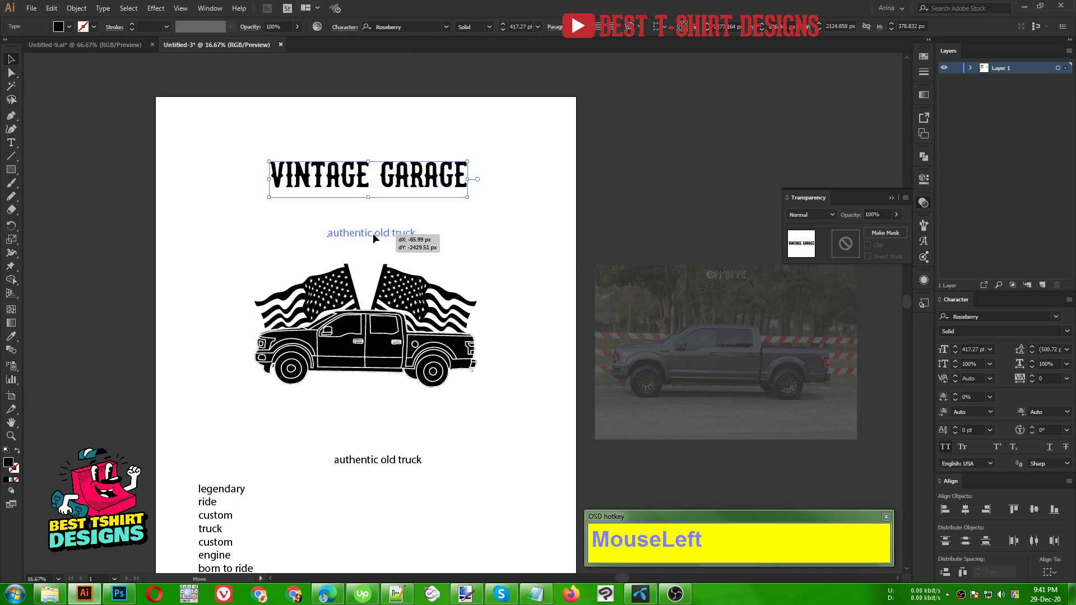
{"action": "type", "text": "ex"}
{"action": "left_click", "coordinate": [412, 74]}
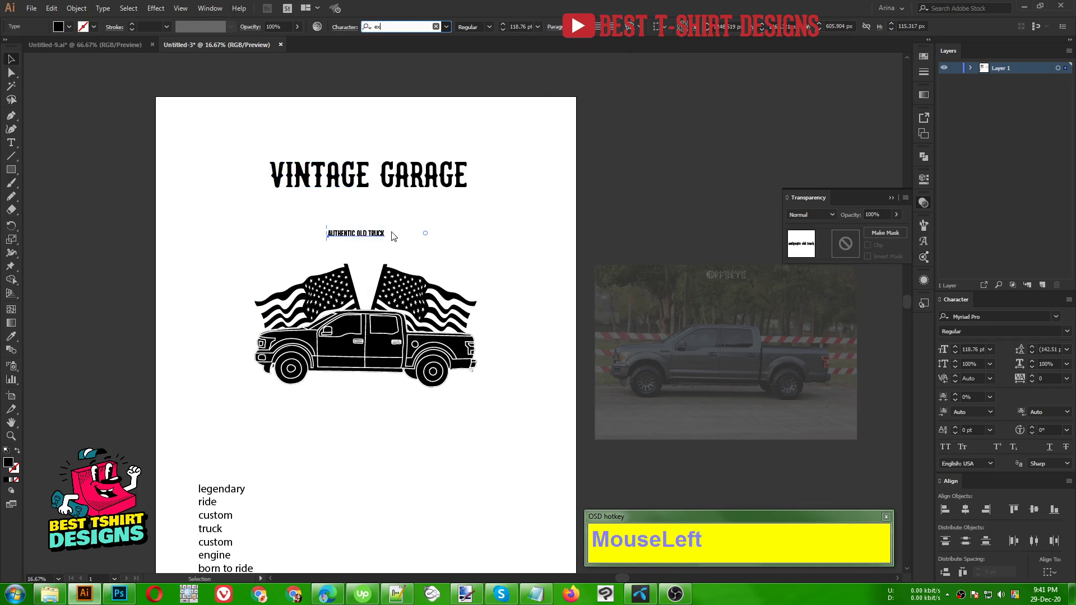
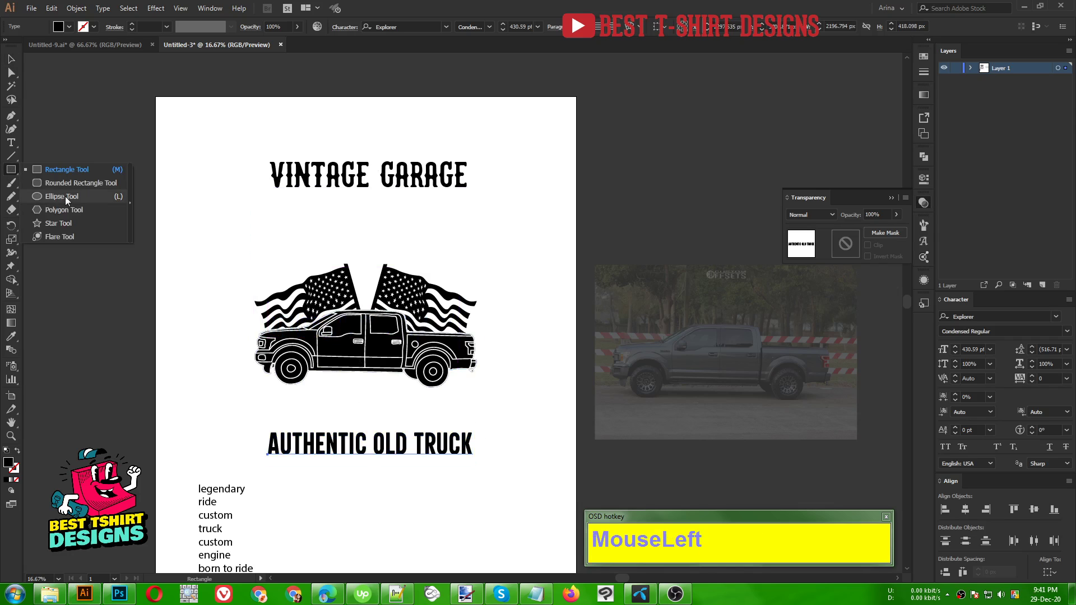
Step: Apply an Arc Lower warp with a small negative bend to VINTAGE GARAGE
{"action": "left_click", "coordinate": [362, 219]}
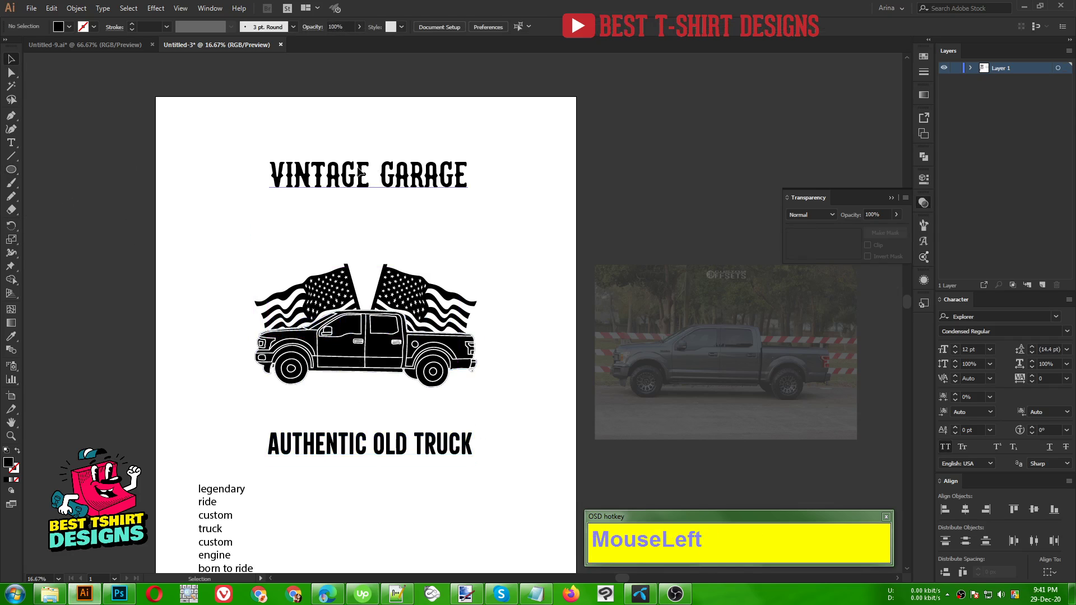
{"action": "scroll", "scroll_direction": "up", "scroll_amount": 3}
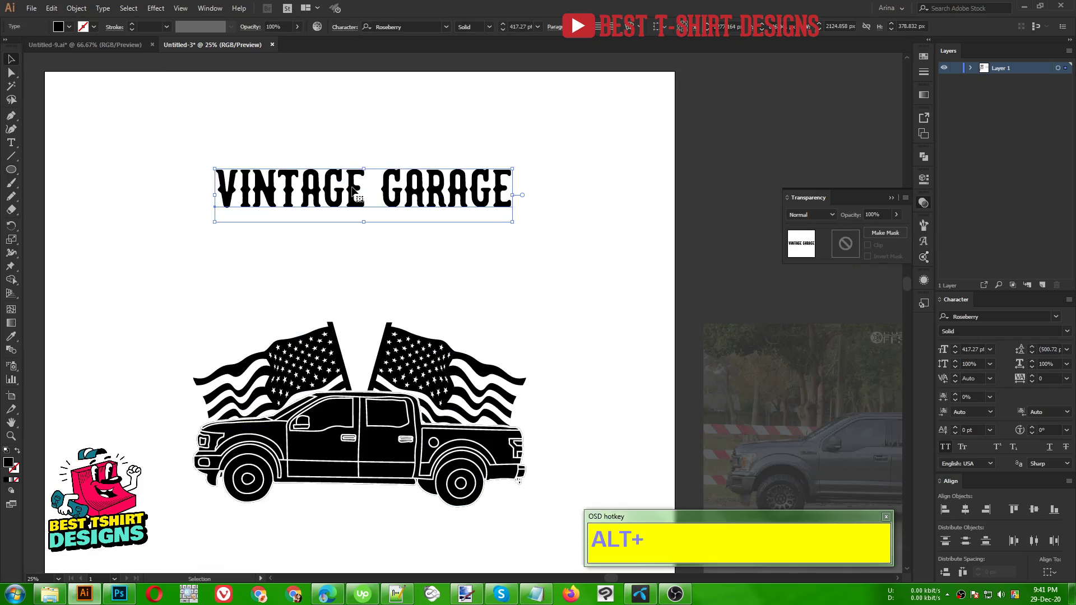
{"action": "left_click", "coordinate": [160, 15]}
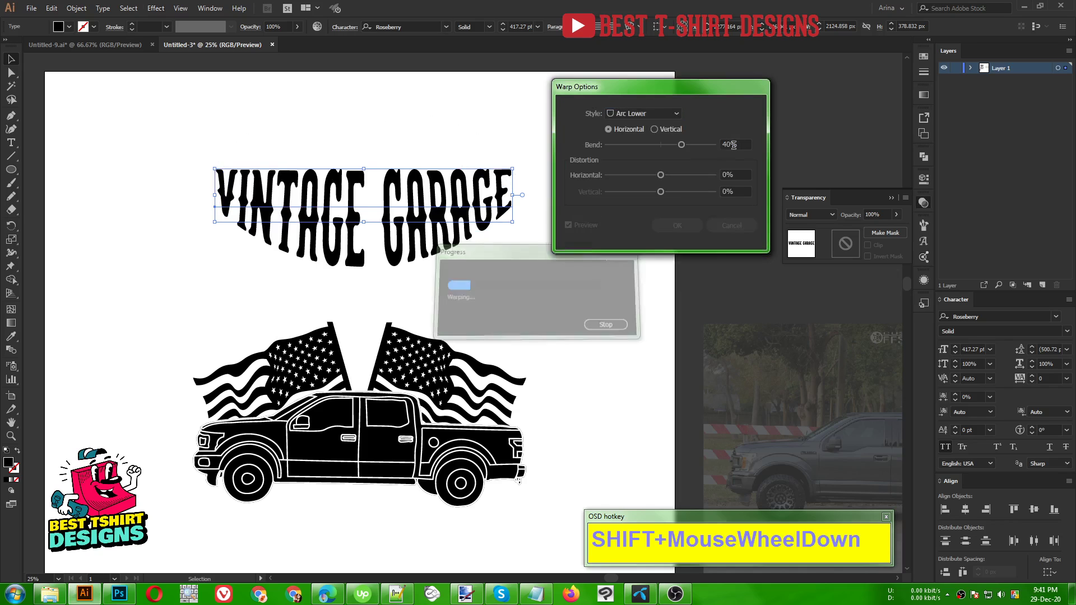
{"action": "scroll", "scroll_direction": "down", "scroll_amount": 3}
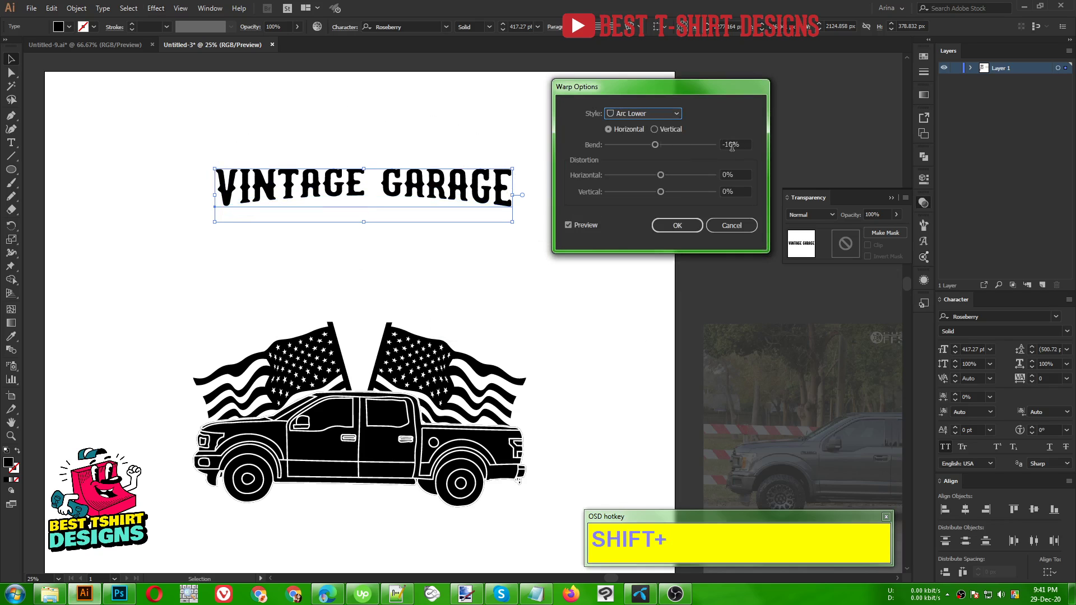
Step: Stretch VINTAGE GARAGE taller and expand its appearance into plain shapes
{"action": "left_click_drag", "start_coordinate": [688, 229], "coordinate": [538, 277]}
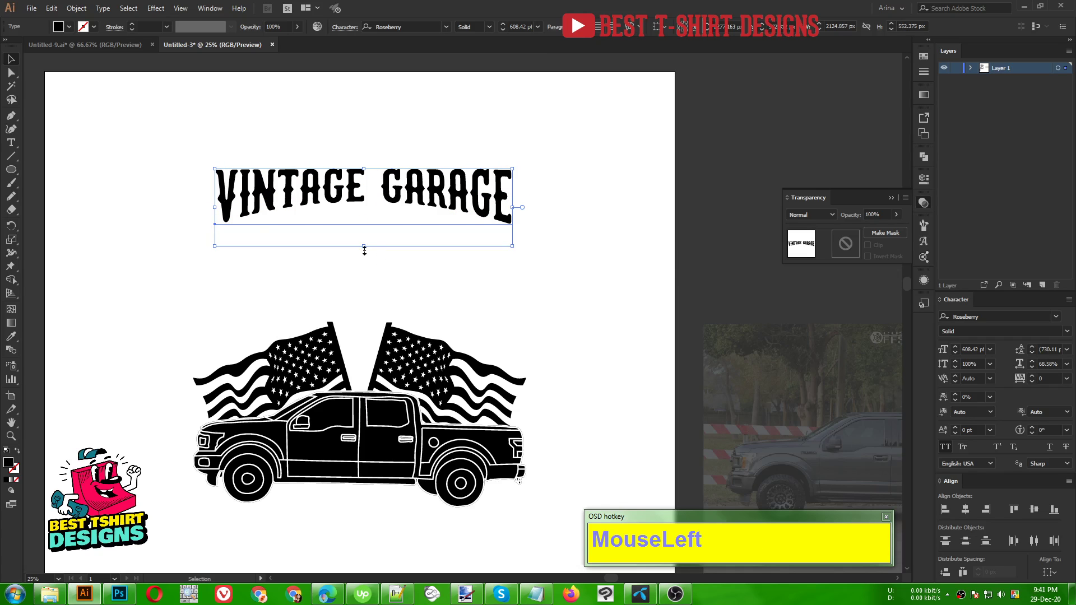
{"action": "scroll", "scroll_direction": "down", "scroll_amount": 3}
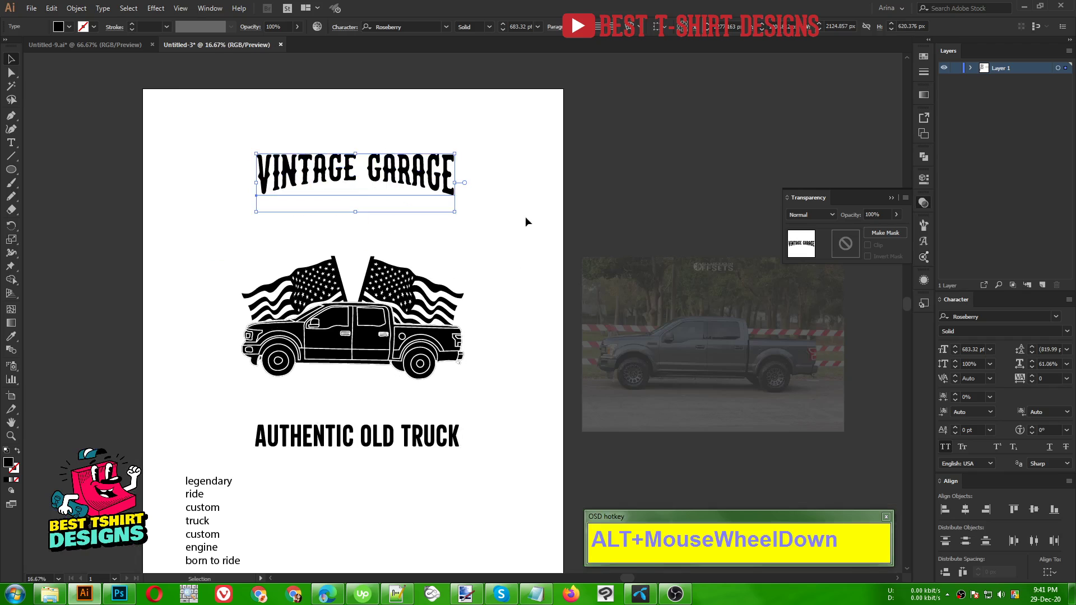
{"action": "right_click", "coordinate": [436, 178]}
{"action": "left_click", "coordinate": [472, 251]}
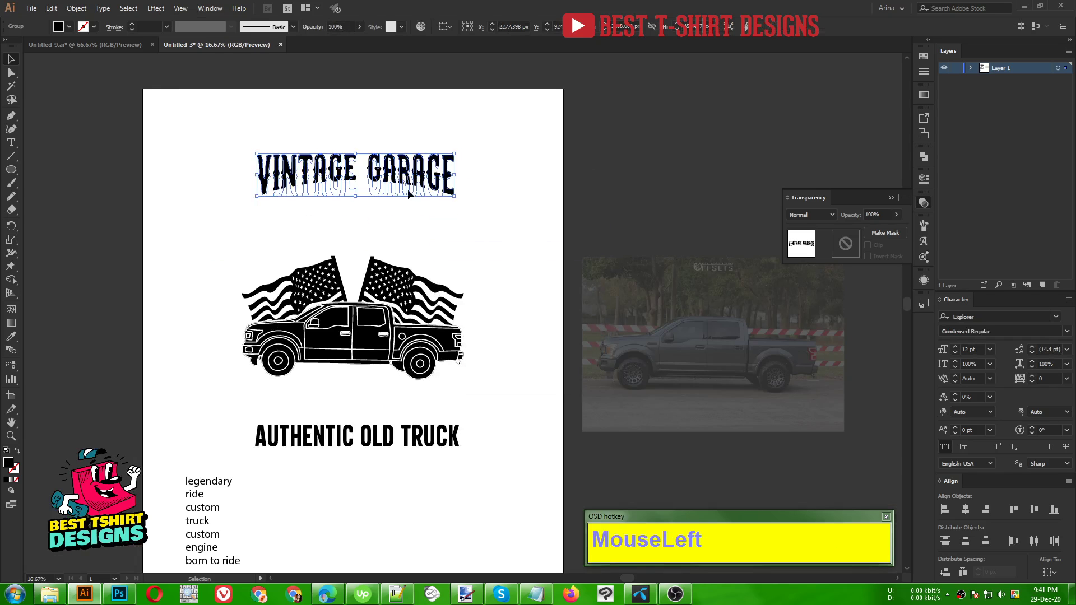
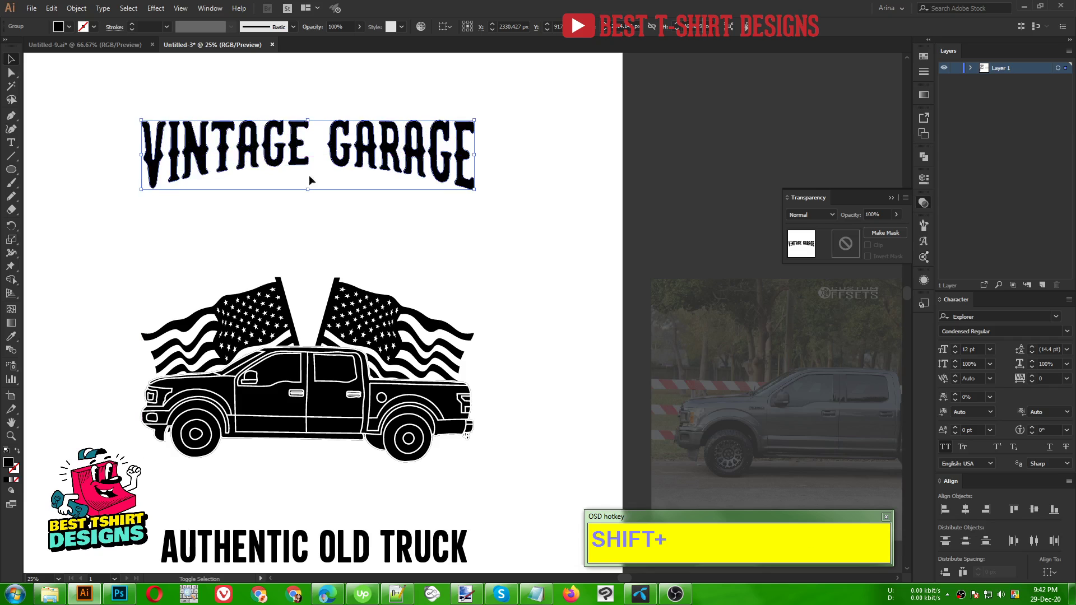
Step: Show rulers, drag vertical guides to the design's left and right edges, and bring the subtitle under the title
{"action": "left_click", "coordinate": [407, 213]}
{"action": "key", "text": "ctrl+r"}
{"action": "left_click_drag", "start_coordinate": [518, 60], "coordinate": [478, 300]}
{"action": "left_click", "coordinate": [503, 305]}
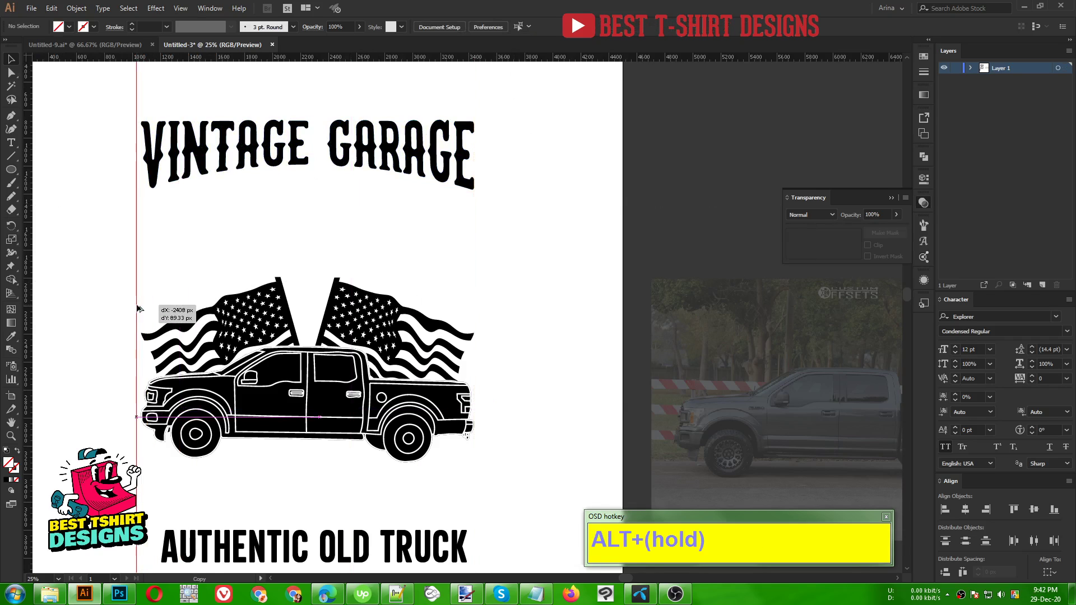
{"action": "left_click", "coordinate": [266, 280]}
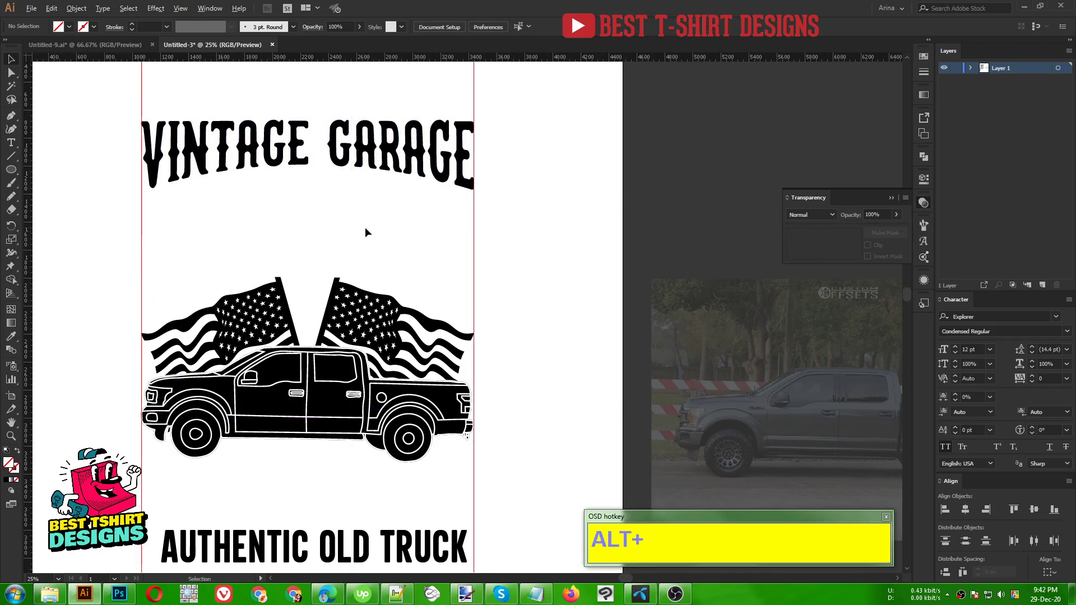
{"action": "scroll", "scroll_direction": "down", "scroll_amount": 3}
Step: Position AUTHENTIC OLD TRUCK under the title and apply an Arc warp of about 20% bend
{"action": "left_click_drag", "start_coordinate": [350, 443], "coordinate": [372, 200]}
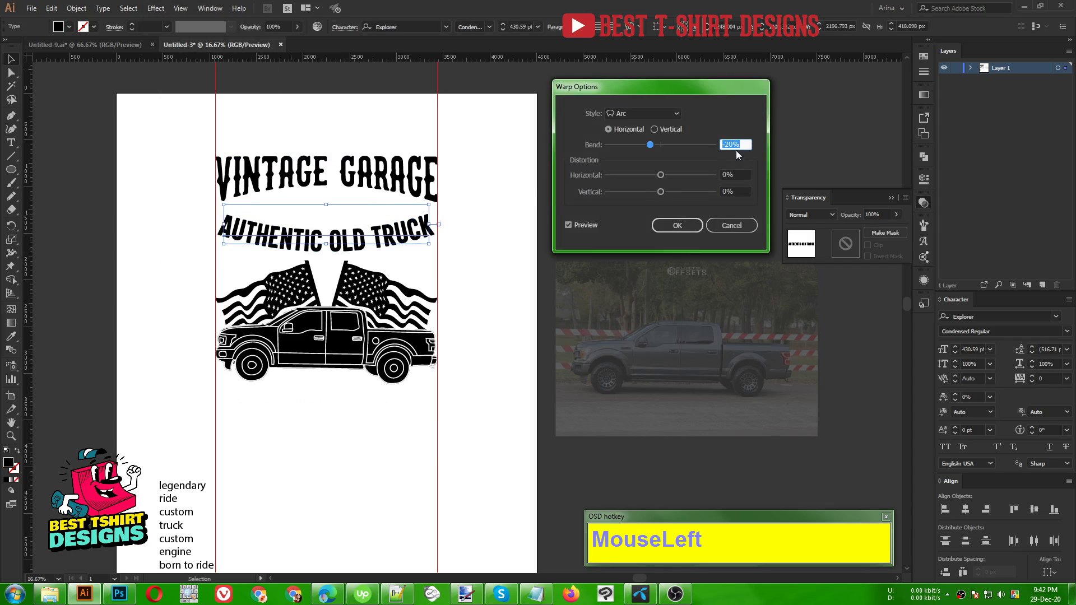
{"action": "scroll", "scroll_direction": "up", "scroll_amount": 3}
{"action": "scroll", "scroll_direction": "up", "scroll_amount": 3}
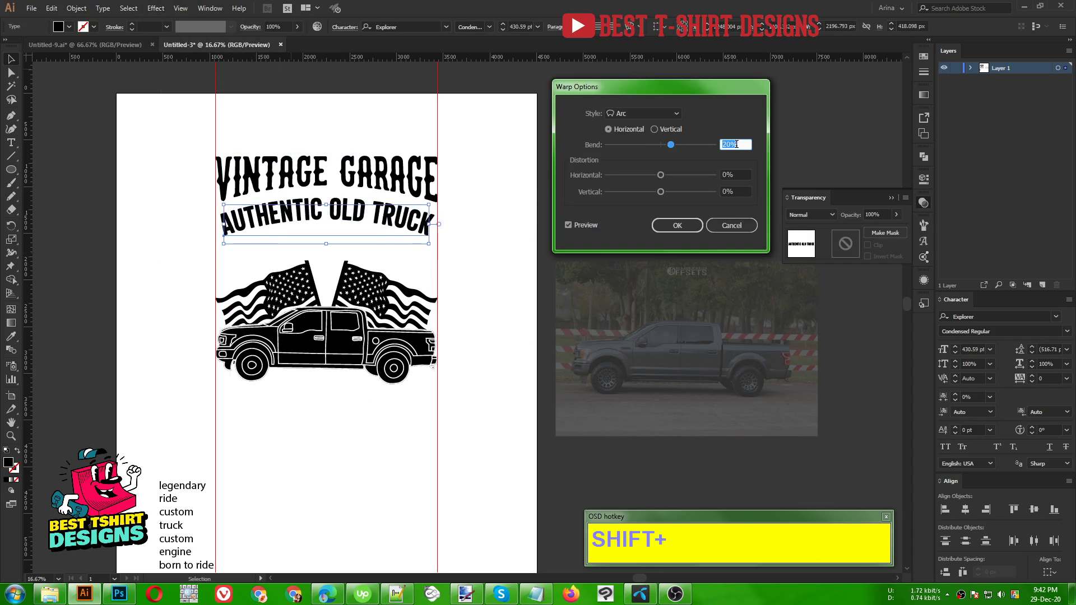
{"action": "left_click", "coordinate": [690, 230]}
{"action": "type", "text": "MouseLeftUpupupupUpUp"}
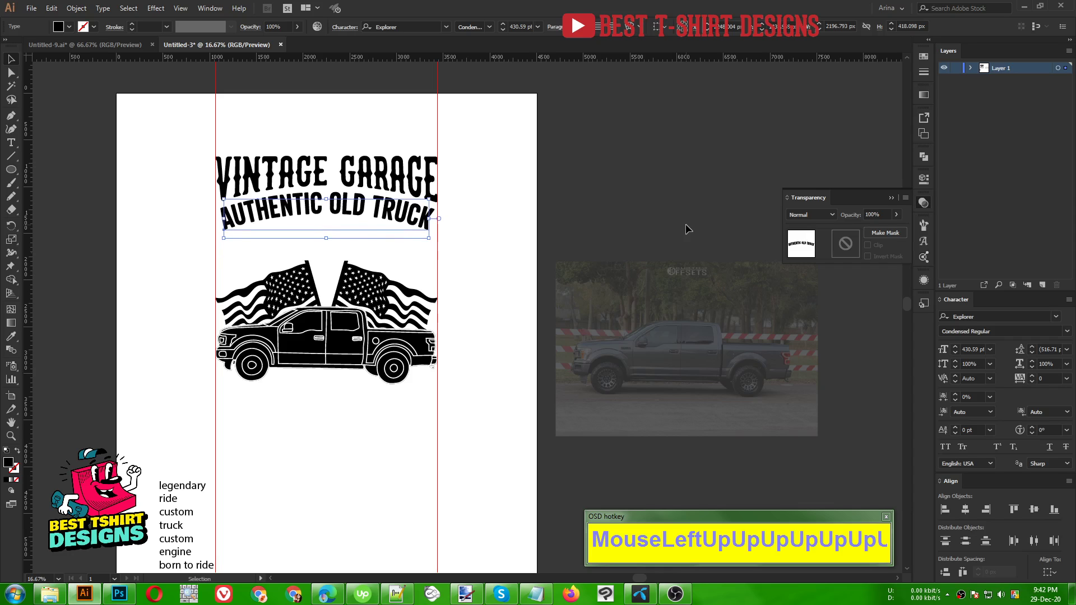
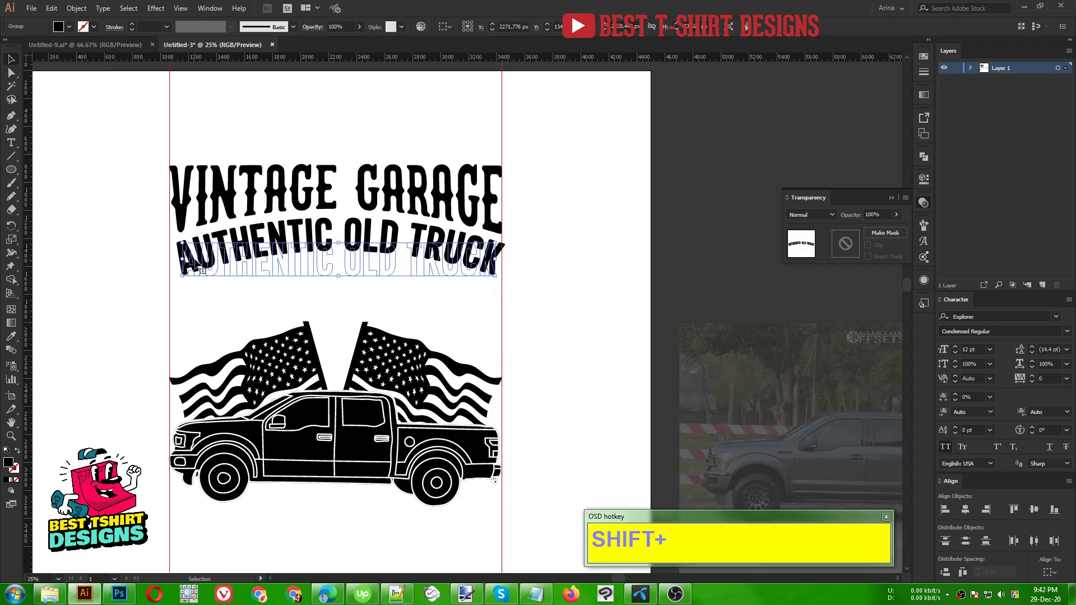
Step: Nudge the subtitle up tight under VINTAGE GARAGE and expand its appearance into plain shapes
{"action": "key", "text": "Left"}
{"action": "key", "text": "Left"}
{"action": "key", "text": "Left"}
{"action": "key", "text": "Left"}
{"action": "key", "text": "Left"}
{"action": "key", "text": "Left"}
{"action": "key", "text": "Left"}
{"action": "key", "text": "Left"}
{"action": "scroll", "scroll_direction": "up", "scroll_amount": 3}
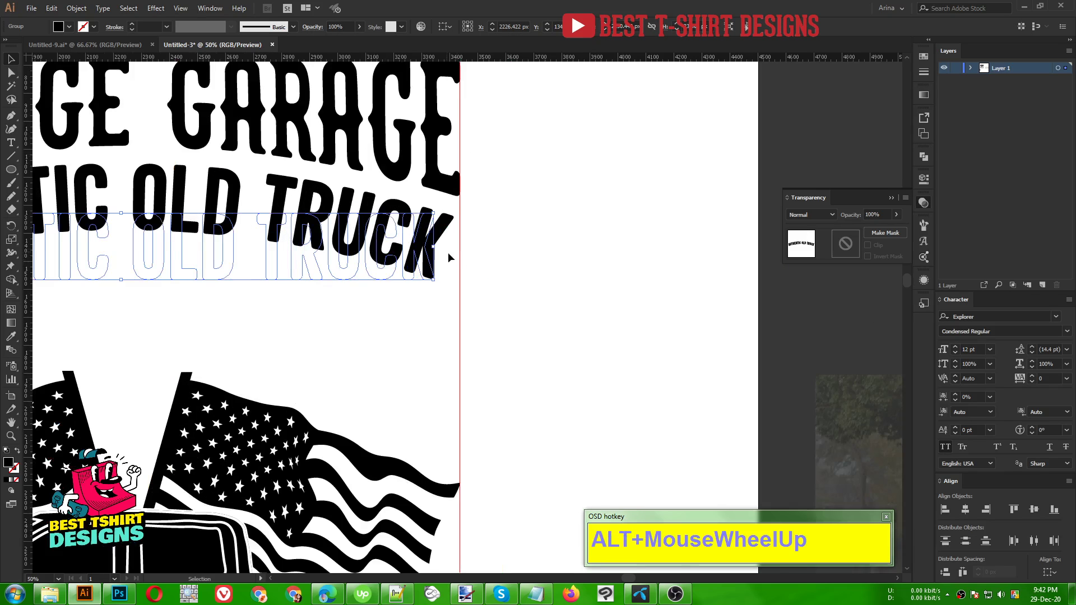
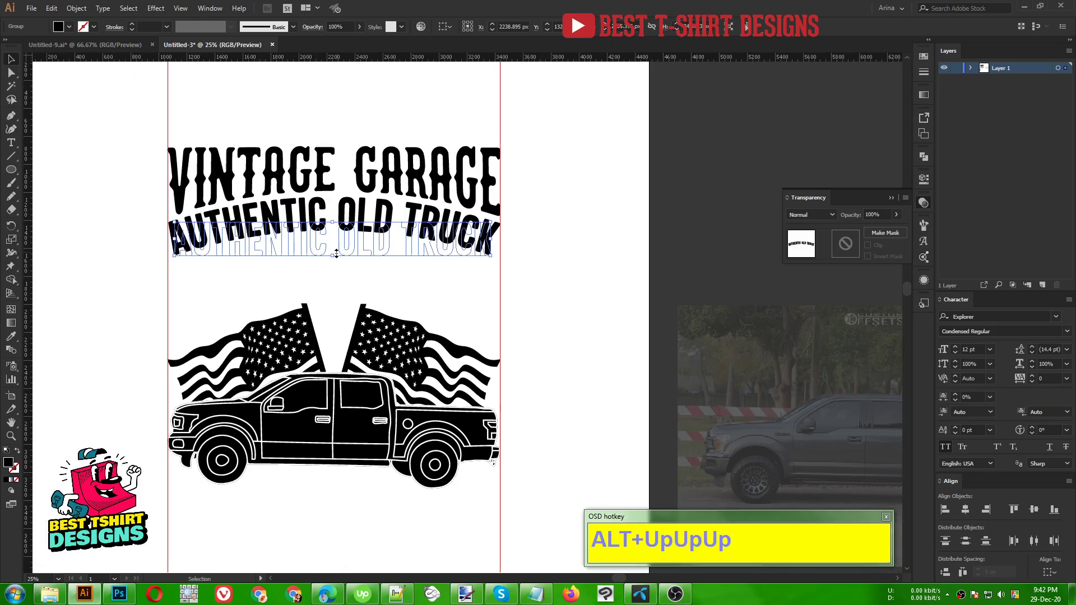
{"action": "left_click", "coordinate": [76, 9]}
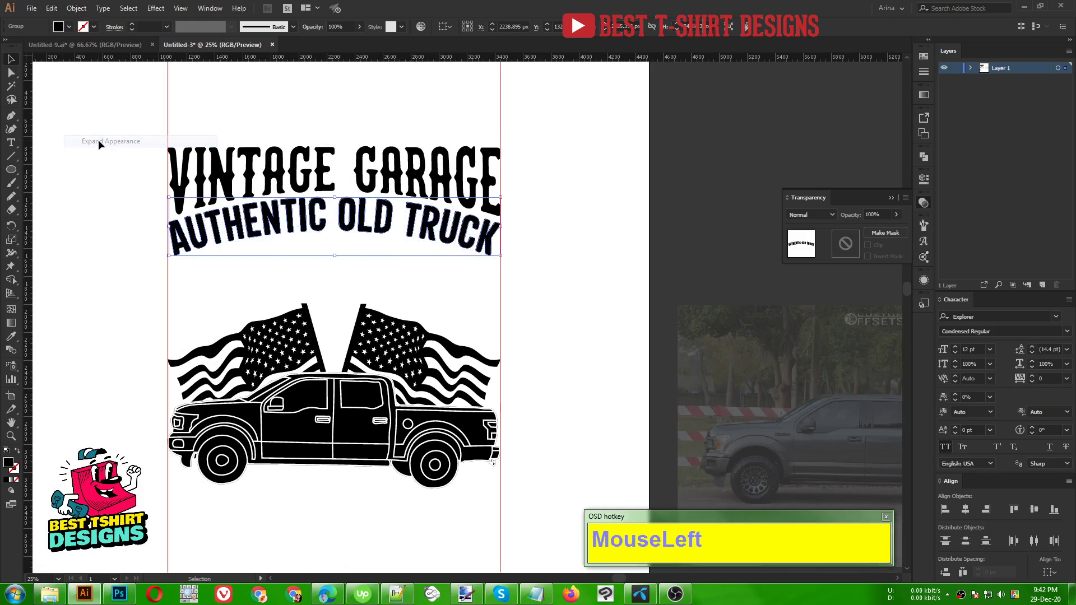
{"action": "scroll", "scroll_direction": "down", "scroll_amount": 3}
{"action": "left_click", "coordinate": [403, 283]}
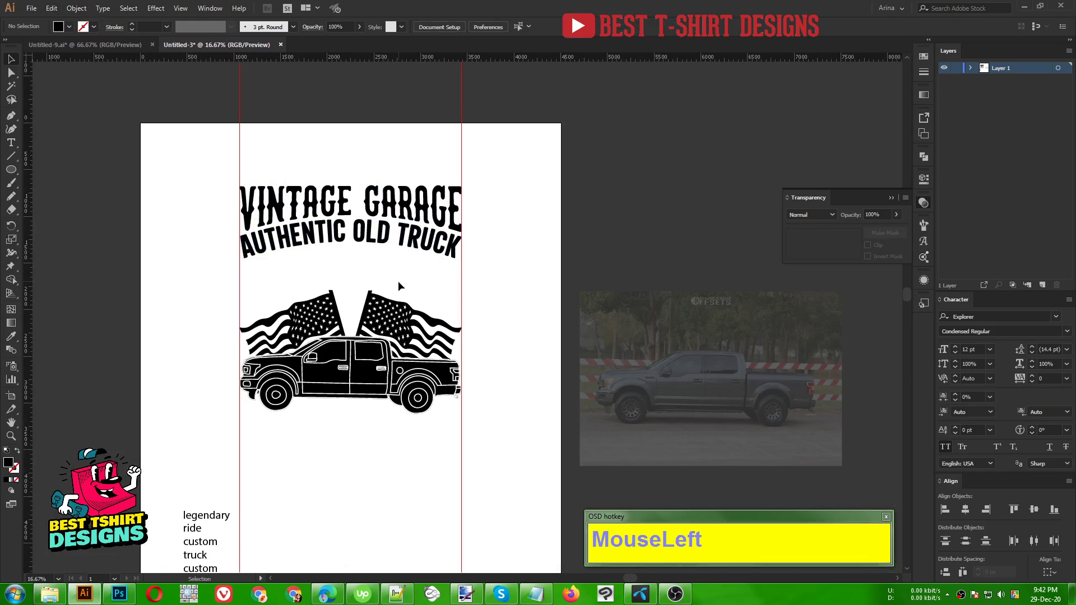
Step: Move 'legendary' below the truck and restyle it in bold capitals
{"action": "scroll", "scroll_direction": "down", "scroll_amount": 3}
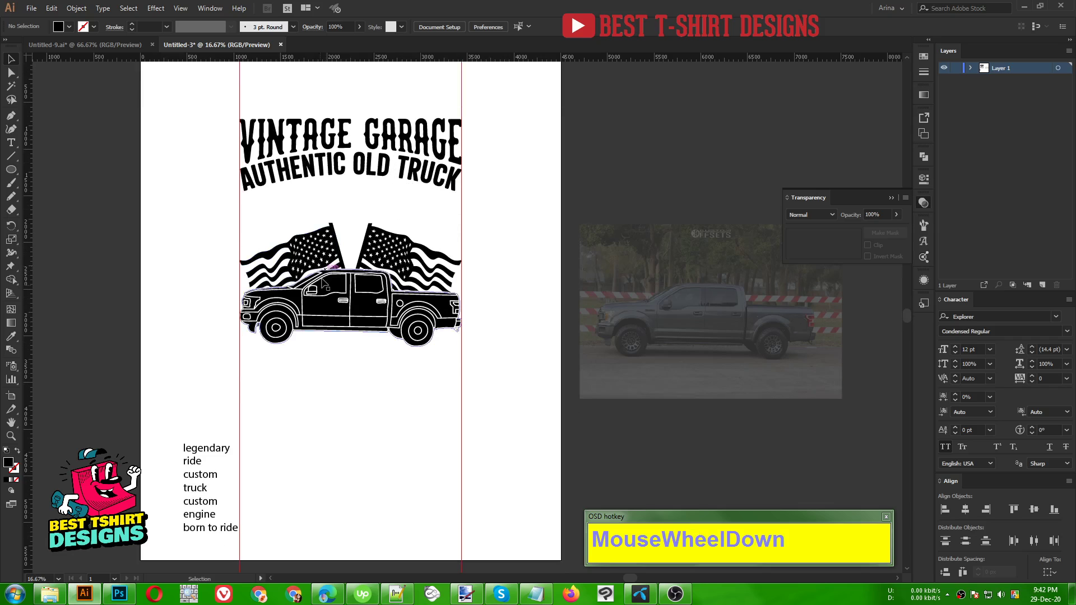
{"action": "left_click_drag", "start_coordinate": [208, 452], "coordinate": [362, 361]}
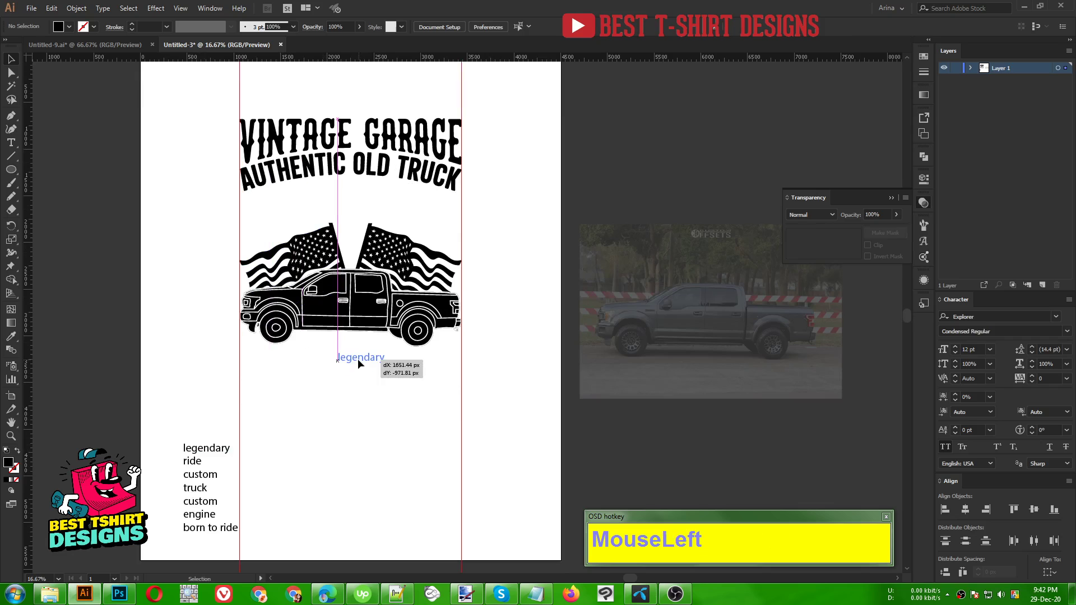
{"action": "right_click", "coordinate": [376, 358]}
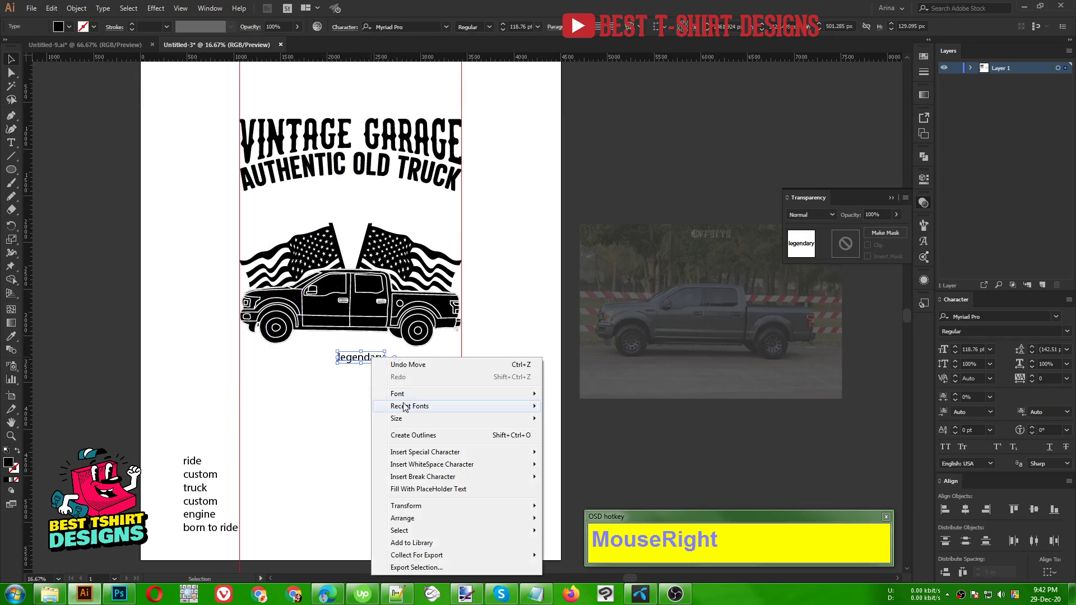
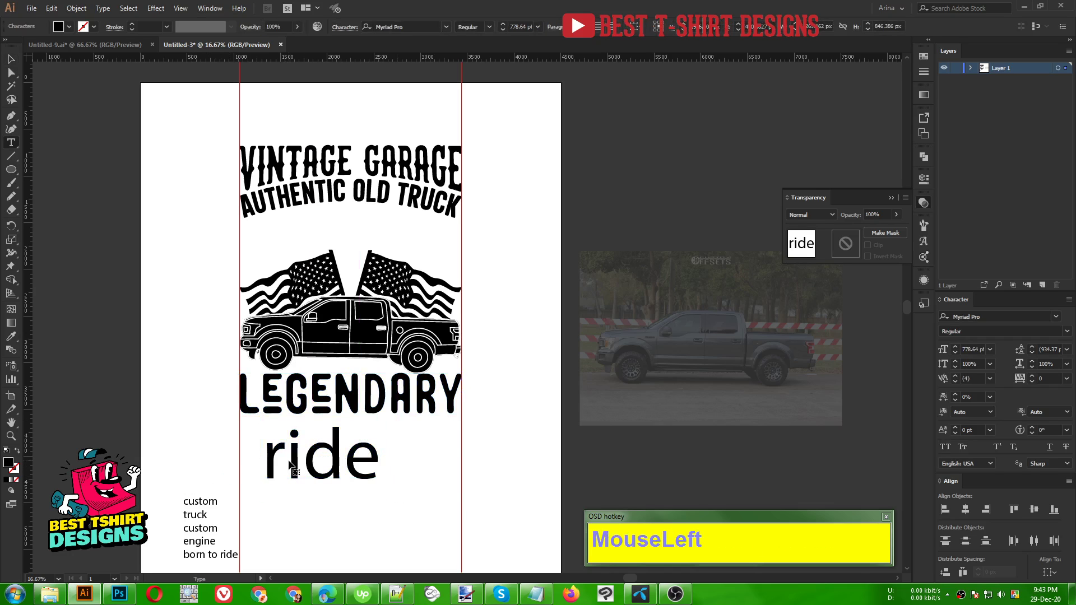
Step: Capitalise 'Ride', set it in Explorer Script Regular, and group it with LEGENDARY
{"action": "key", "text": "BackSpace"}
{"action": "key", "text": "shift+r"}
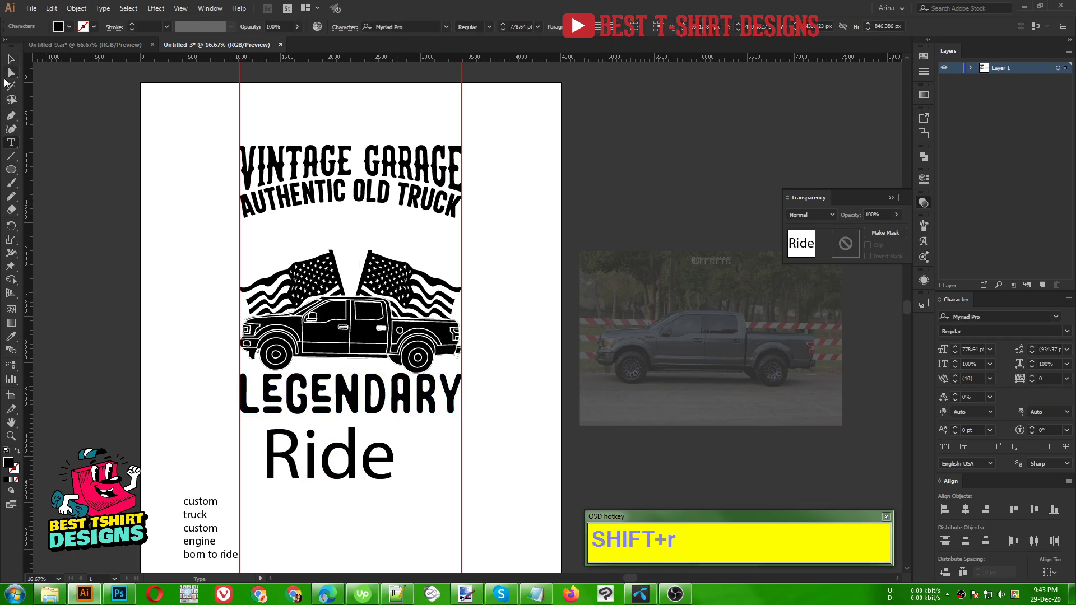
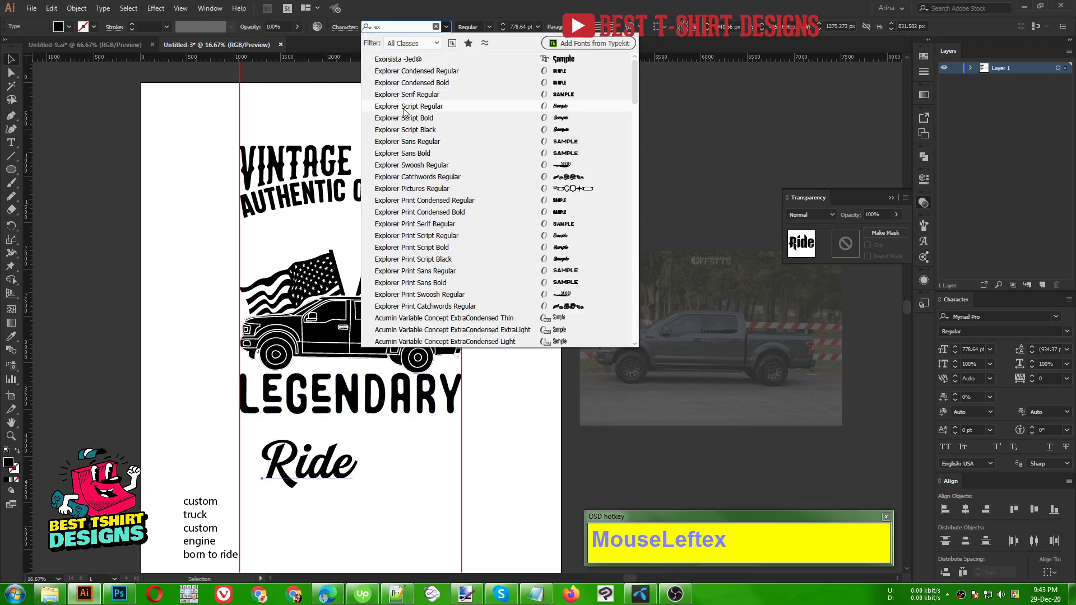
{"action": "left_click", "coordinate": [407, 114]}
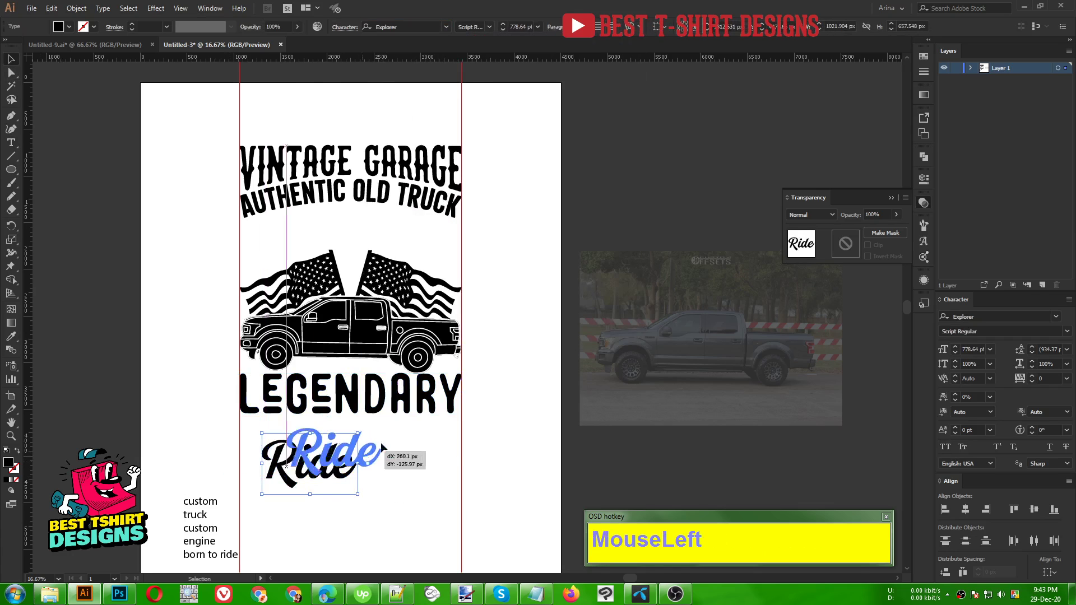
{"action": "scroll", "scroll_direction": "up", "scroll_amount": 3}
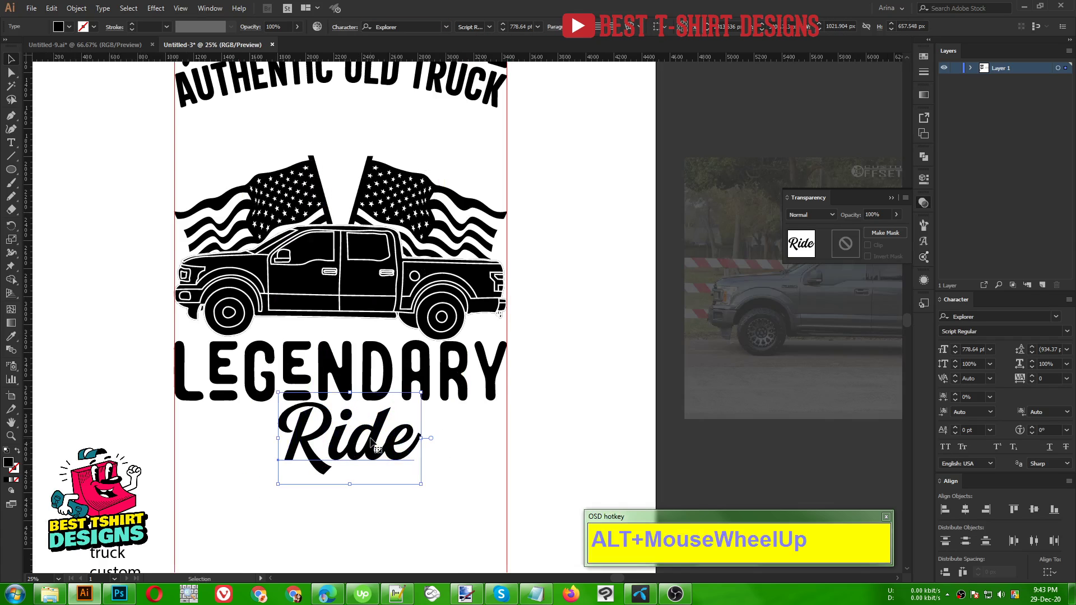
{"action": "right_click", "coordinate": [401, 449]}
{"action": "left_click", "coordinate": [446, 308]}
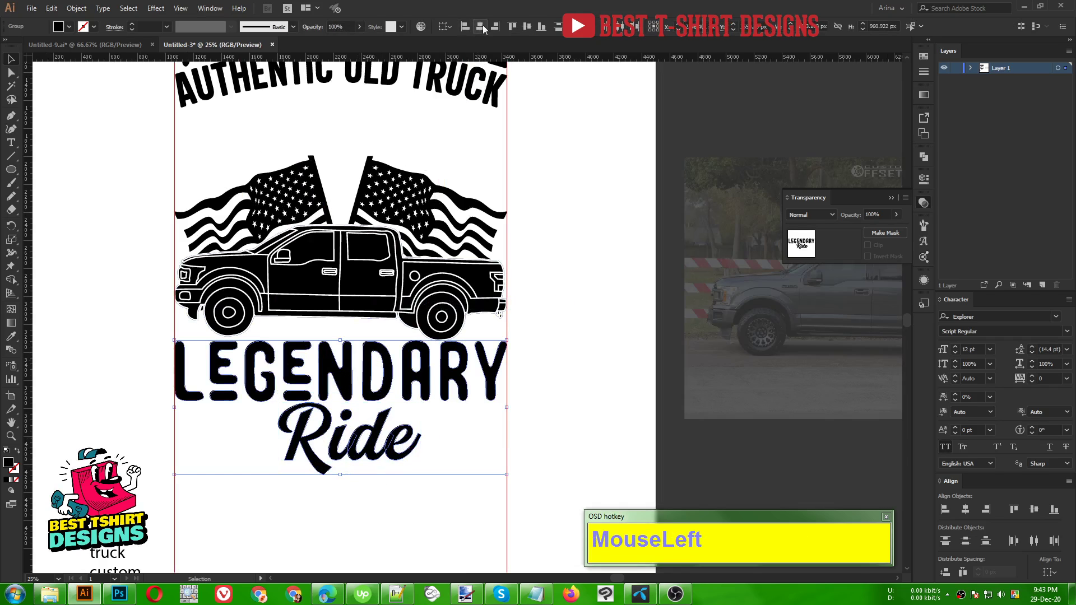
Step: Draw an unfilled curve under Ride, widen it into a tapering swoosh and expand it to a solid shape
{"action": "key", "text": "Left"}
{"action": "key", "text": "Left"}
{"action": "key", "text": "Left"}
{"action": "key", "text": "Left"}
{"action": "key", "text": "Left"}
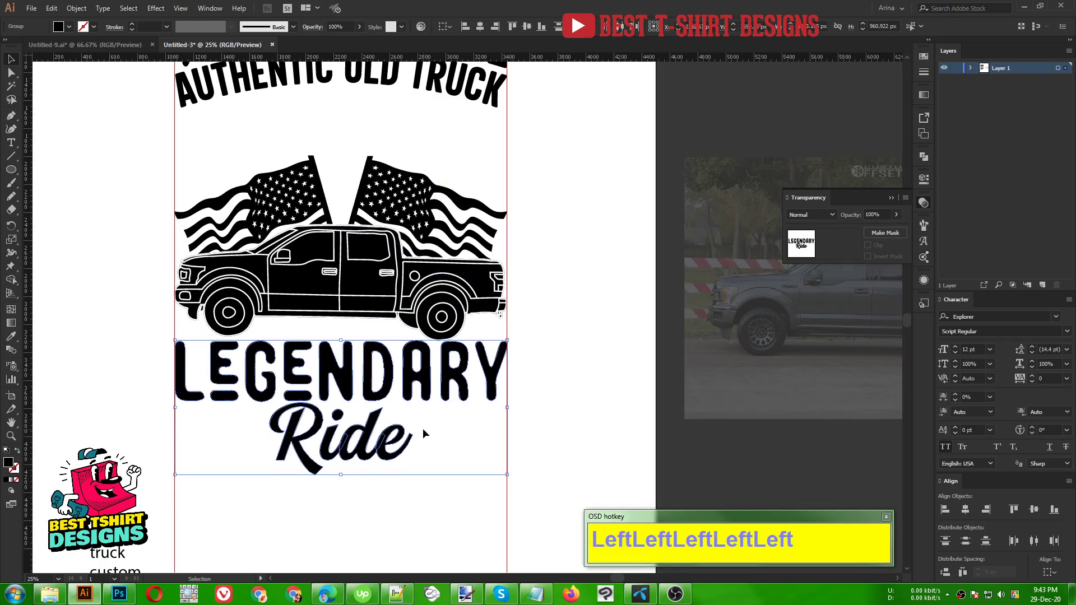
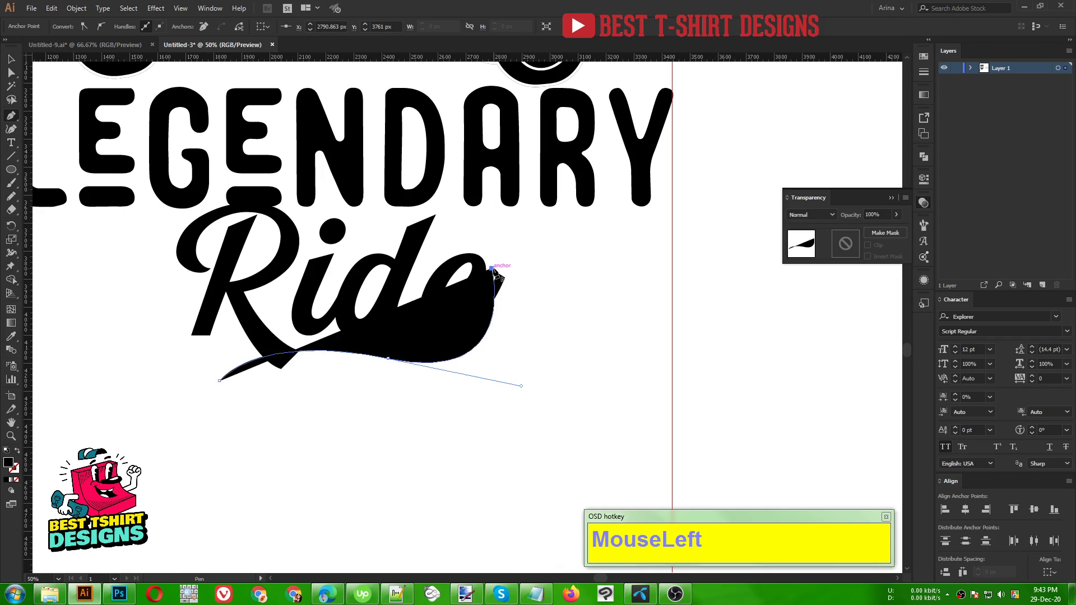
{"action": "key", "text": "v"}
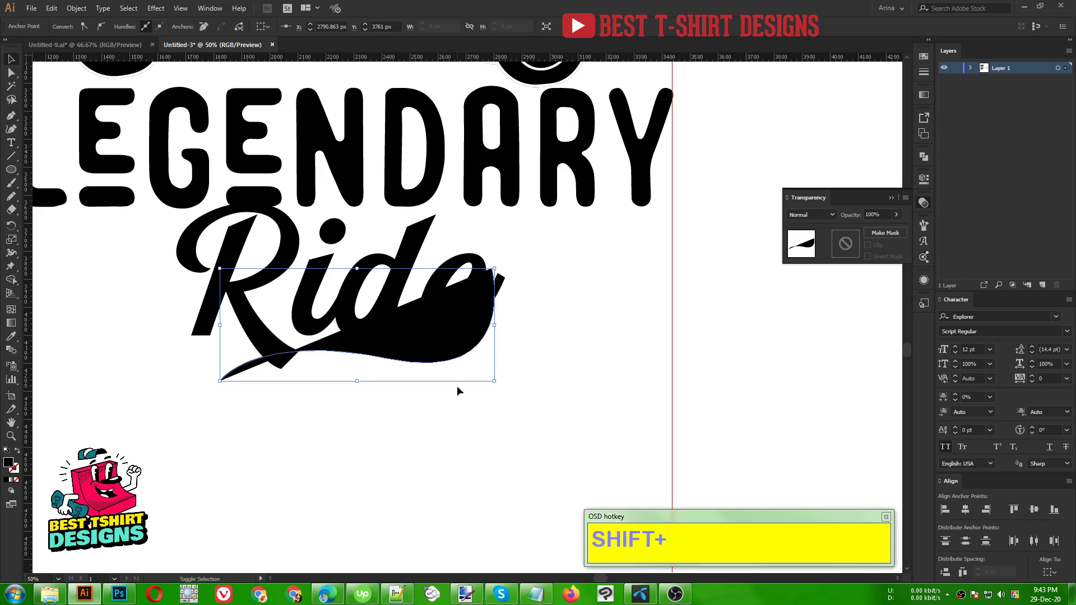
{"action": "key", "text": "shift+x"}
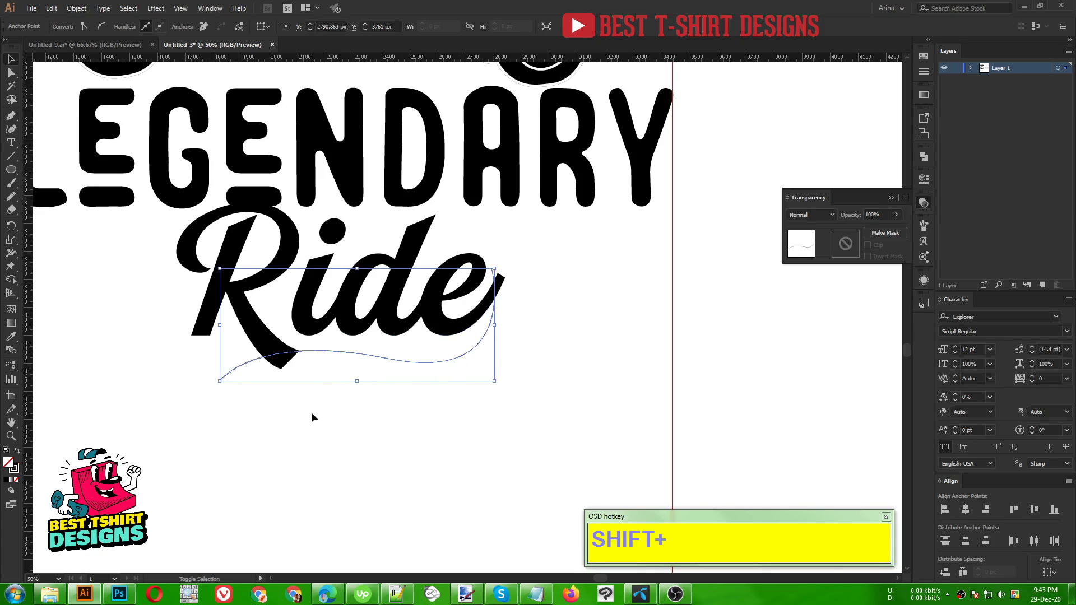
{"action": "key", "text": "shift+w"}
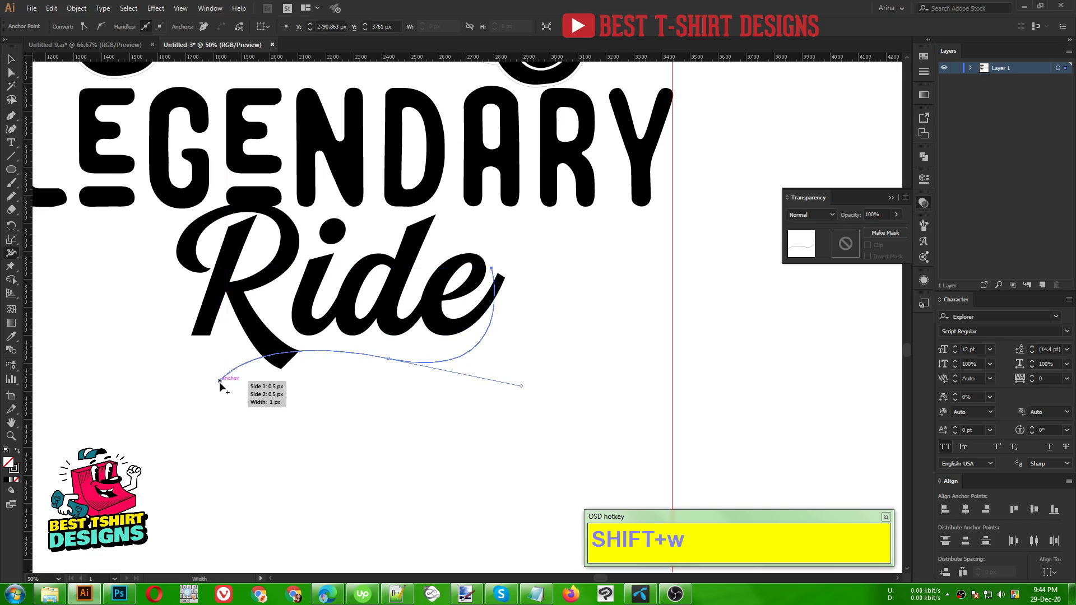
{"action": "left_click_drag", "start_coordinate": [224, 384], "coordinate": [238, 406]}
{"action": "key", "text": "v"}
Step: Merge the swoosh with the tail of Ride's final e using the Shape Builder, then ready the Eraser on it
{"action": "left_click", "coordinate": [390, 420]}
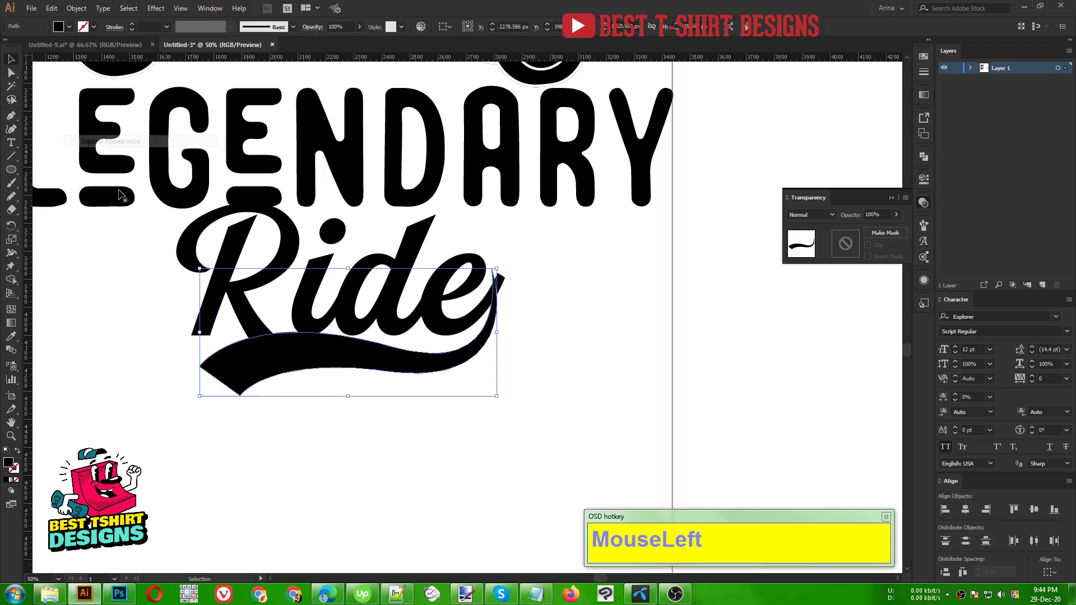
{"action": "scroll", "scroll_direction": "up", "scroll_amount": 3}
{"action": "left_click", "coordinate": [504, 297]}
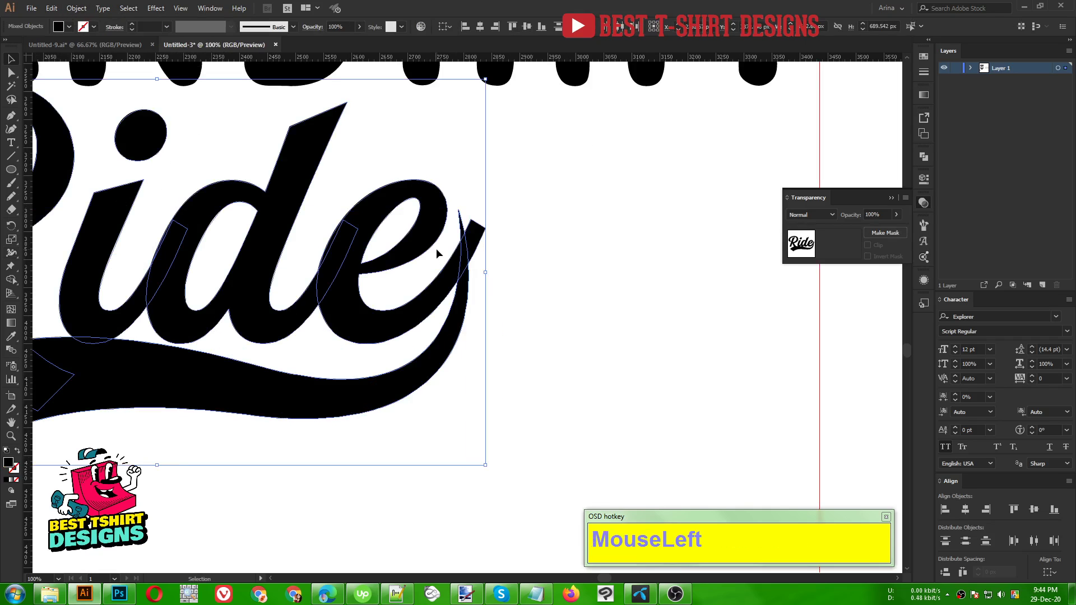
{"action": "key", "text": "shift+m"}
{"action": "scroll", "scroll_direction": "up", "scroll_amount": 3}
{"action": "left_click", "coordinate": [419, 224]}
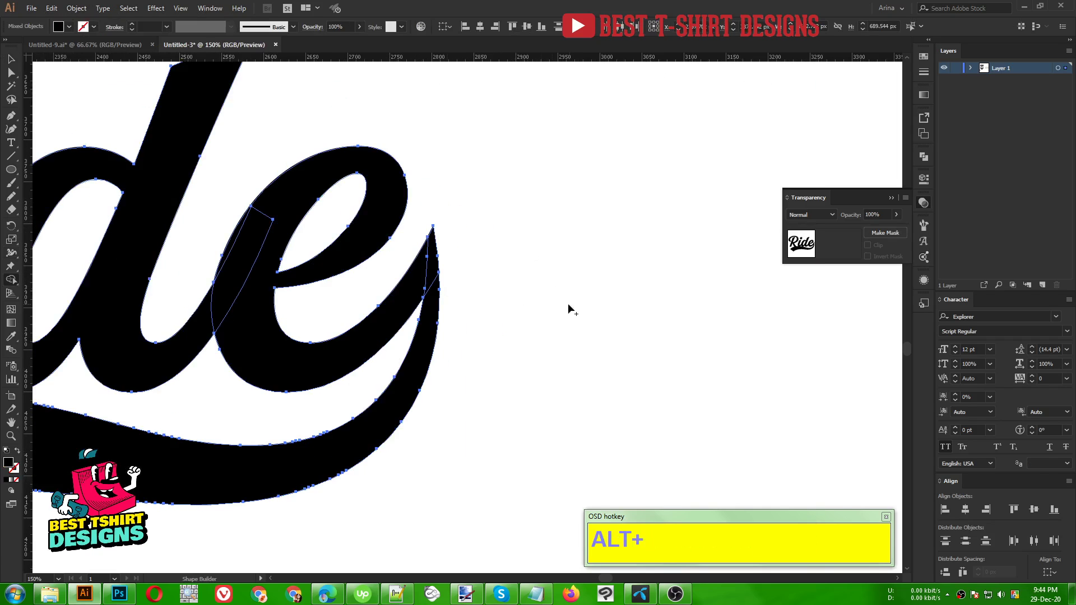
{"action": "scroll", "scroll_direction": "down", "scroll_amount": 3}
{"action": "key", "text": "alt+v"}
{"action": "left_click", "coordinate": [387, 419]}
{"action": "key", "text": "shift+e"}
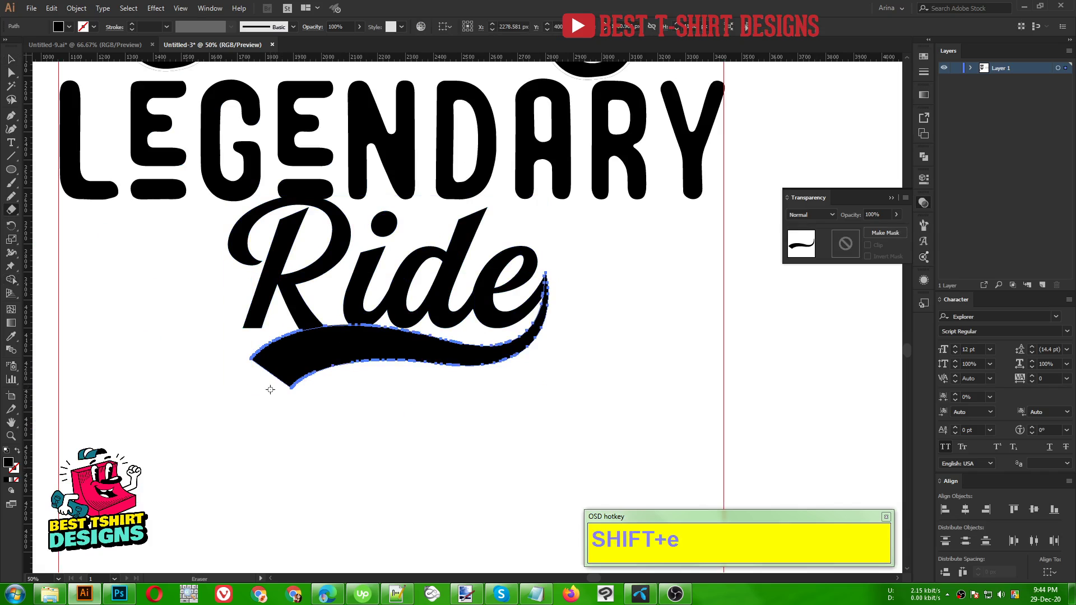
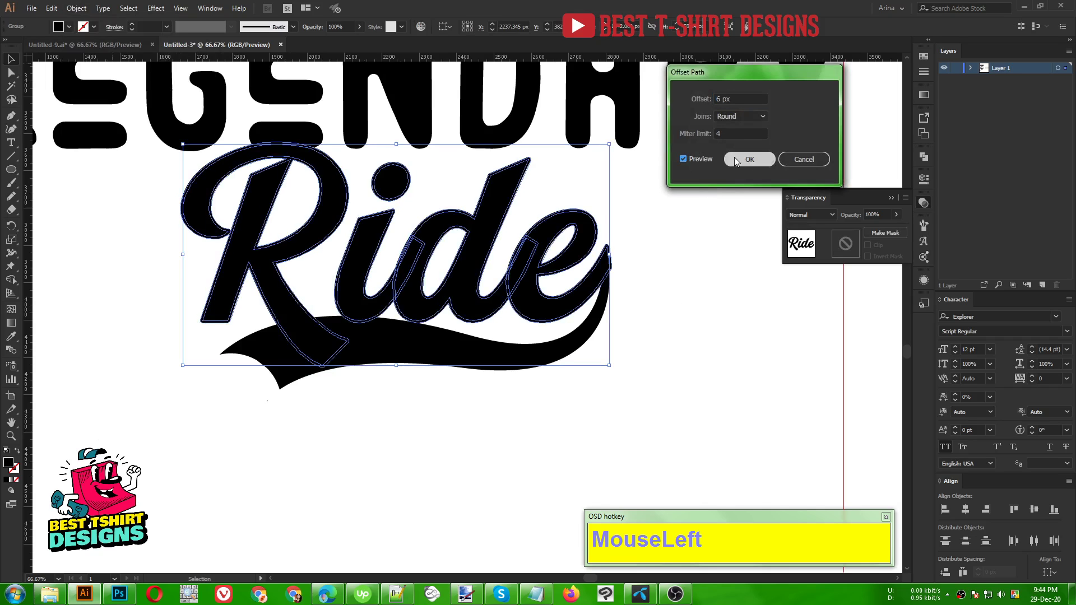
Step: Confirm a 6 px round outline of Ride and mask it out of the swoosh, leaving a thin white gap
{"action": "key", "text": "ctrl+x"}
{"action": "left_click", "coordinate": [430, 352]}
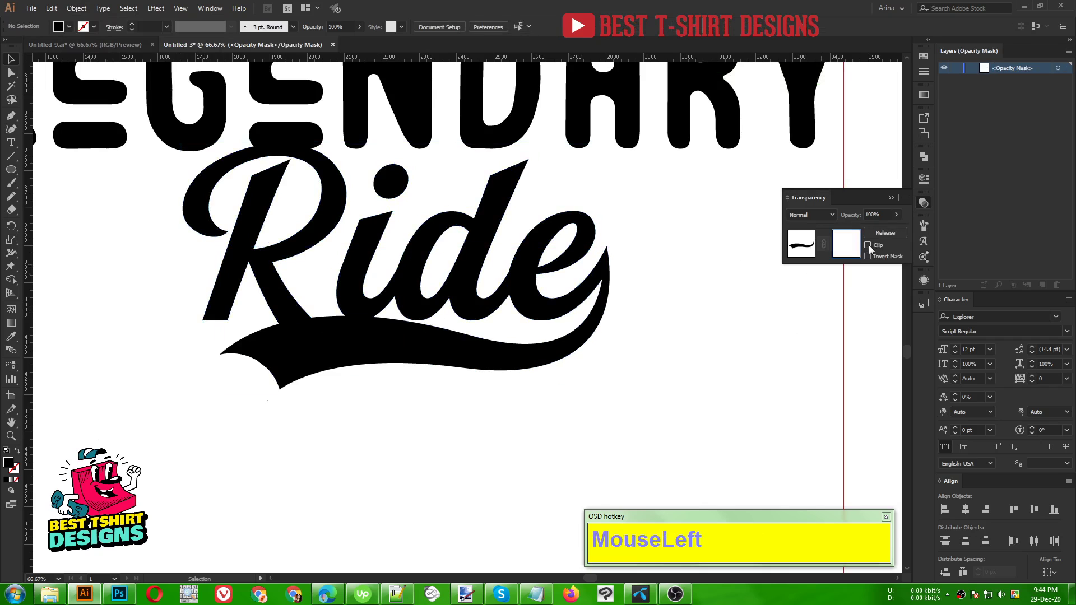
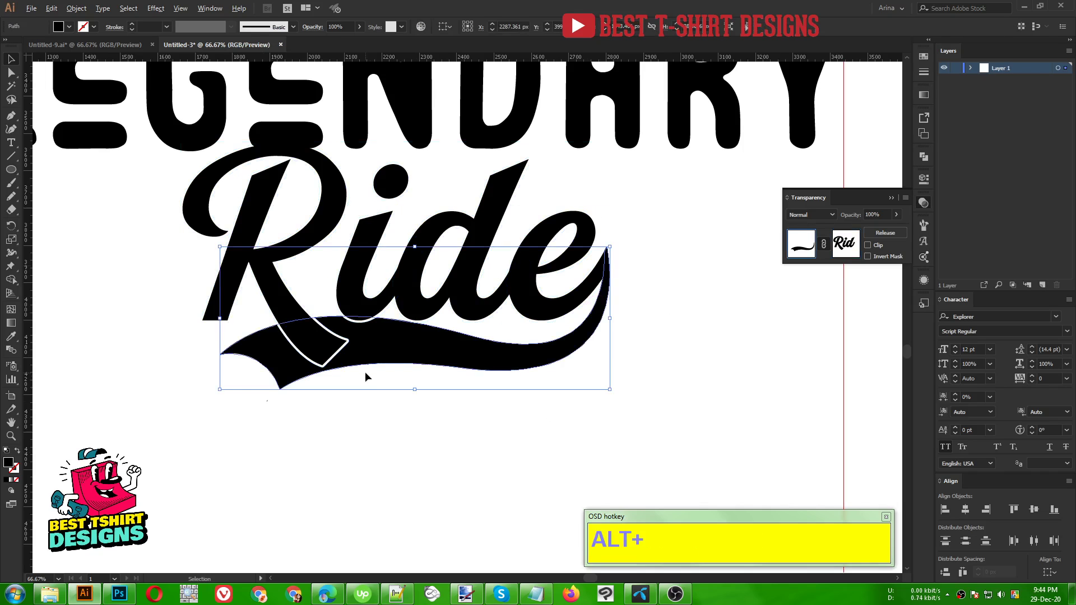
{"action": "scroll", "scroll_direction": "down", "scroll_amount": 3}
{"action": "left_click_drag", "start_coordinate": [379, 430], "coordinate": [379, 297]}
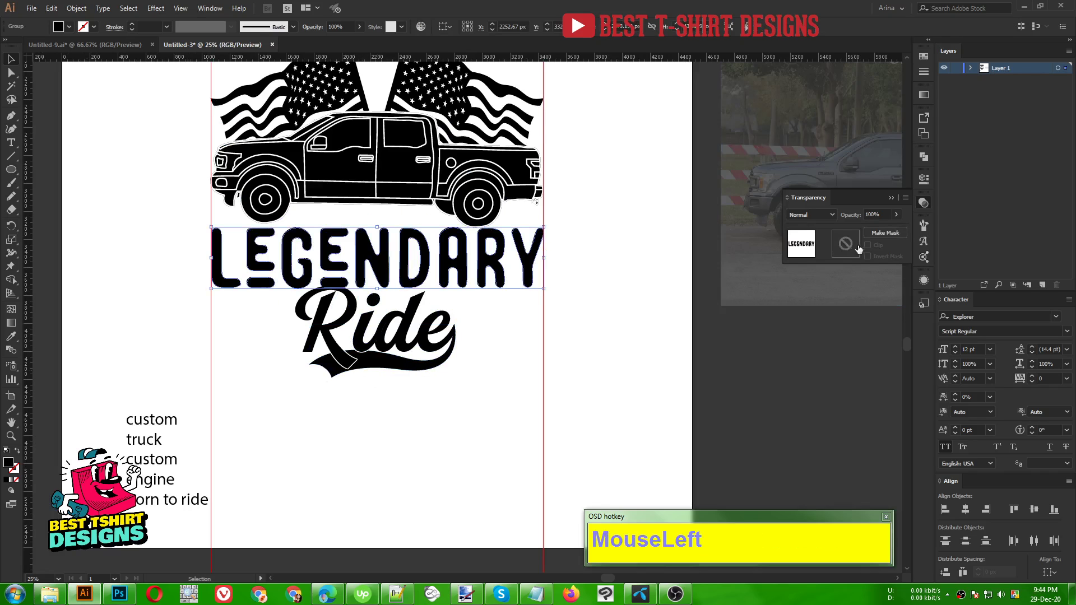
Step: Paste the Ride outline into LEGENDARY's opacity mask so a white gap opens at the R's top
{"action": "key", "text": "ctrl+f"}
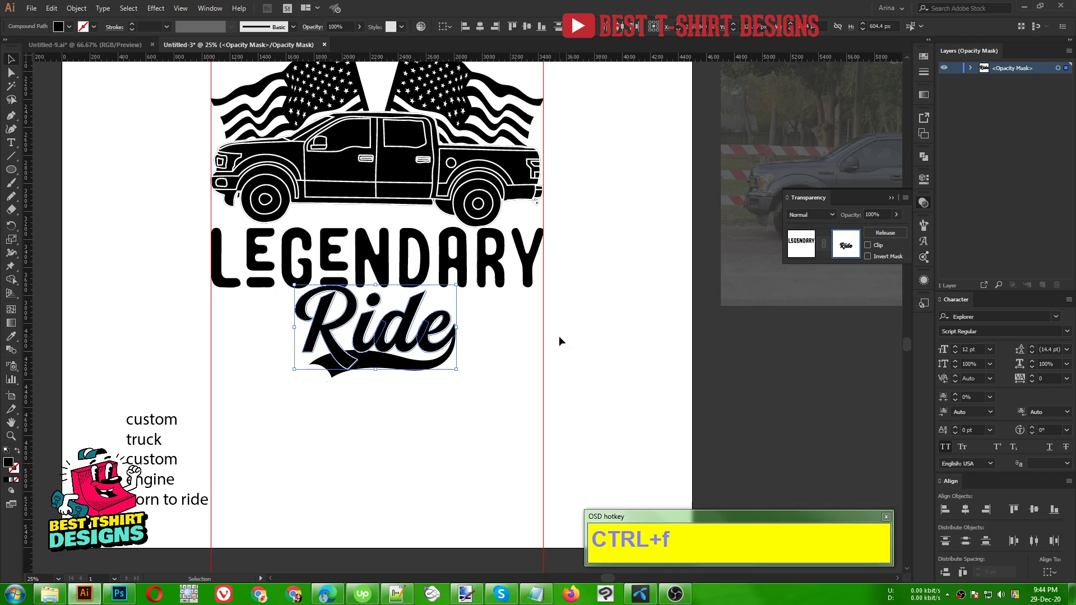
{"action": "scroll", "scroll_direction": "up", "scroll_amount": 3}
{"action": "left_click", "coordinate": [679, 387]}
{"action": "scroll", "scroll_direction": "up", "scroll_amount": 3}
{"action": "scroll", "scroll_direction": "down", "scroll_amount": 3}
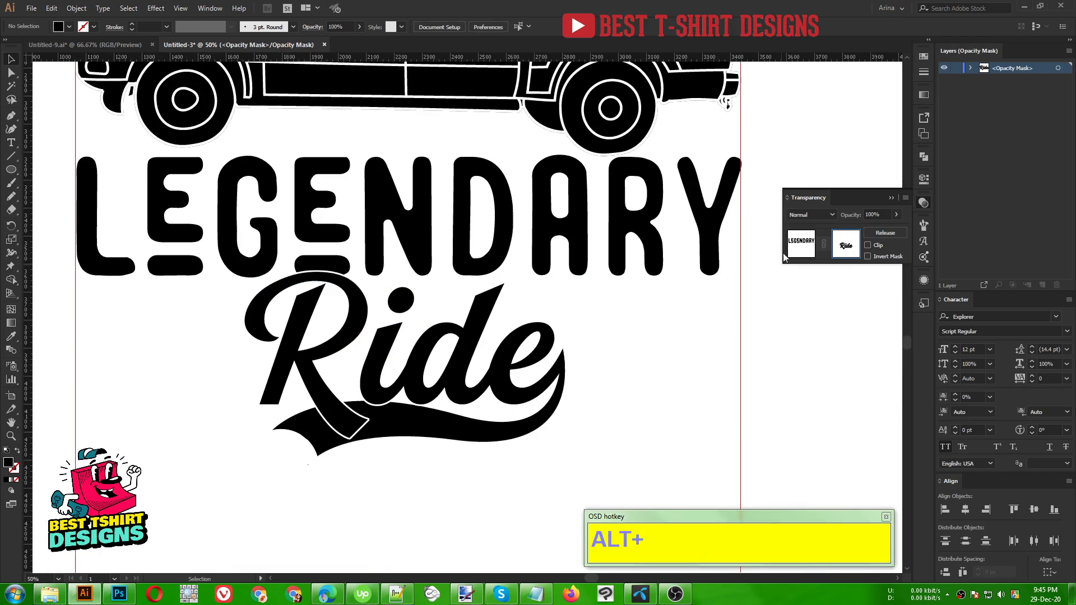
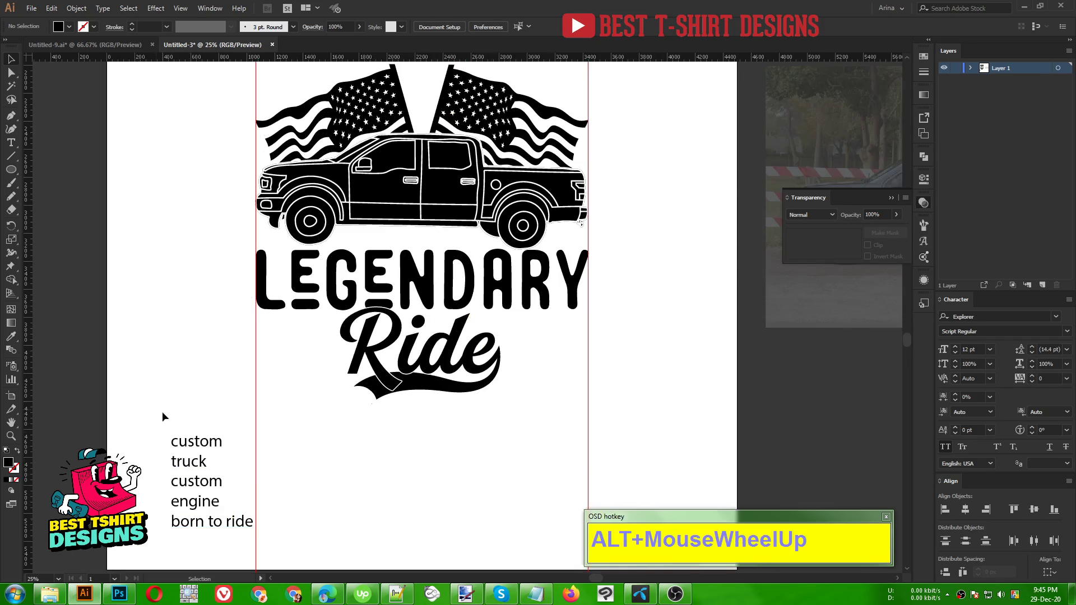
Step: Set the stacked custom truck text in the recently used Roseberry font
{"action": "left_click", "coordinate": [167, 410]}
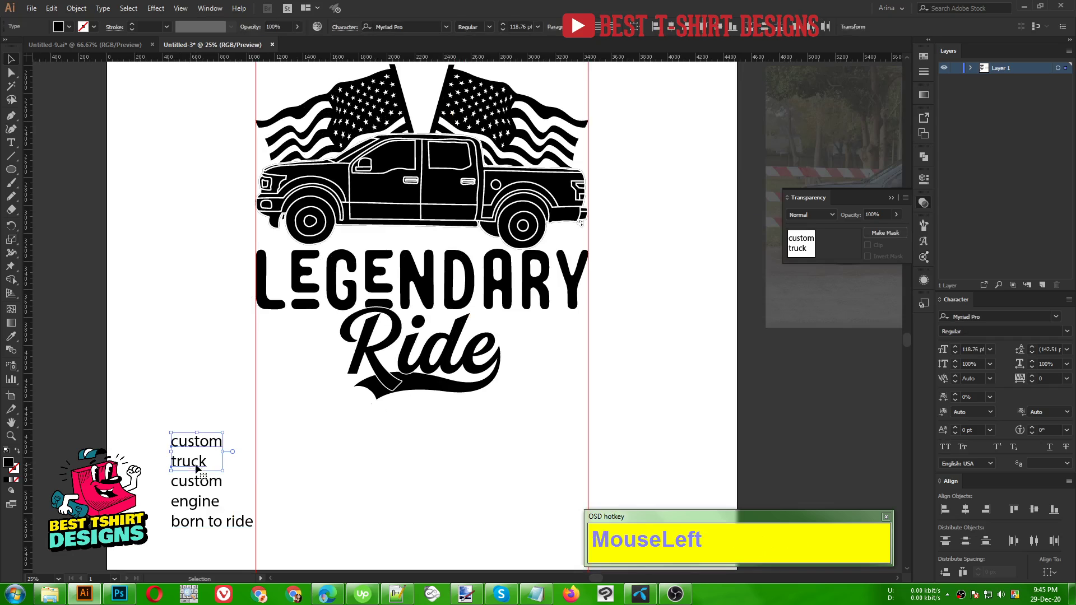
{"action": "right_click", "coordinate": [356, 469]}
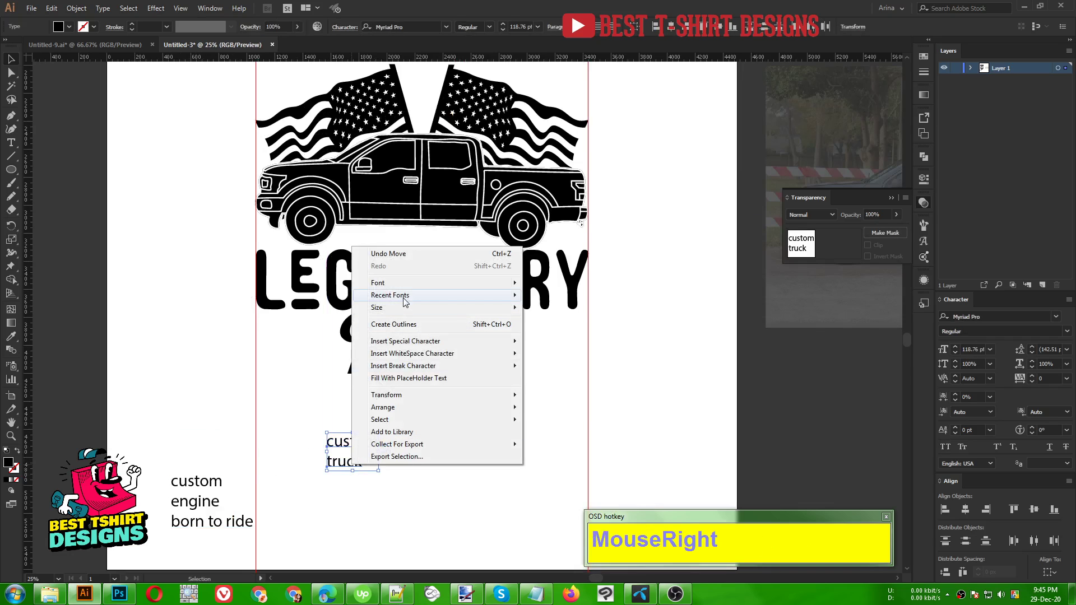
{"action": "left_click", "coordinate": [589, 311]}
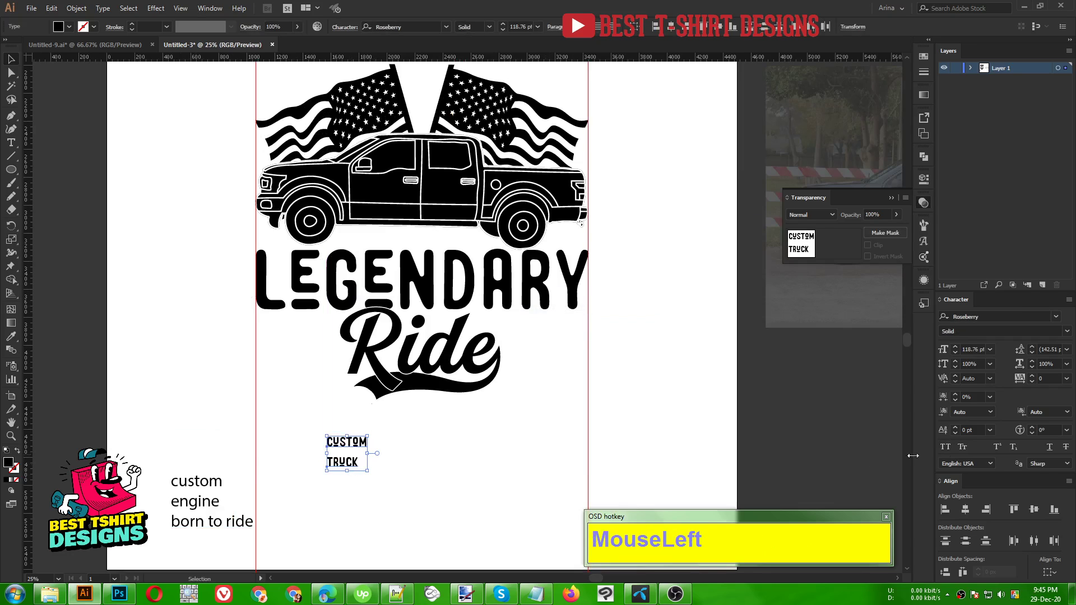
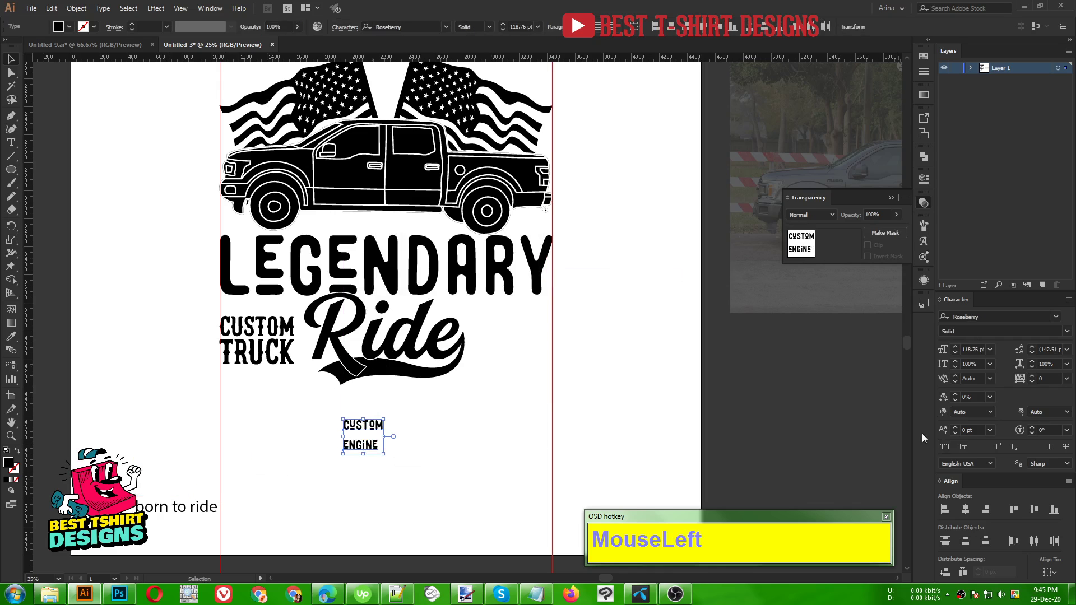
Step: Convert CUSTOM ENGINE to outlines and select ENGINE to adjust its width beside Ride
{"action": "right_click", "coordinate": [362, 447]}
{"action": "left_click", "coordinate": [400, 307]}
{"action": "scroll", "scroll_direction": "up", "scroll_amount": 3}
{"action": "left_click", "coordinate": [459, 483]}
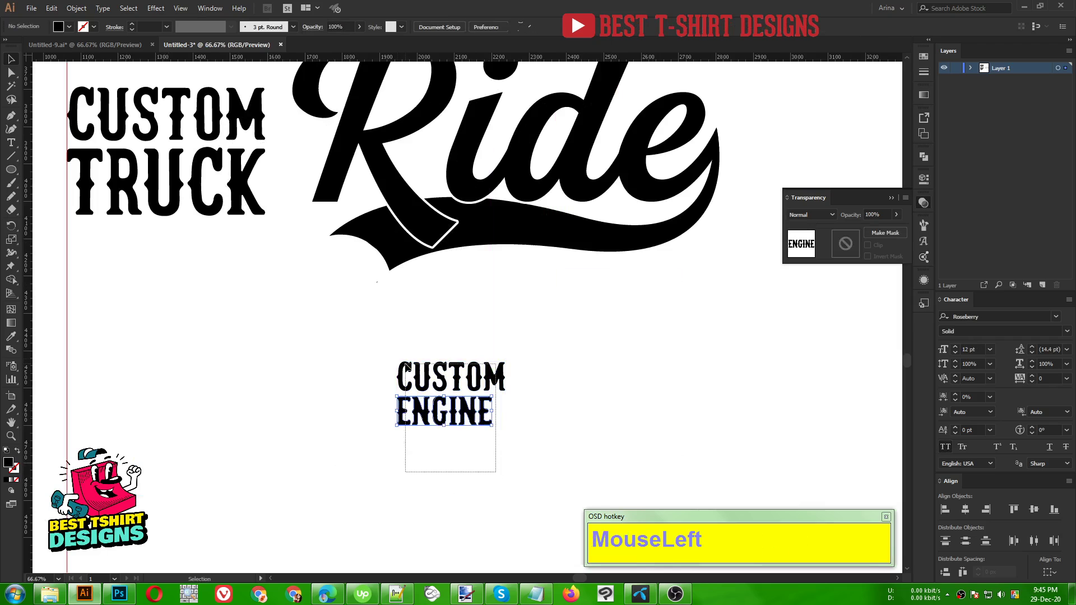
{"action": "scroll", "scroll_direction": "up", "scroll_amount": 3}
{"action": "left_click", "coordinate": [575, 415]}
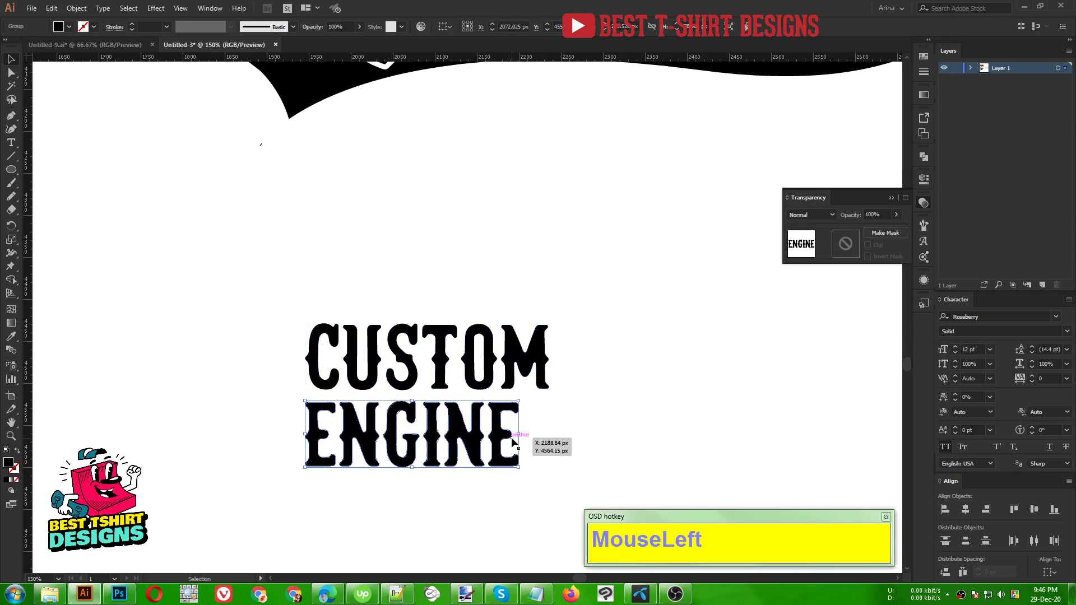
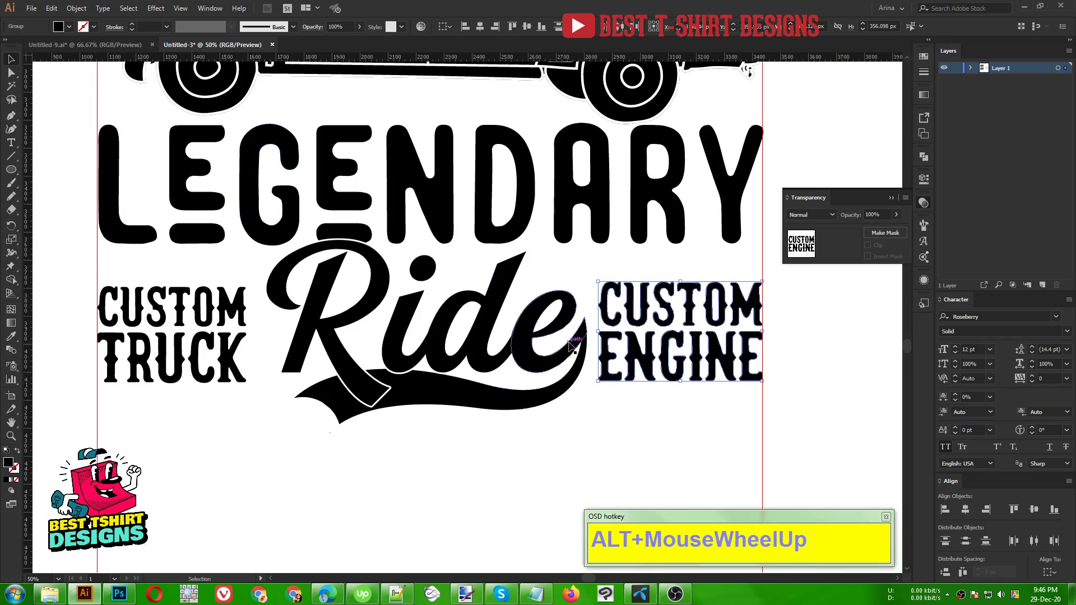
Step: Set guides on CUSTOM TRUCK's top and bottom, resize CUSTOM ENGINE to fit them, then hide the guides
{"action": "left_click_drag", "start_coordinate": [212, 457], "coordinate": [277, 330]}
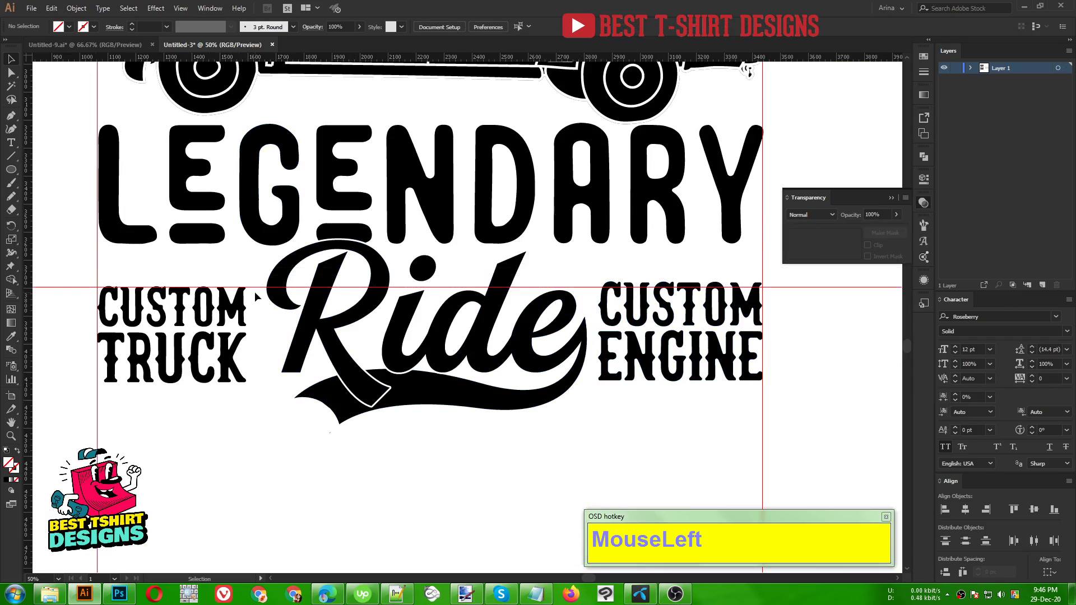
{"action": "left_click", "coordinate": [258, 289]}
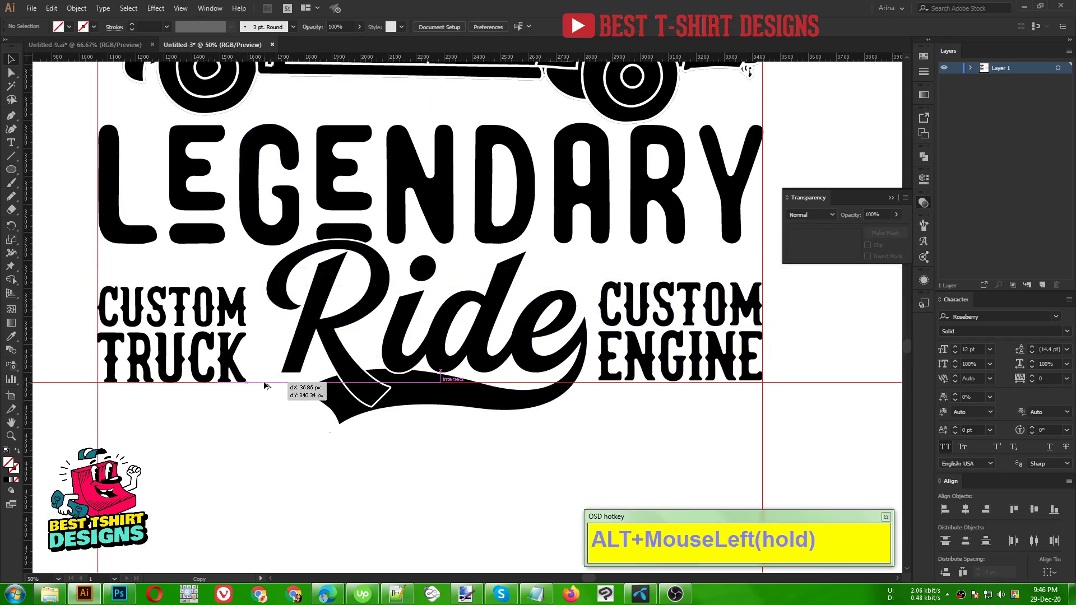
{"action": "left_click", "coordinate": [474, 457]}
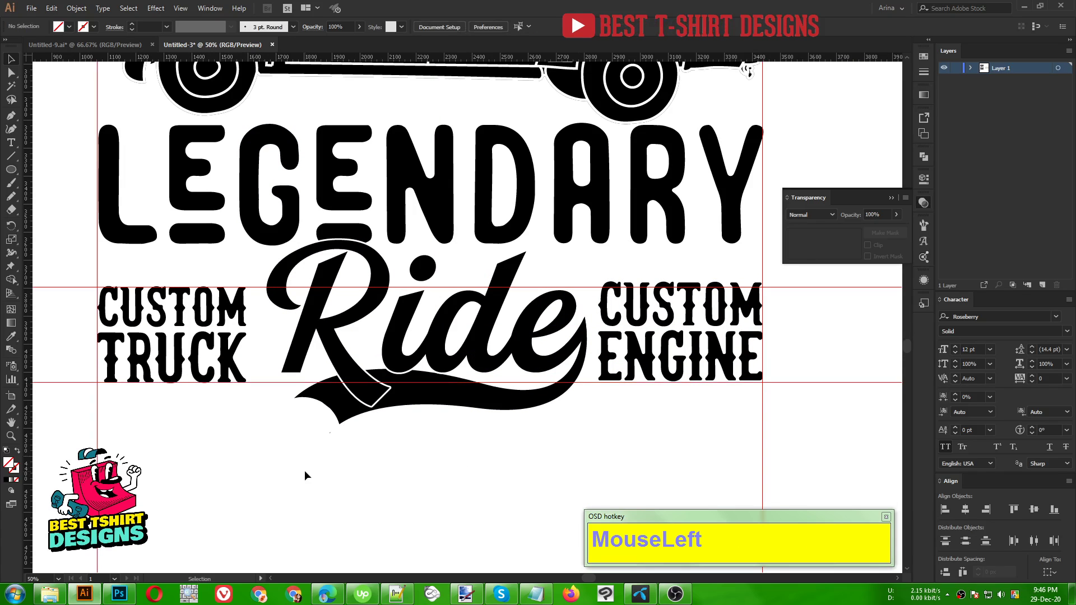
{"action": "left_click", "coordinate": [679, 320]}
{"action": "scroll", "scroll_direction": "up", "scroll_amount": 3}
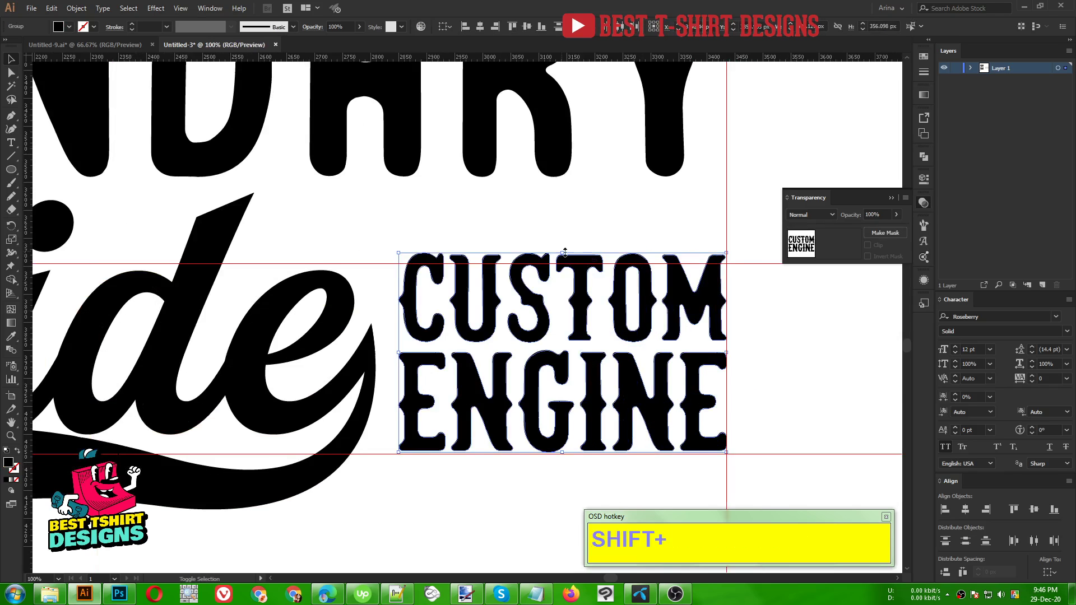
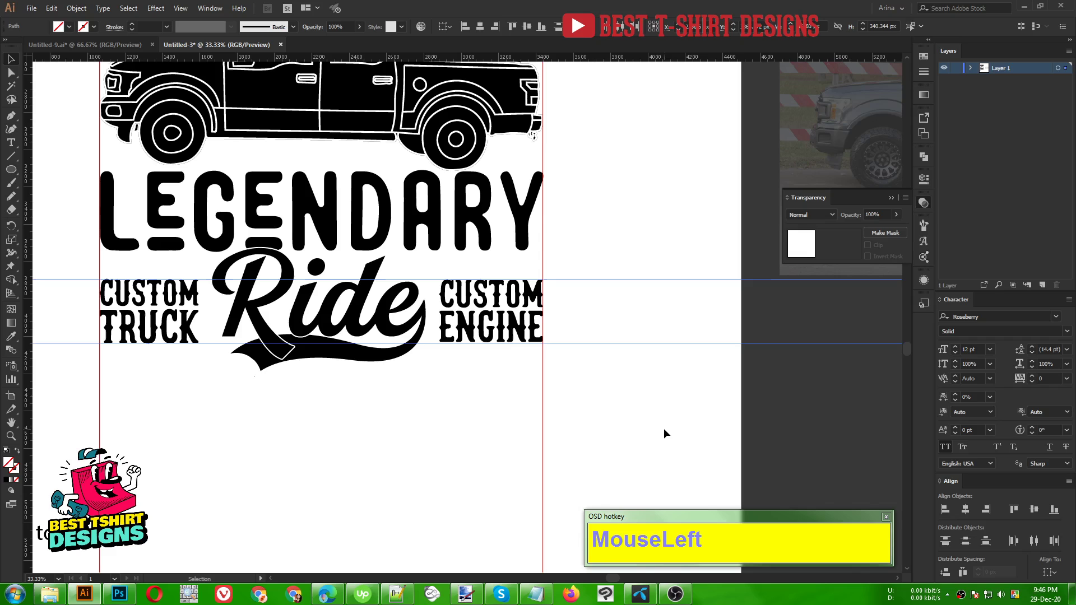
{"action": "key", "text": "Delete"}
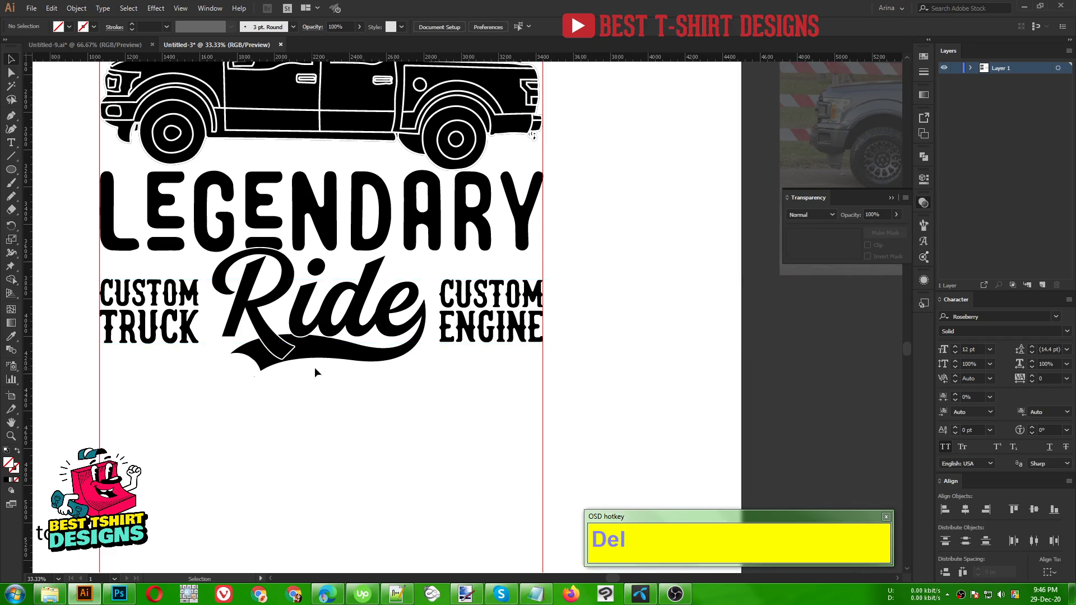
Step: Nudge the VINTAGE GARAGE heading down with arrow keys until it sits snug above the flags
{"action": "scroll", "scroll_direction": "down", "scroll_amount": 3}
{"action": "scroll", "scroll_direction": "up", "scroll_amount": 3}
{"action": "scroll", "scroll_direction": "down", "scroll_amount": 3}
{"action": "scroll", "scroll_direction": "up", "scroll_amount": 3}
{"action": "left_click", "coordinate": [361, 111]}
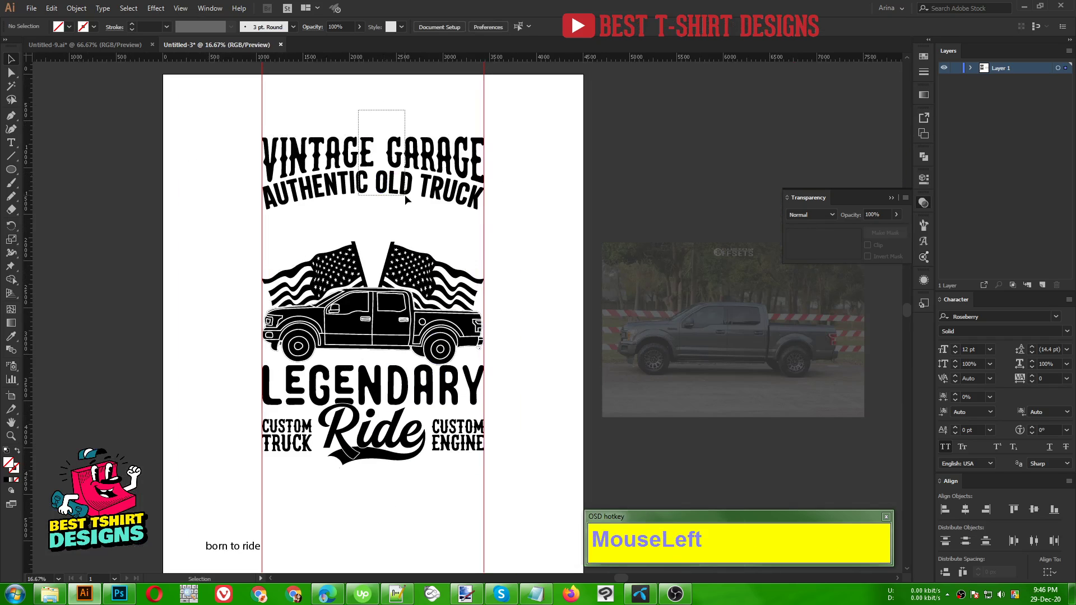
{"action": "key", "text": "Down"}
{"action": "key", "text": "Down"}
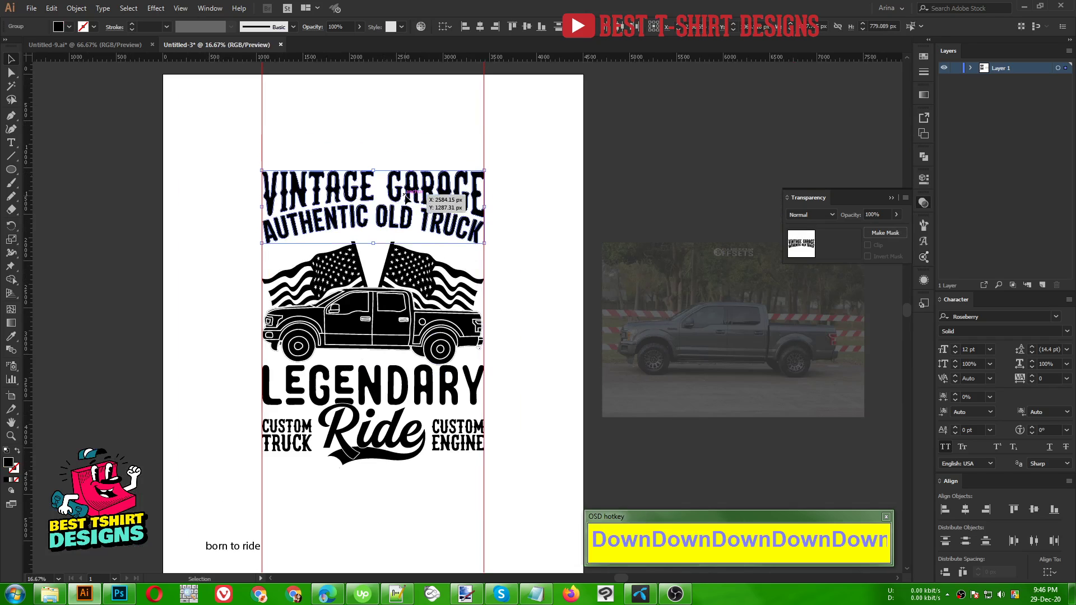
{"action": "key", "text": "Down"}
{"action": "key", "text": "Down"}
{"action": "key", "text": "Up"}
{"action": "key", "text": "Up"}
{"action": "key", "text": "Up"}
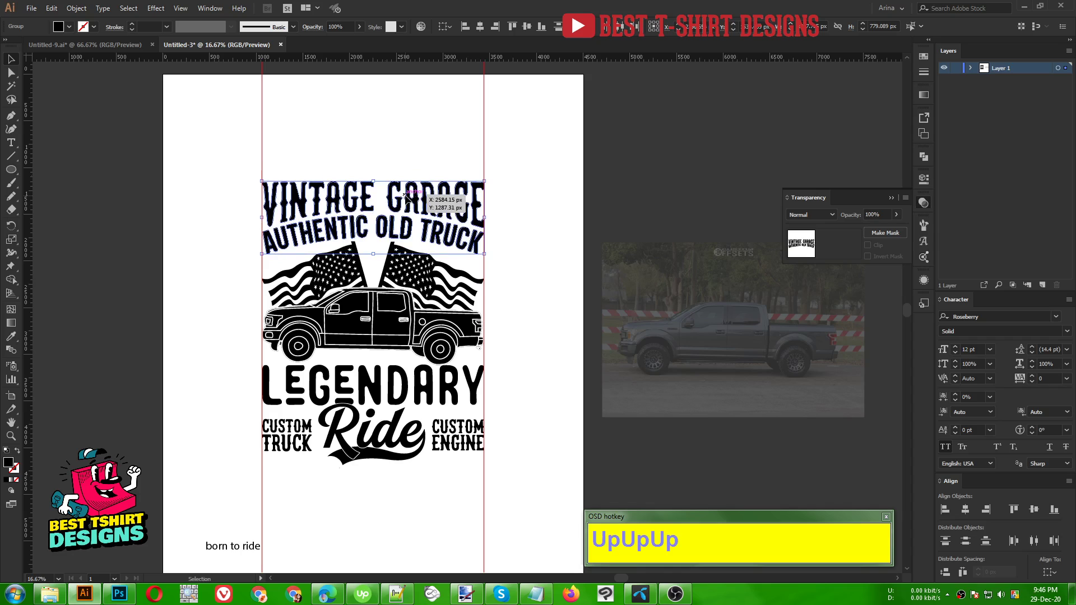
Step: Drag the born to ride text up onto the artboard beneath the design
{"action": "left_click", "coordinate": [550, 305]}
{"action": "scroll", "scroll_direction": "down", "scroll_amount": 3}
{"action": "left_click_drag", "start_coordinate": [250, 498], "coordinate": [368, 452]}
Step: Set born to ride in the recently used Explorer display font
{"action": "right_click", "coordinate": [368, 452]}
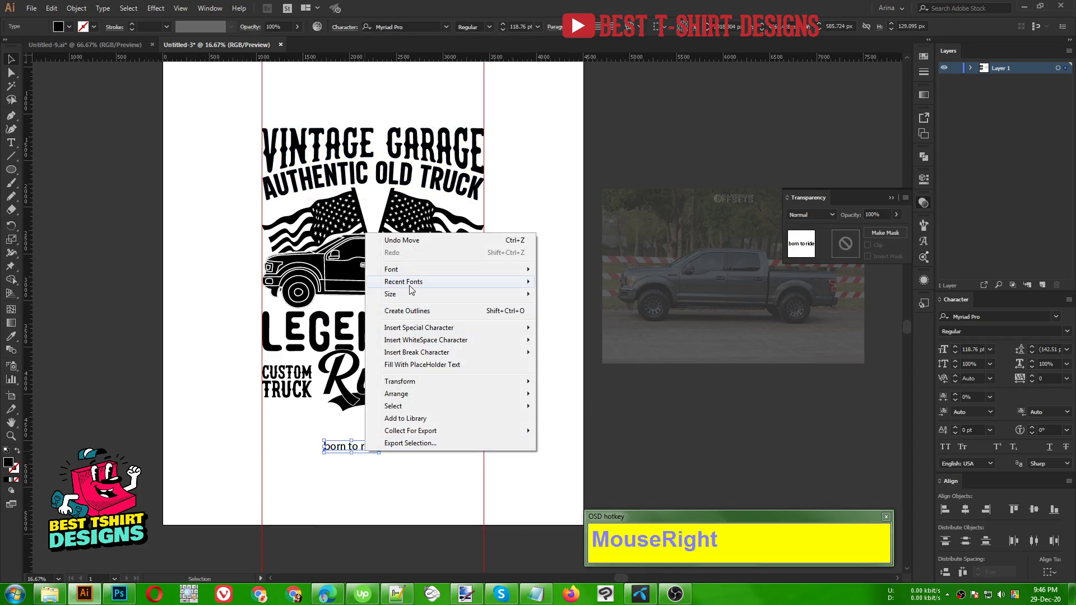
{"action": "left_click", "coordinate": [608, 298]}
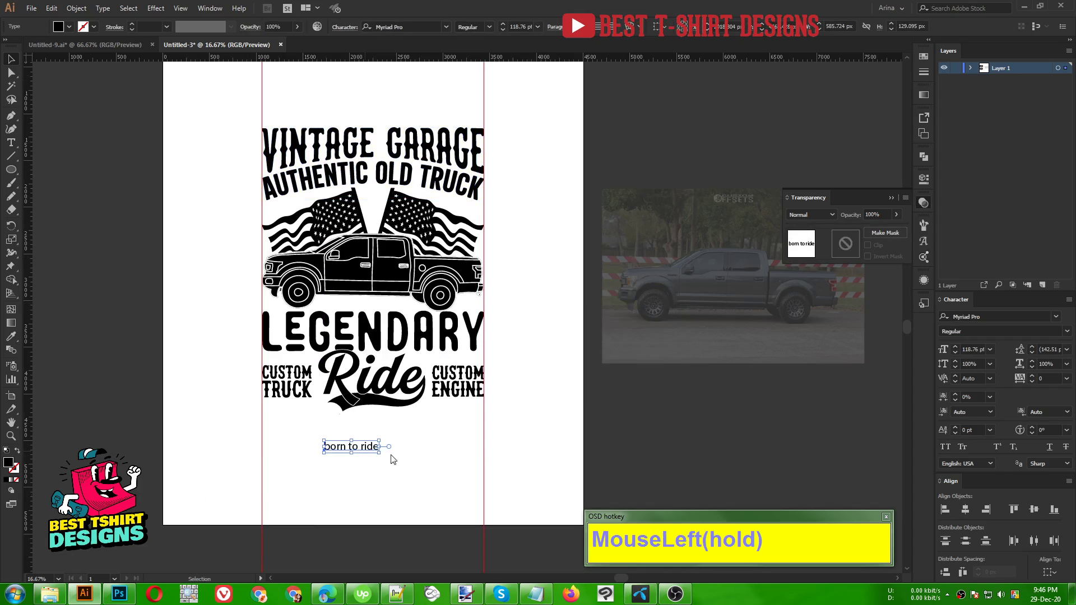
{"action": "scroll", "scroll_direction": "up", "scroll_amount": 3}
{"action": "right_click", "coordinate": [359, 422]}
{"action": "left_click", "coordinate": [491, 28]}
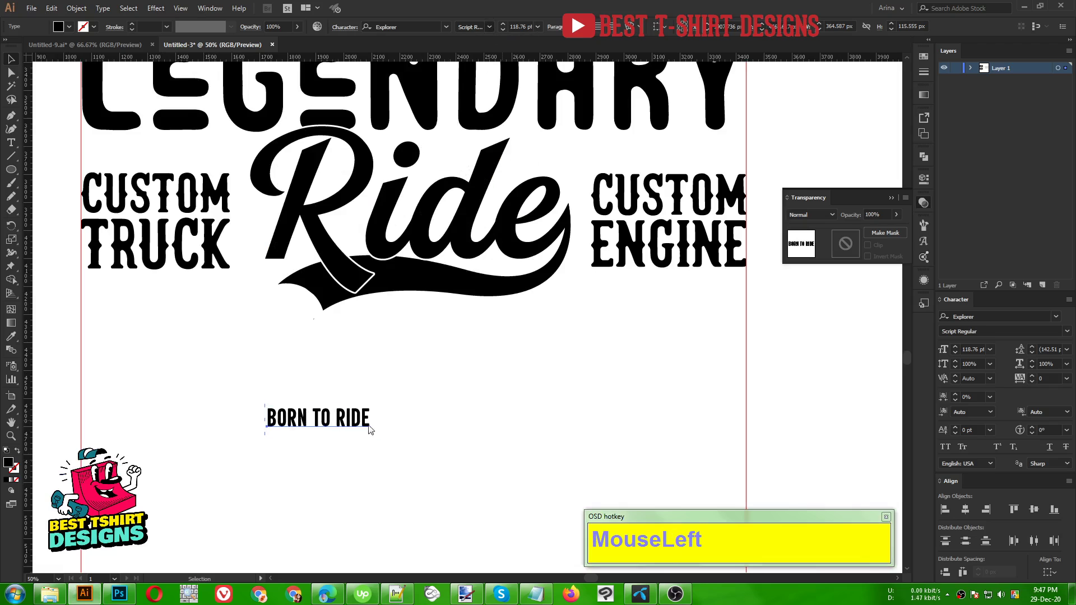
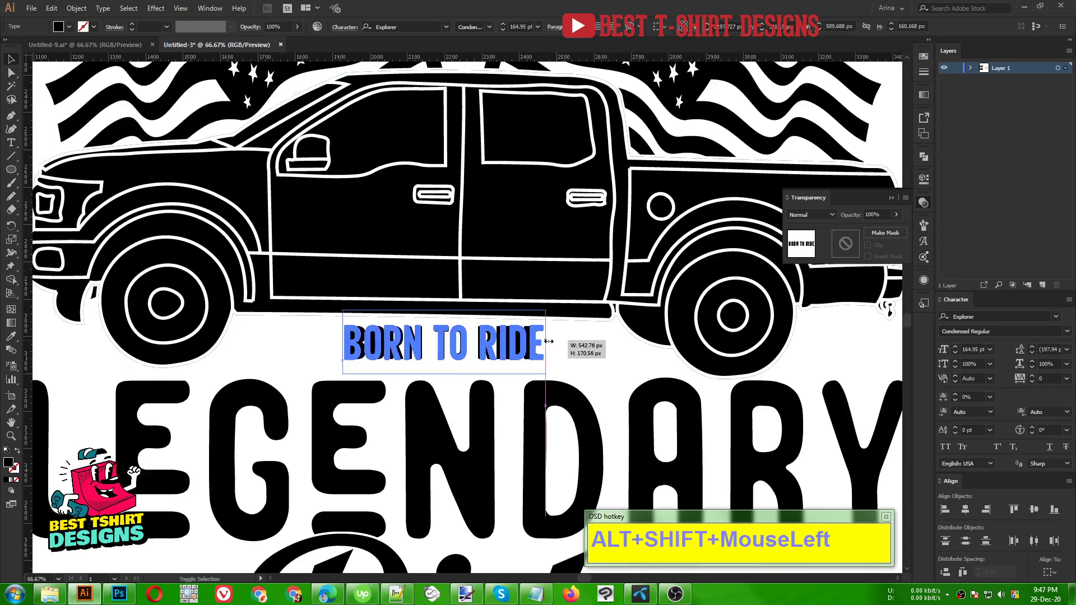
Step: Convert the resized BORN TO RIDE lettering to outlines between the truck and LEGENDARY
{"action": "right_click", "coordinate": [514, 346]}
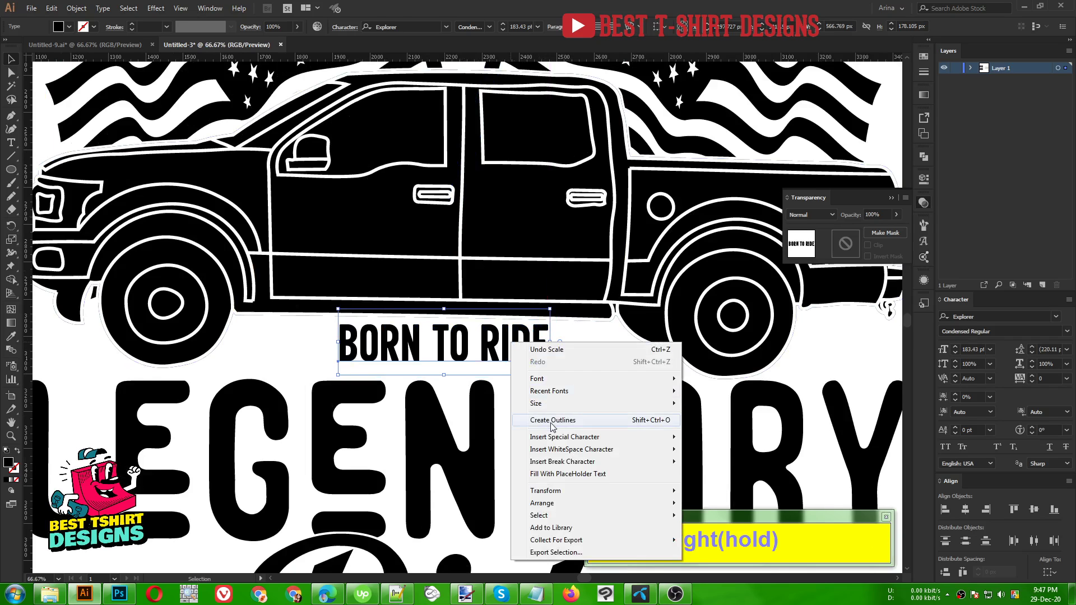
{"action": "left_click", "coordinate": [559, 421]}
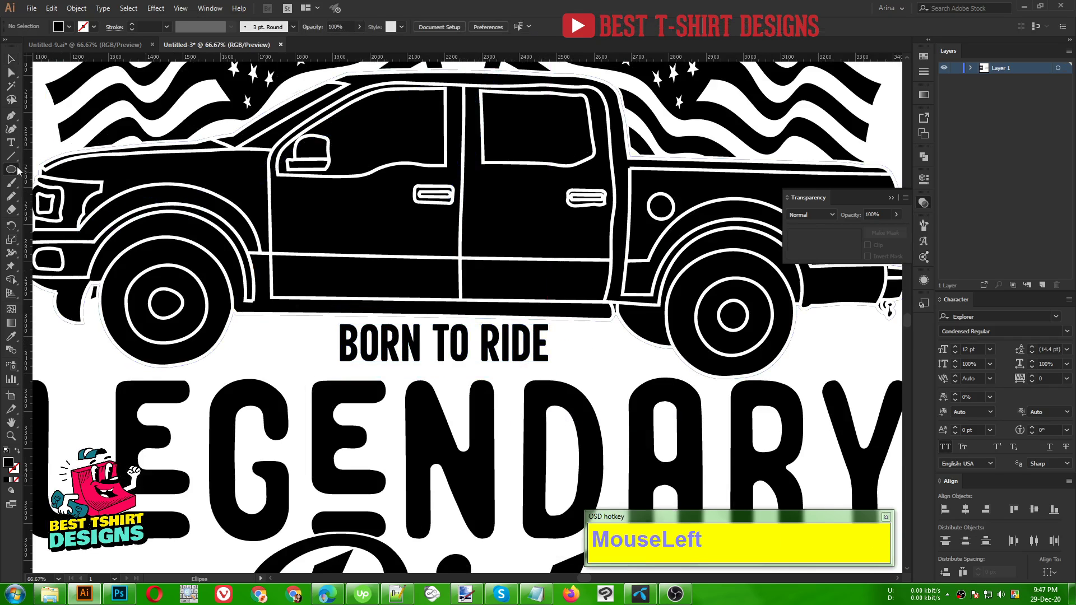
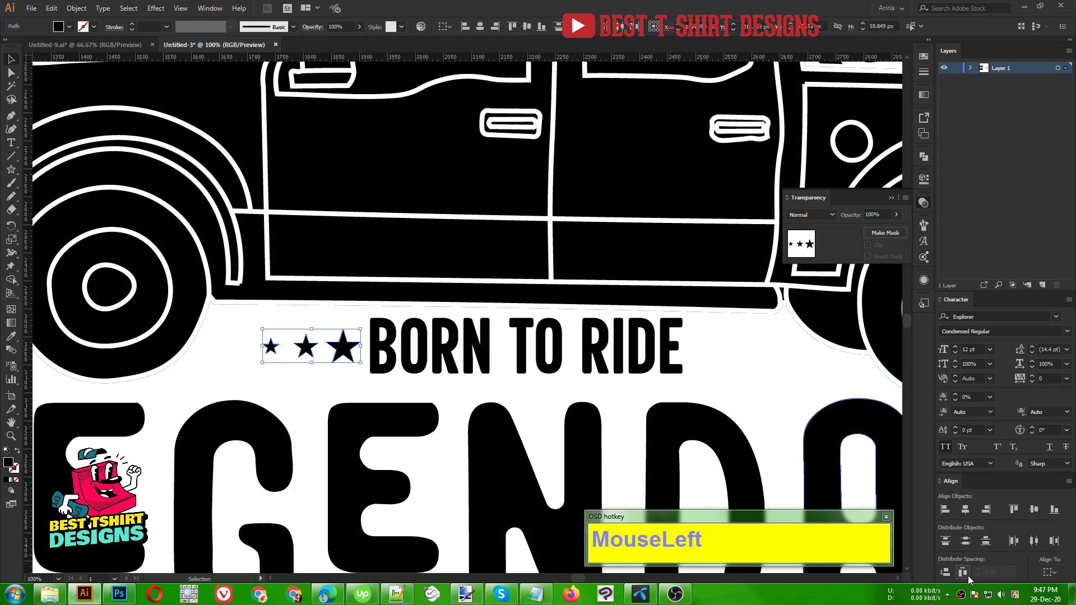
Step: Open Reflect for the copied three-star group to mirror it vertically on BORN TO RIDE's right
{"action": "scroll", "scroll_direction": "down", "scroll_amount": 3}
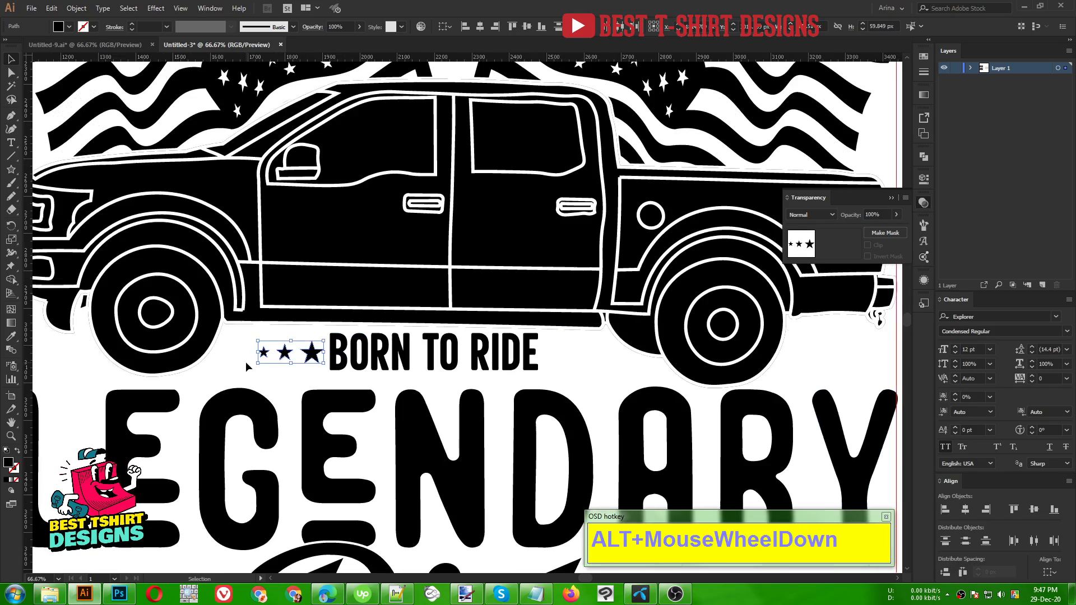
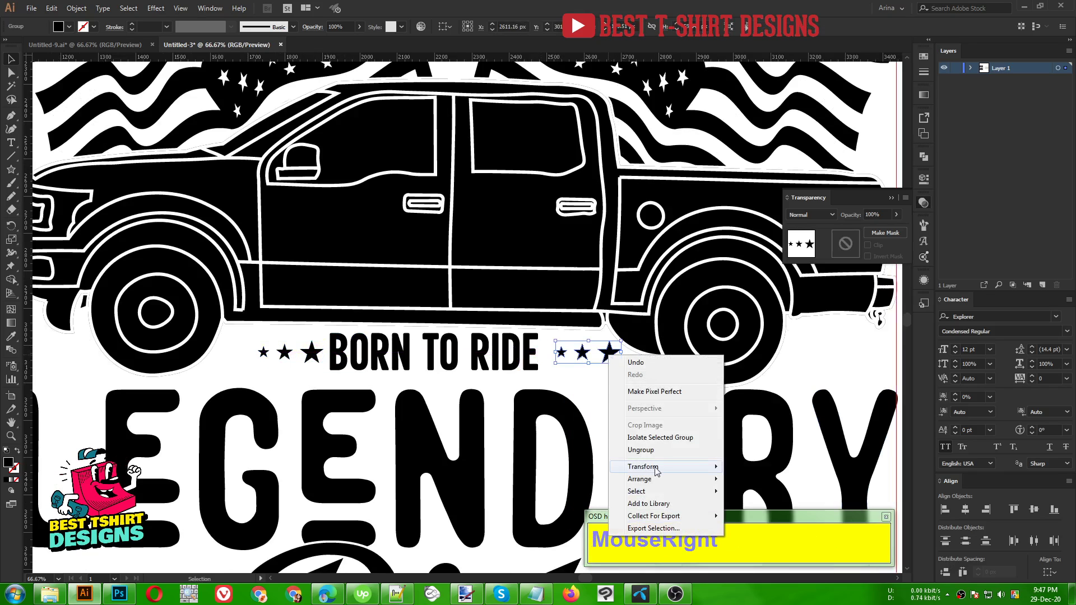
{"action": "left_click", "coordinate": [762, 516]}
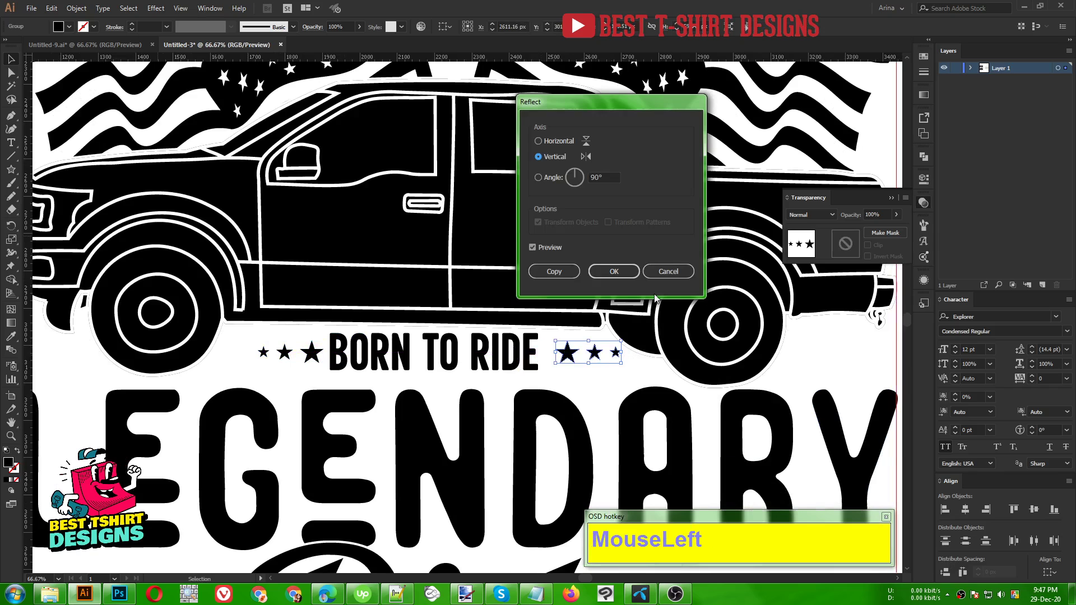
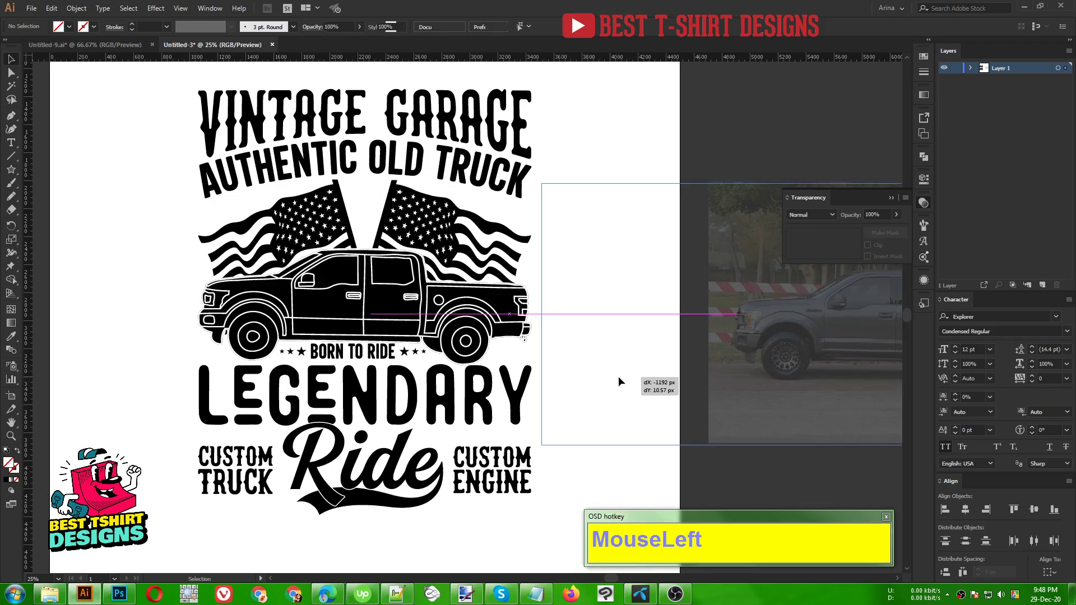
Step: Scroll to the reference truck photo to restore it to 100% opacity beside the design
{"action": "scroll", "scroll_direction": "up", "scroll_amount": 3}
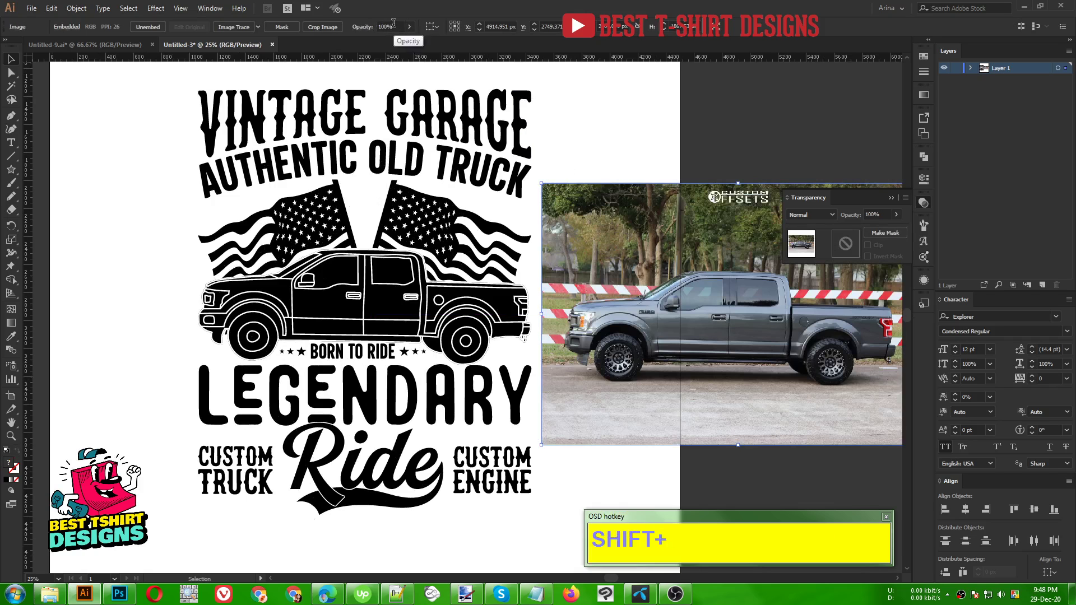